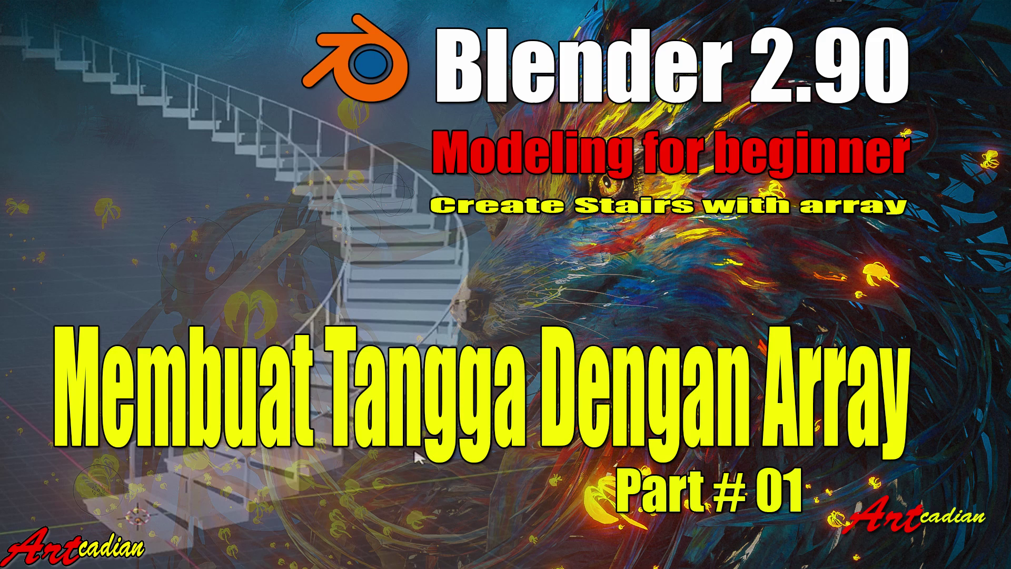
# Scale the cube in Edit Mode into a long, thin, flat slab for one stair step.
pyautogui.scroll(-3)
pyautogui.doubleClick(993, 264)
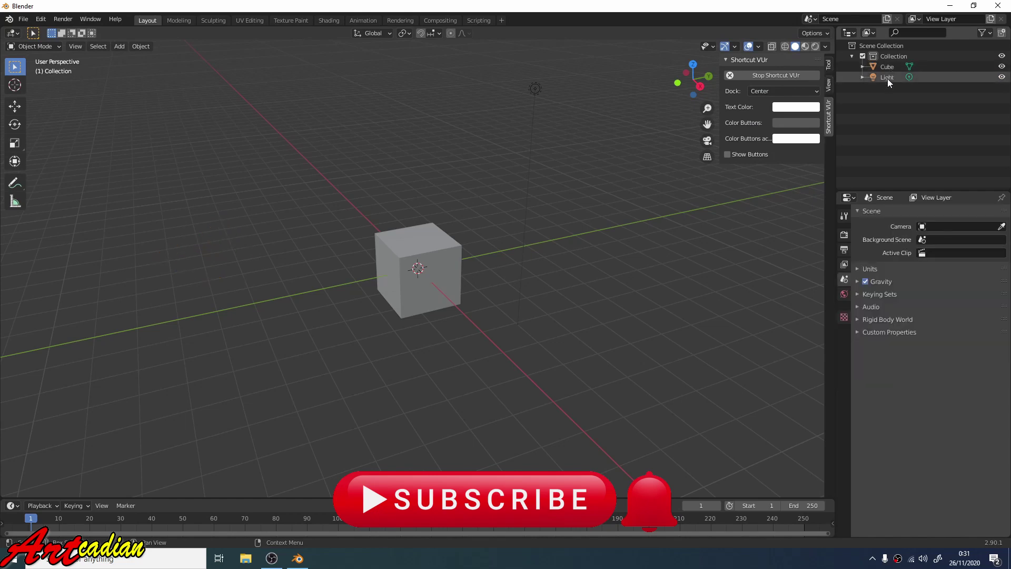
pyautogui.click(419, 267)
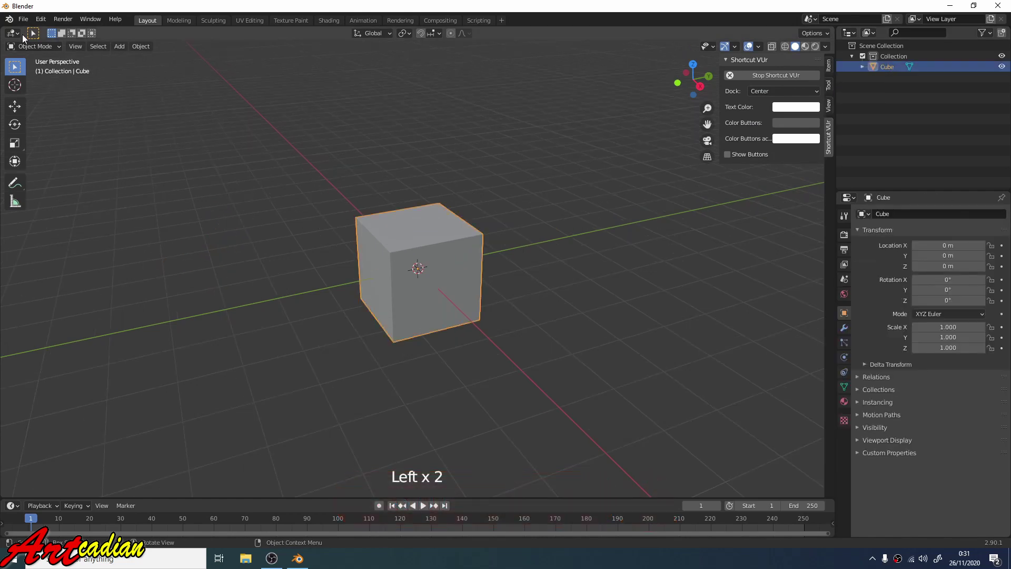
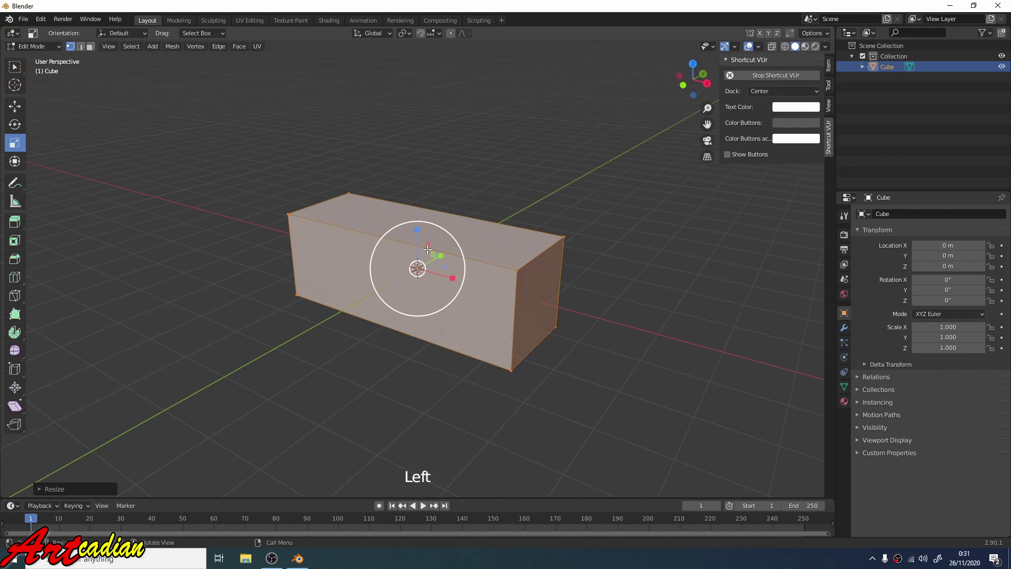
pyautogui.click(417, 228)
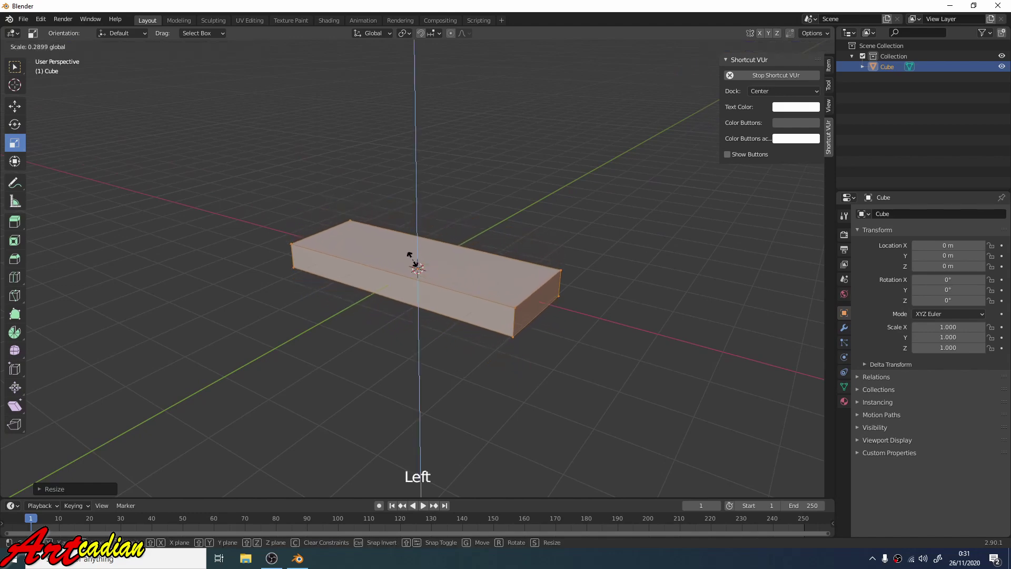
pyautogui.middleClick(464, 246)
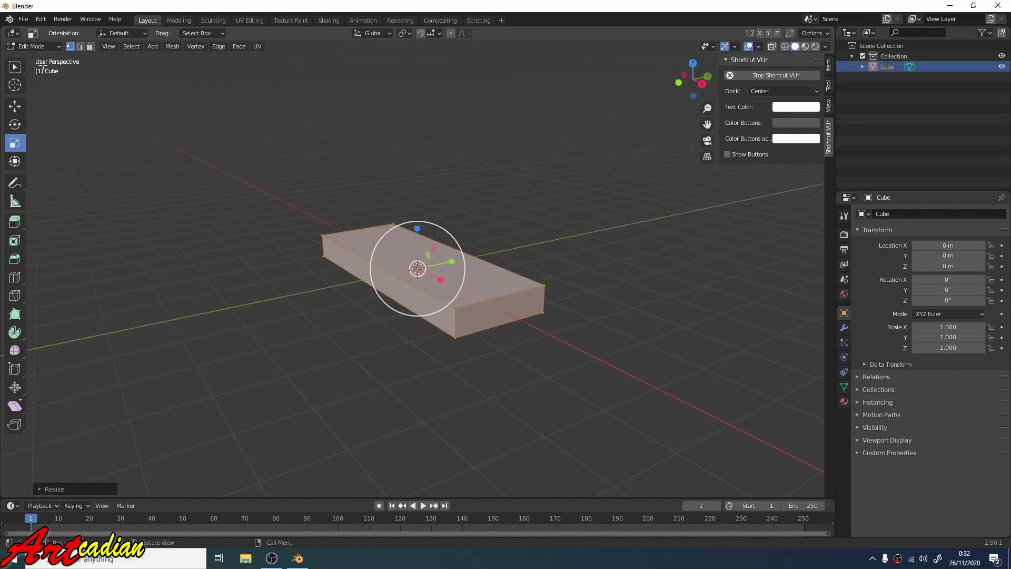
pyautogui.click(42, 51)
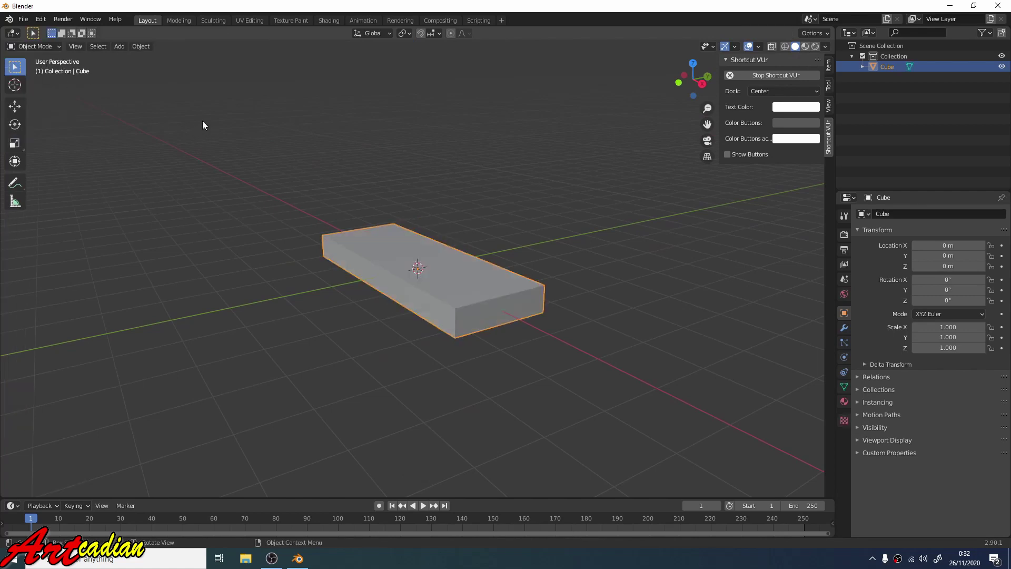
# Add a Plain Axes Empty at the origin, then reselect the step slab.
pyautogui.click(119, 50)
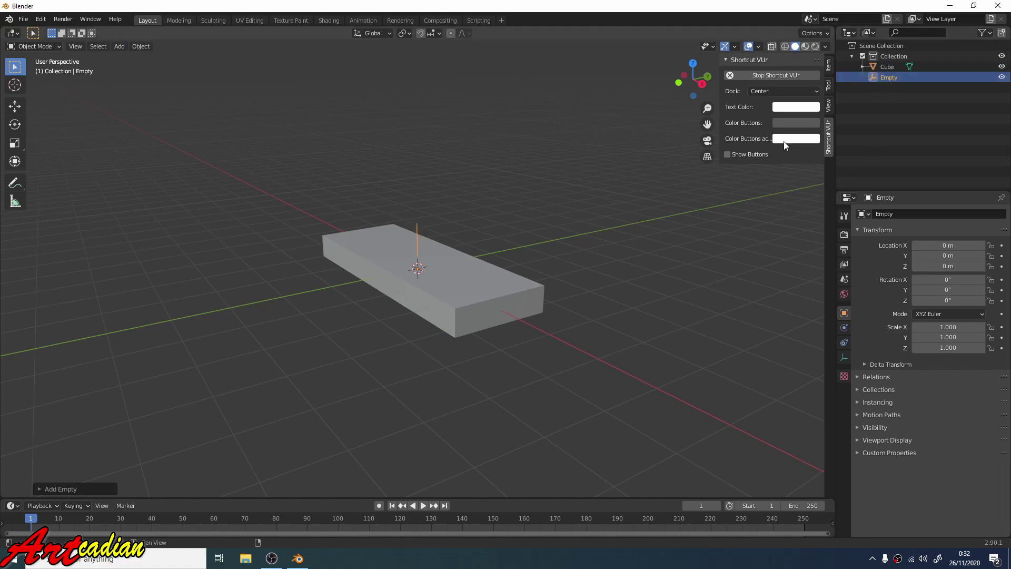
pyautogui.middleClick(459, 130)
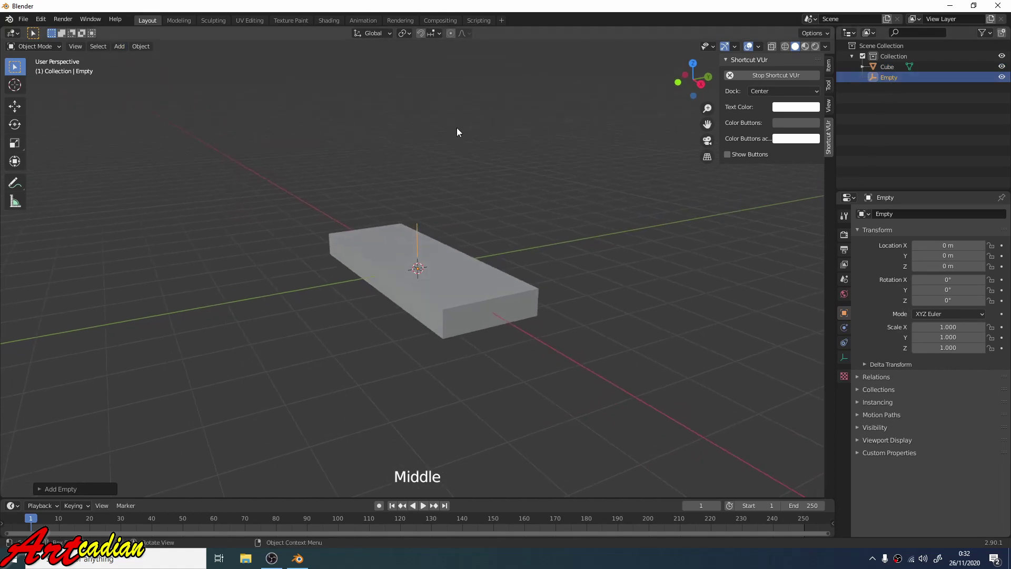
pyautogui.click(480, 284)
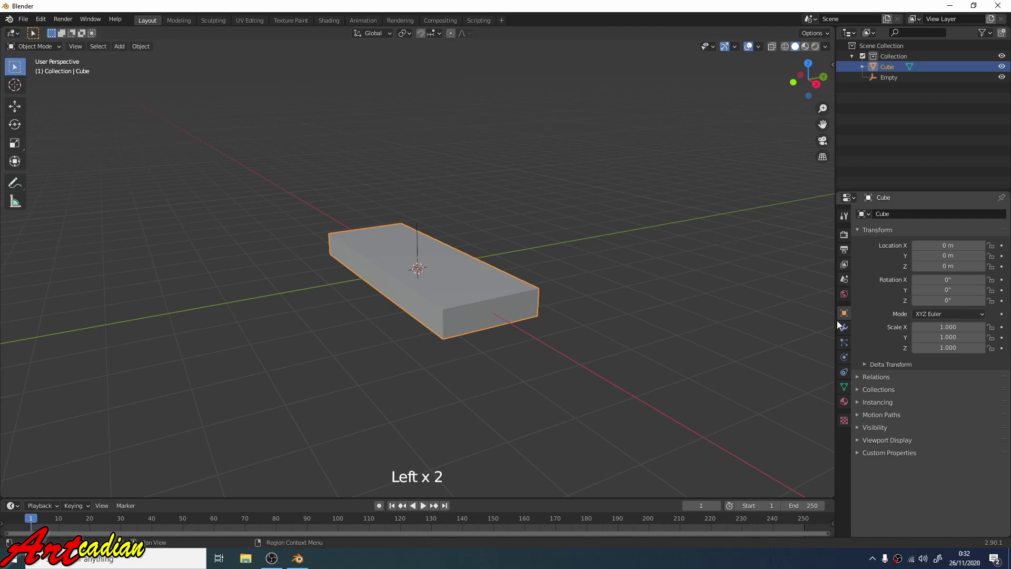
# Give the slab an Array modifier with Count 20.
pyautogui.click(844, 334)
pyautogui.click(894, 218)
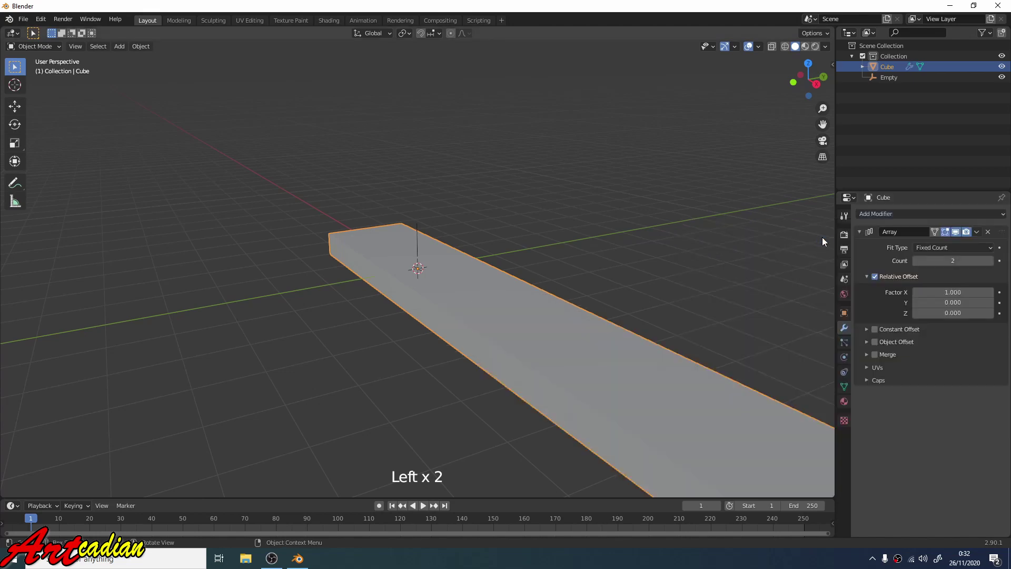
pyautogui.scroll(-3)
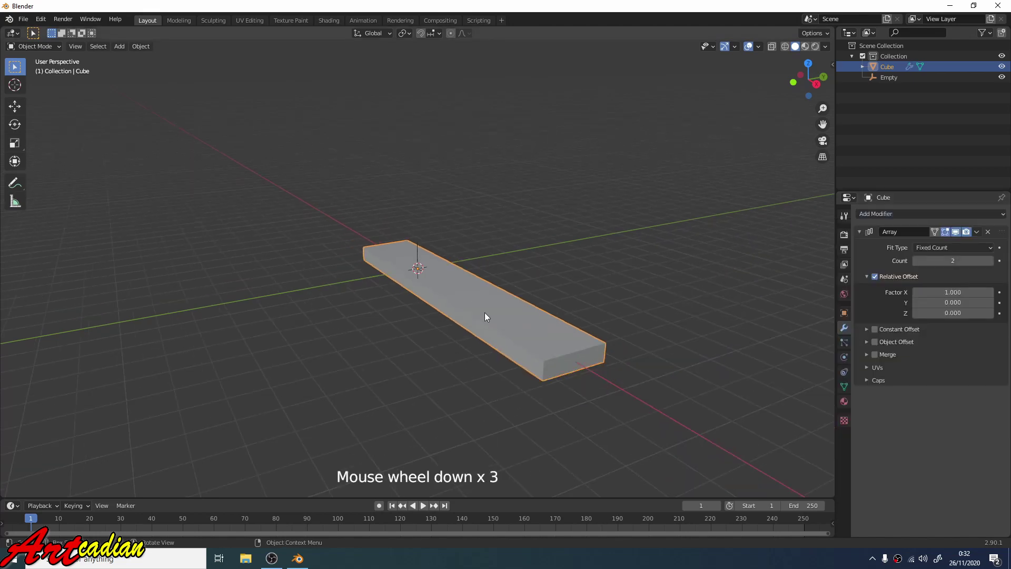
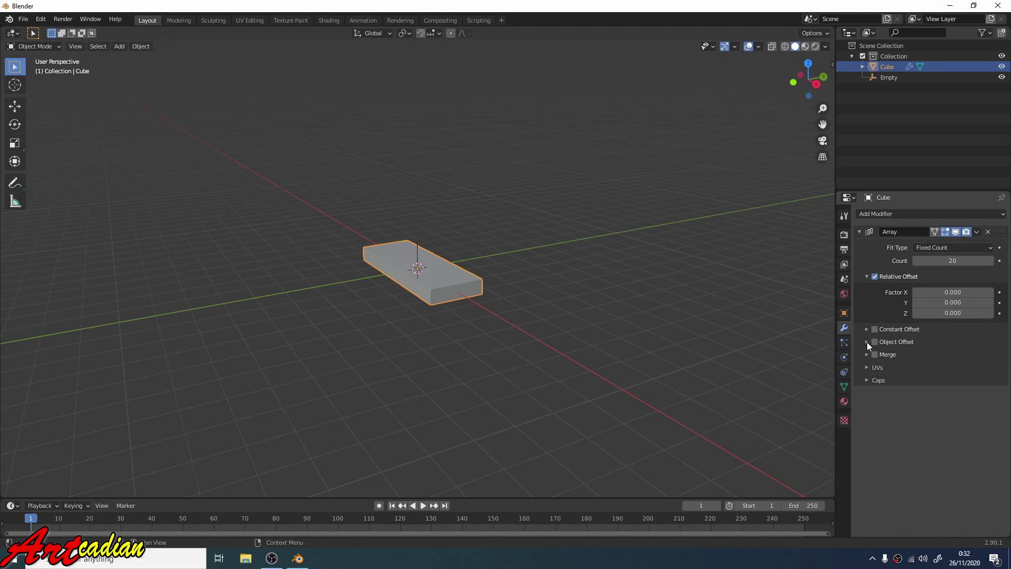
# Drive the array by Object Offset using the Empty and disable Relative Offset.
pyautogui.click(871, 345)
pyautogui.click(923, 362)
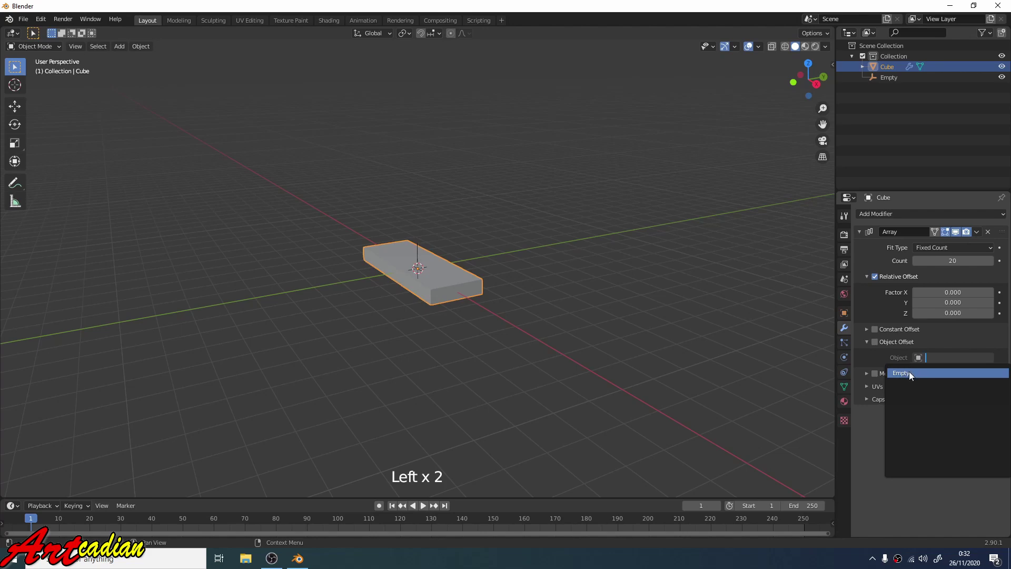
pyautogui.click(880, 344)
pyautogui.click(886, 351)
pyautogui.click(881, 345)
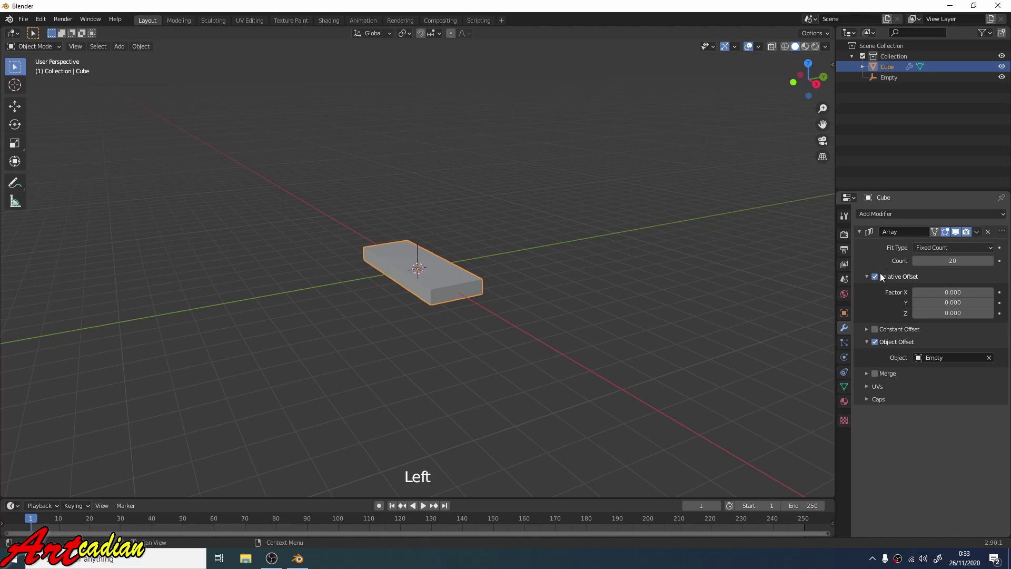
pyautogui.click(880, 281)
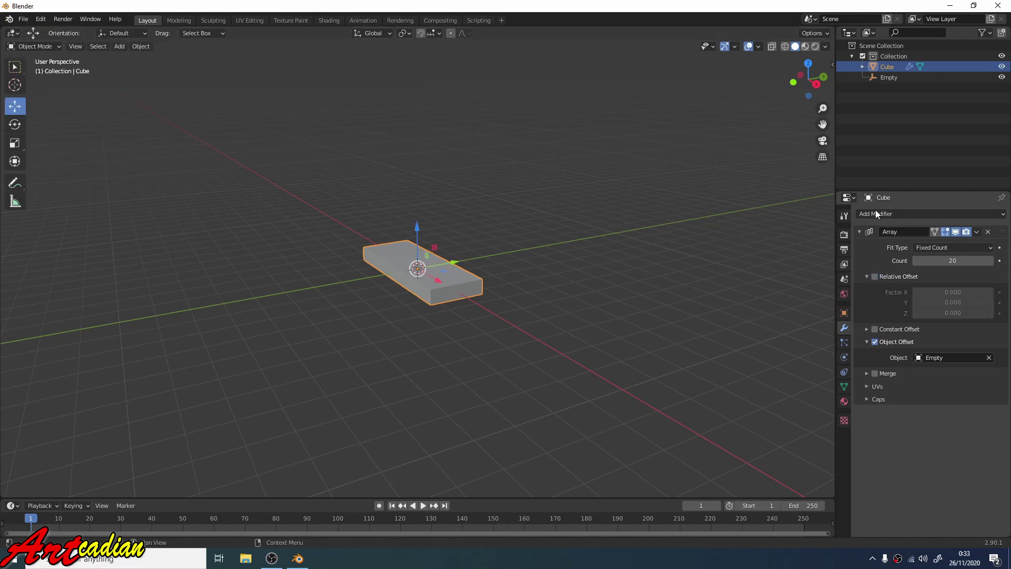
# Move the Empty forward along Y and up along Z so the 20 copies separate.
pyautogui.click(895, 81)
pyautogui.scroll(3)
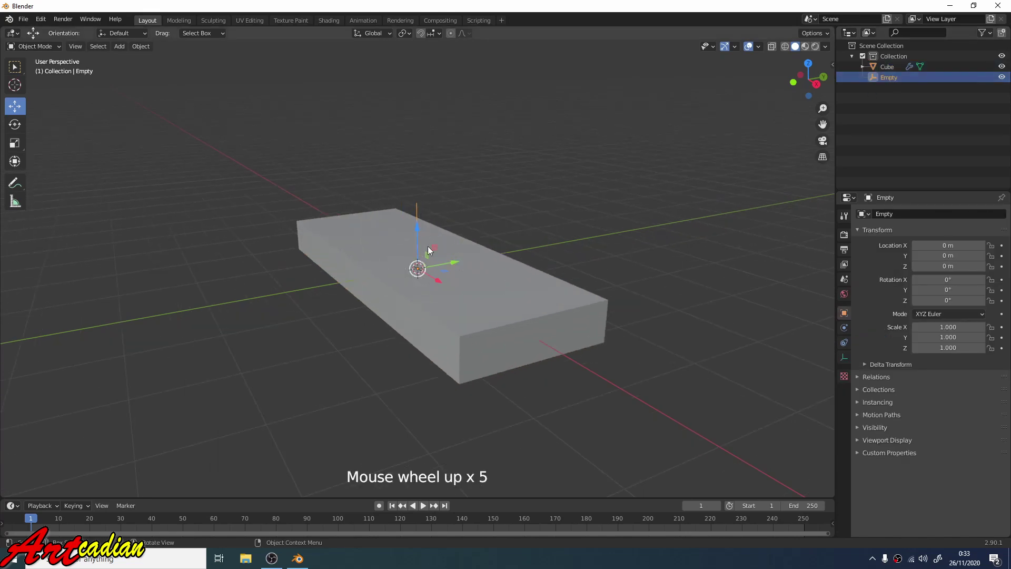
pyautogui.scroll(-3)
pyautogui.click(454, 269)
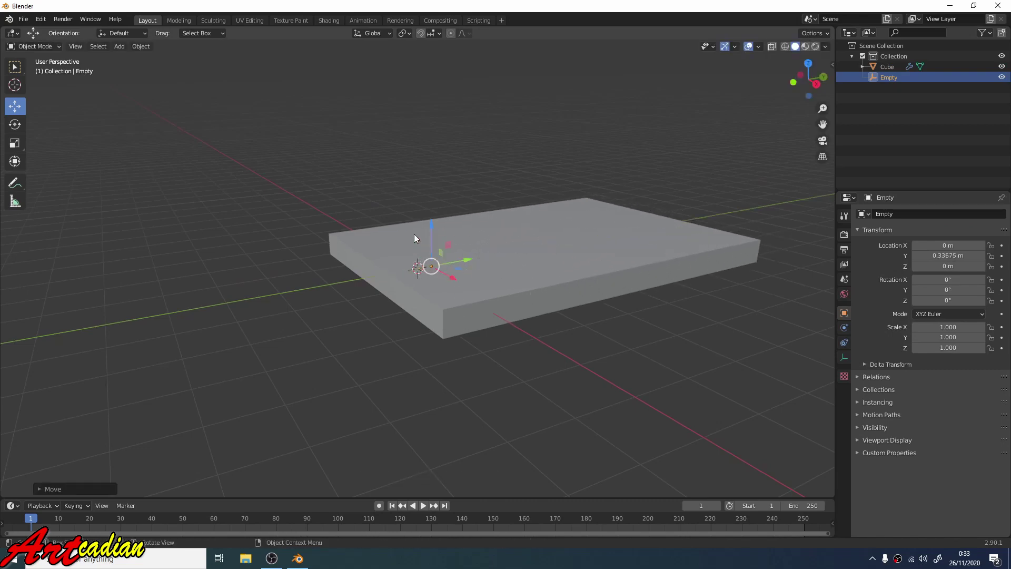
pyautogui.click(433, 232)
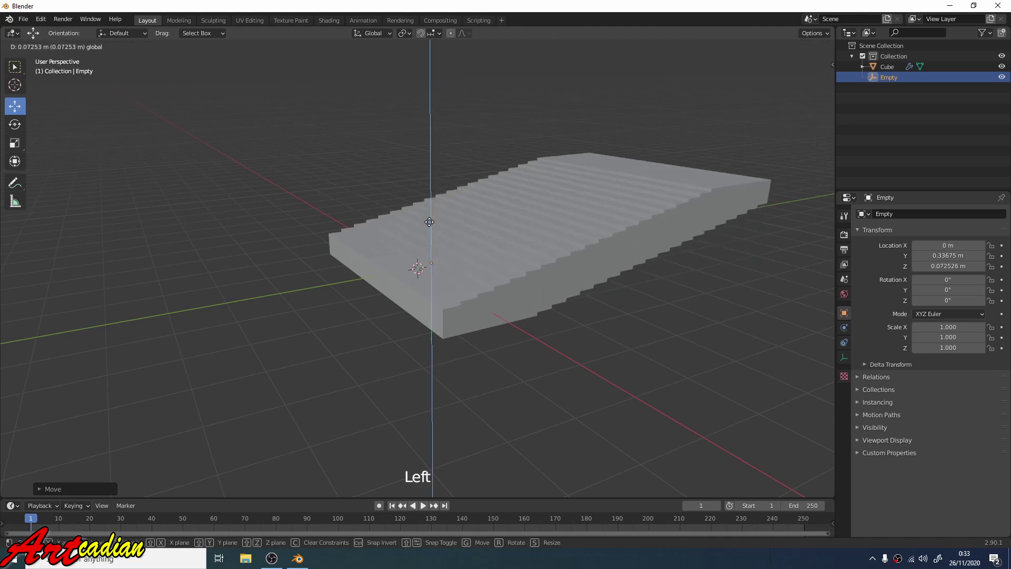
pyautogui.scroll(-3)
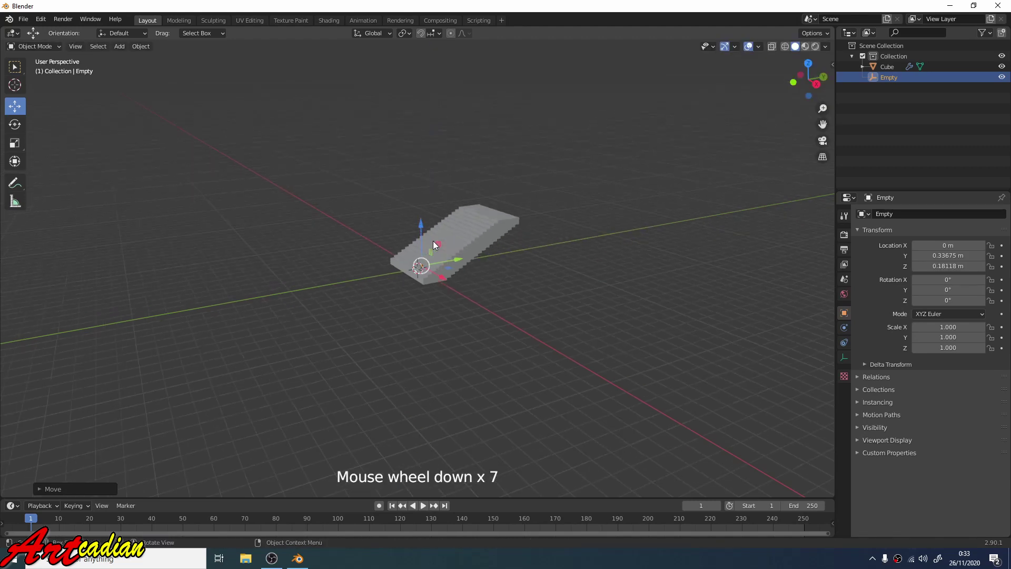
pyautogui.scroll(3)
pyautogui.middleClick(429, 251)
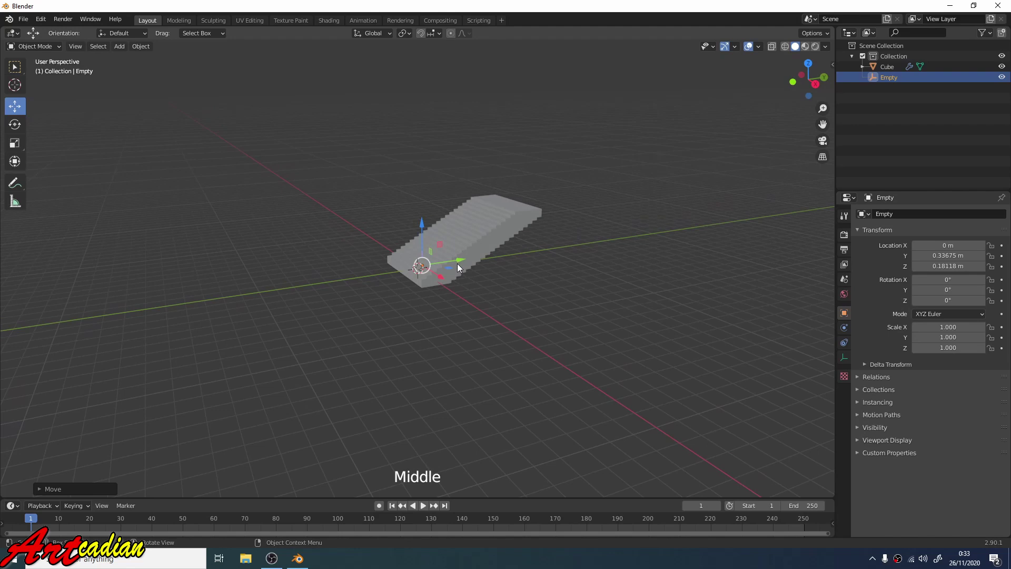
# Push the Empty further forward and higher until the copies form a straight rising flight.
pyautogui.click(460, 264)
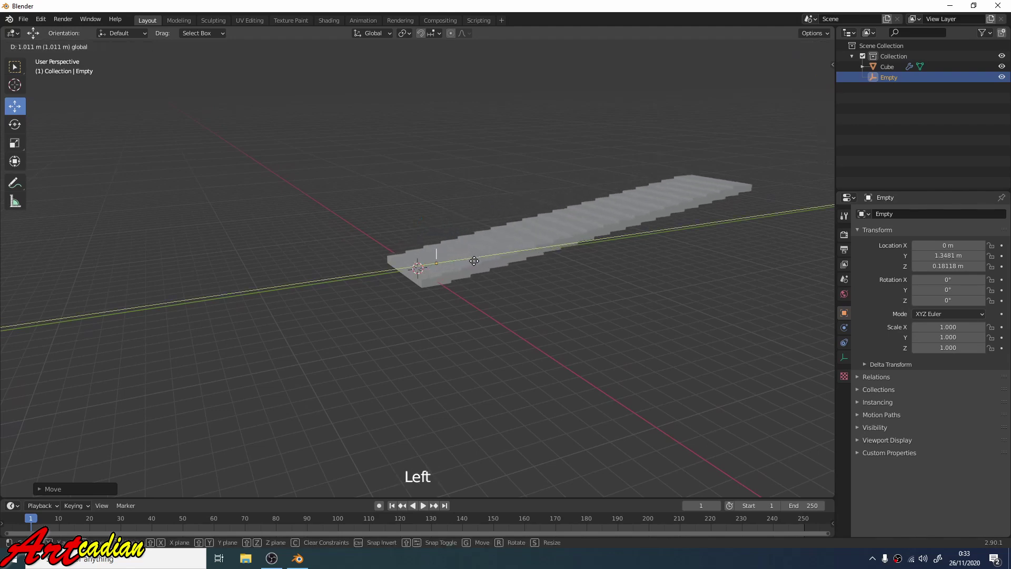
pyautogui.click(439, 230)
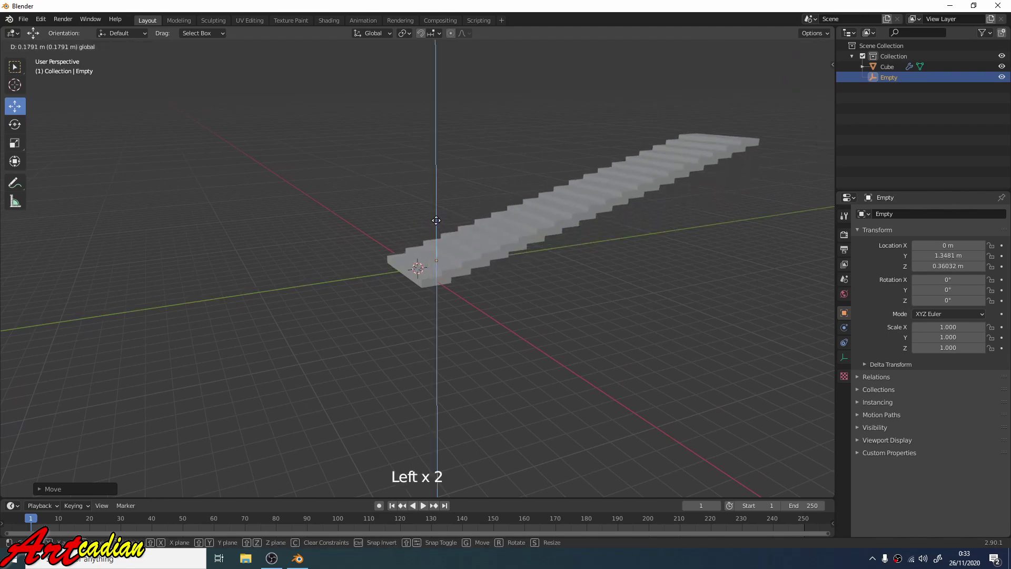
pyautogui.scroll(-3)
pyautogui.middleClick(464, 245)
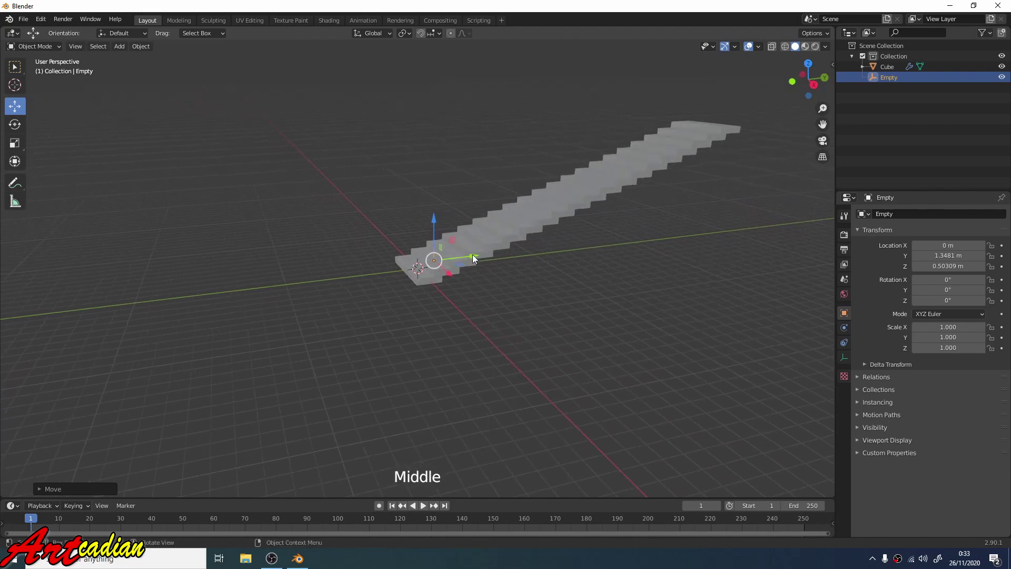
pyautogui.click(476, 262)
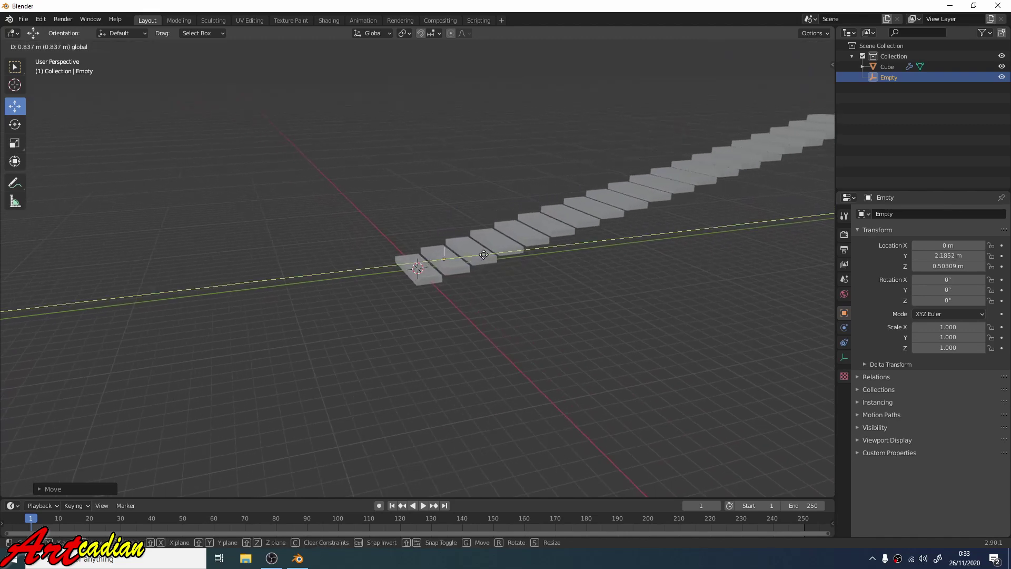
pyautogui.scroll(-3)
pyautogui.middleClick(556, 289)
pyautogui.scroll(3)
pyautogui.middleClick(540, 257)
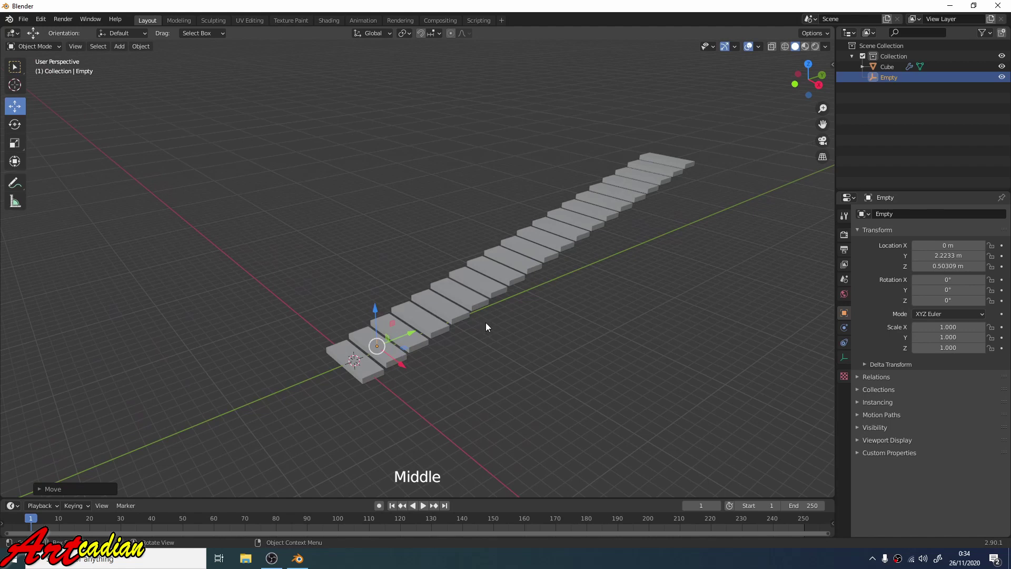
pyautogui.middleClick(497, 330)
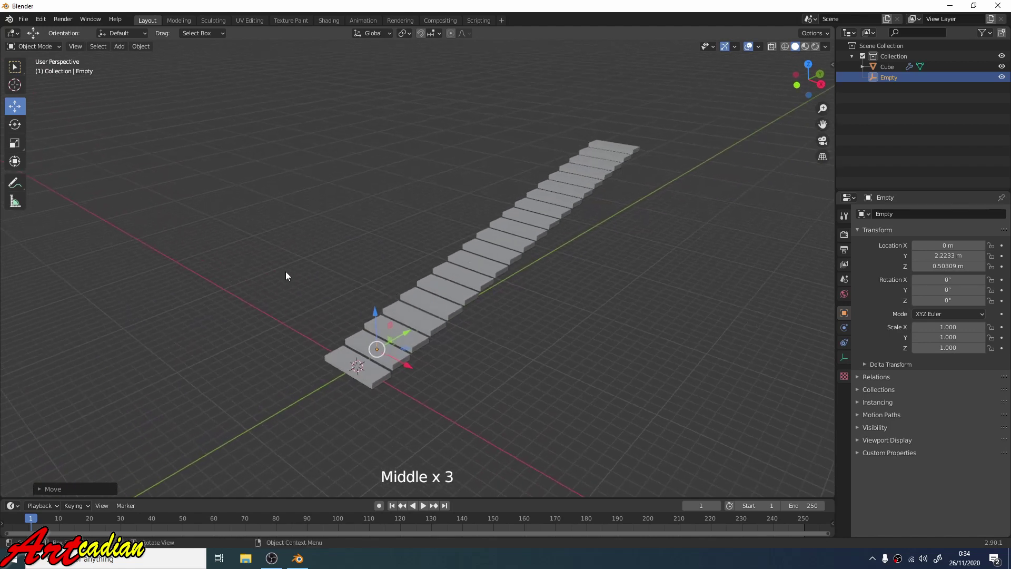
pyautogui.middleClick(363, 291)
pyautogui.middleClick(244, 223)
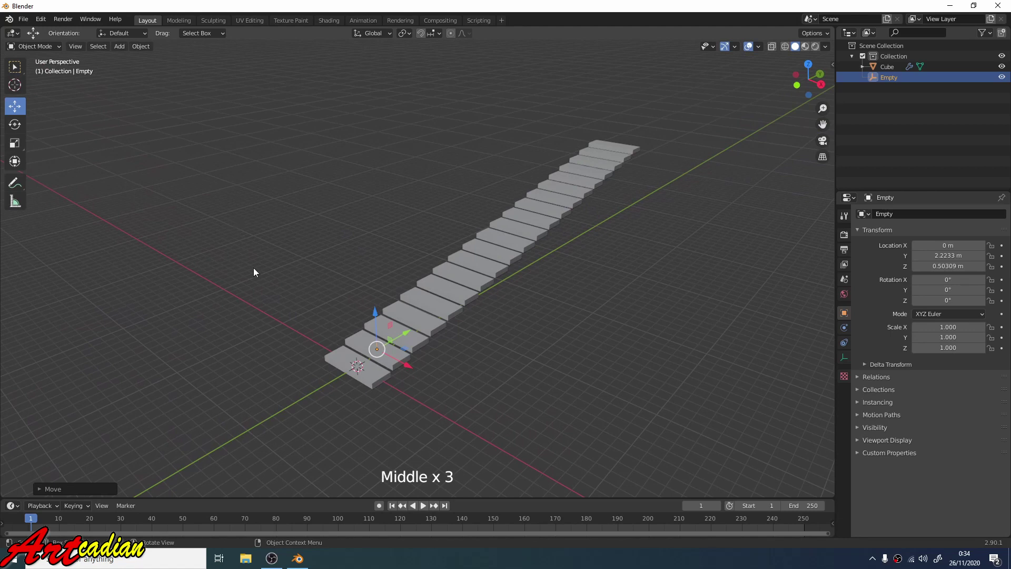
pyautogui.middleClick(363, 290)
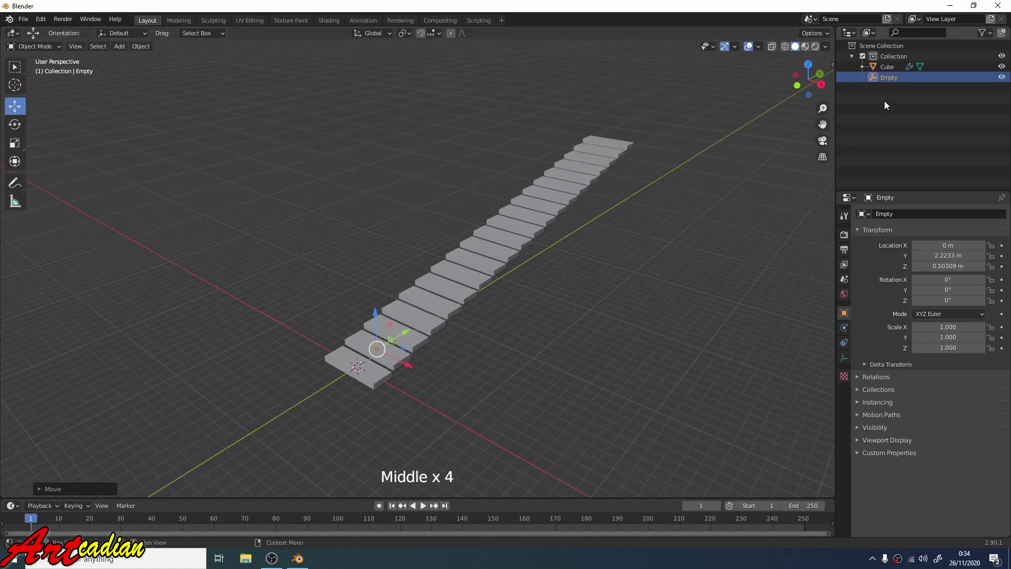
# Rotate the Empty about Z by roughly 3° so the arrayed steps sweep into a curve.
pyautogui.click(16, 126)
pyautogui.middleClick(739, 199)
pyautogui.scroll(-3)
pyautogui.click(388, 365)
pyautogui.middleClick(472, 322)
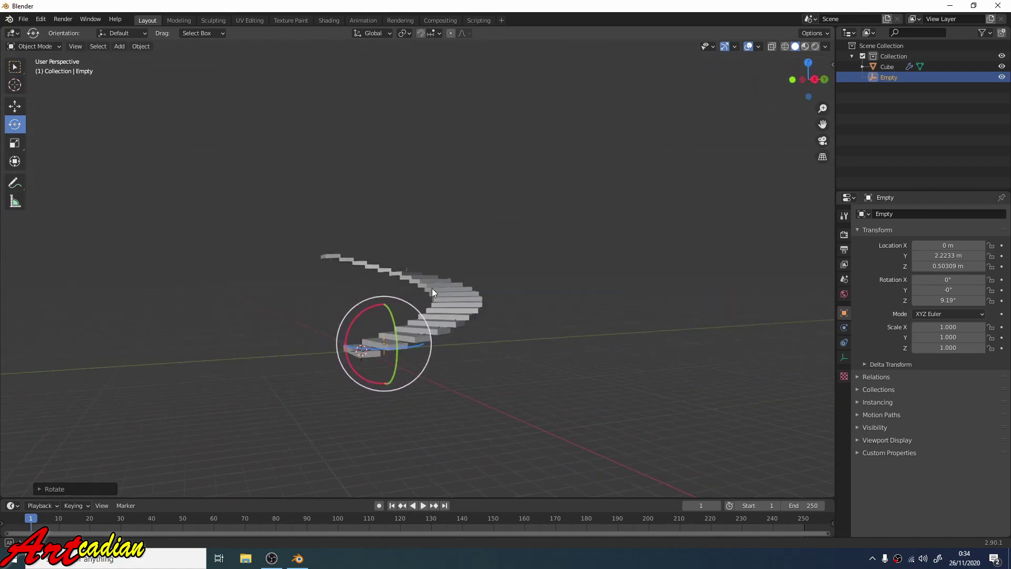
pyautogui.middleClick(426, 323)
pyautogui.scroll(3)
pyautogui.middleClick(457, 261)
pyautogui.middleClick(442, 294)
pyautogui.click(431, 270)
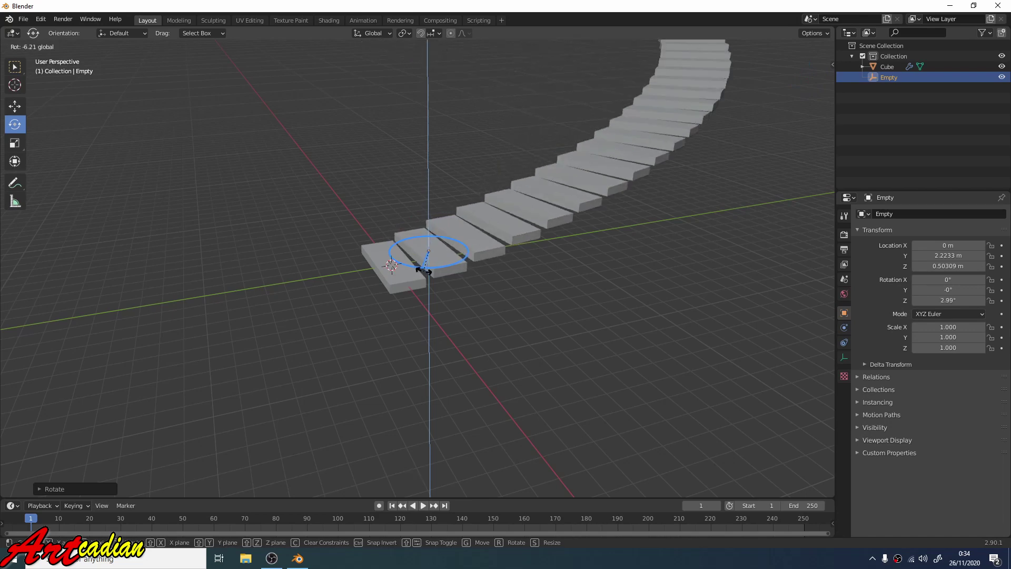
# Inspect the curving flight and reselect the arrayed Cube.
pyautogui.middleClick(441, 269)
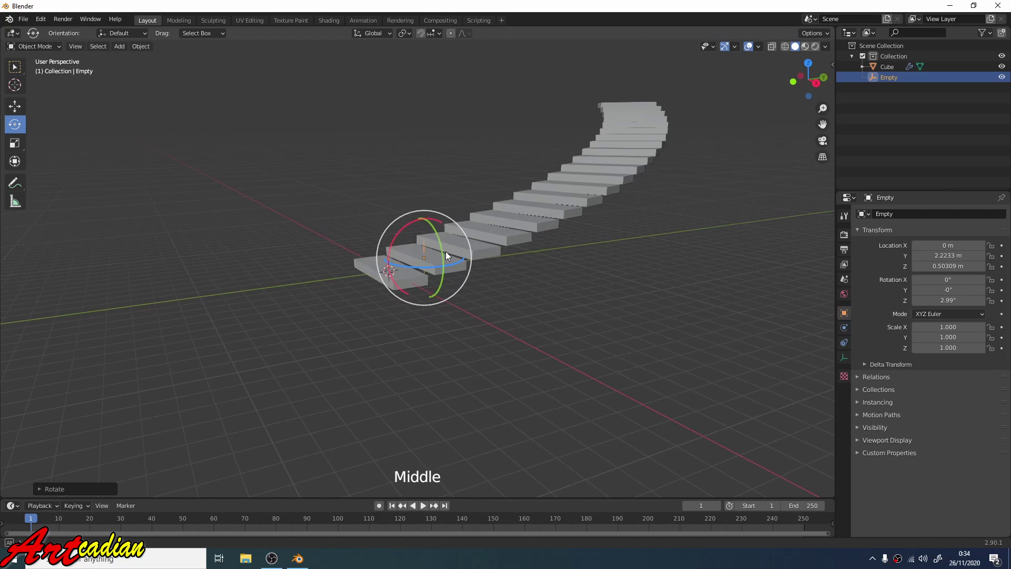
pyautogui.middleClick(472, 275)
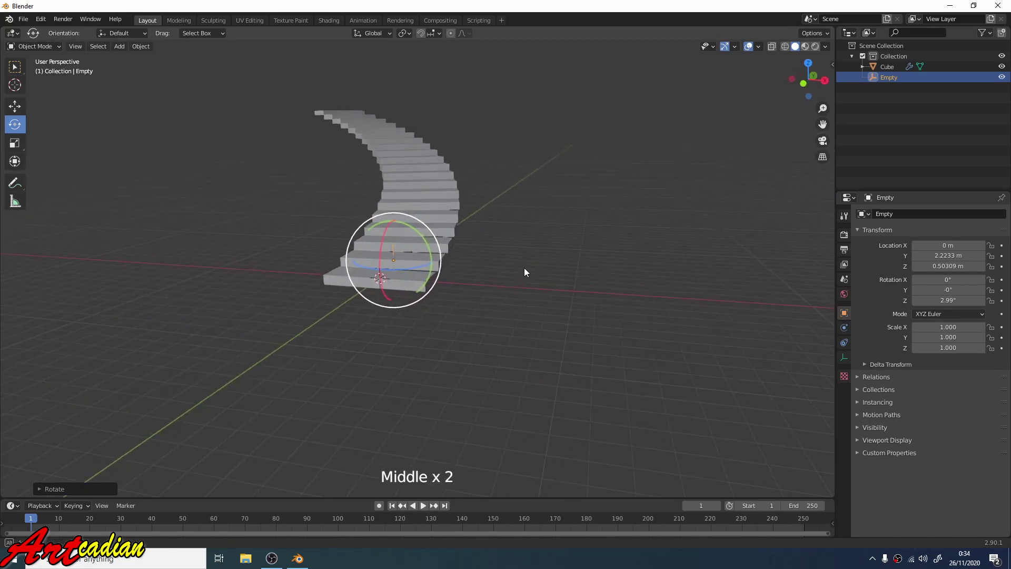
pyautogui.click(39, 77)
pyautogui.click(34, 47)
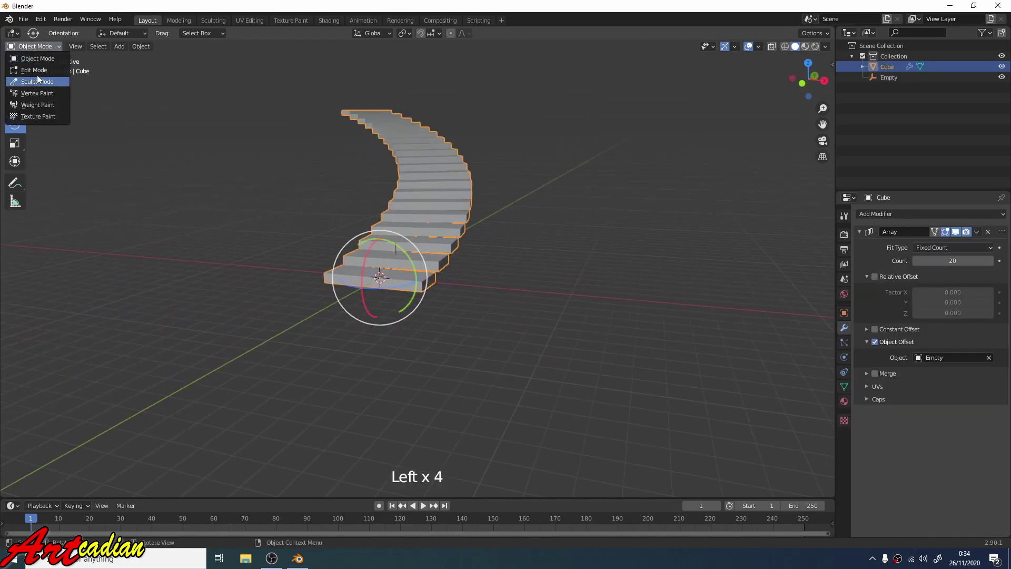
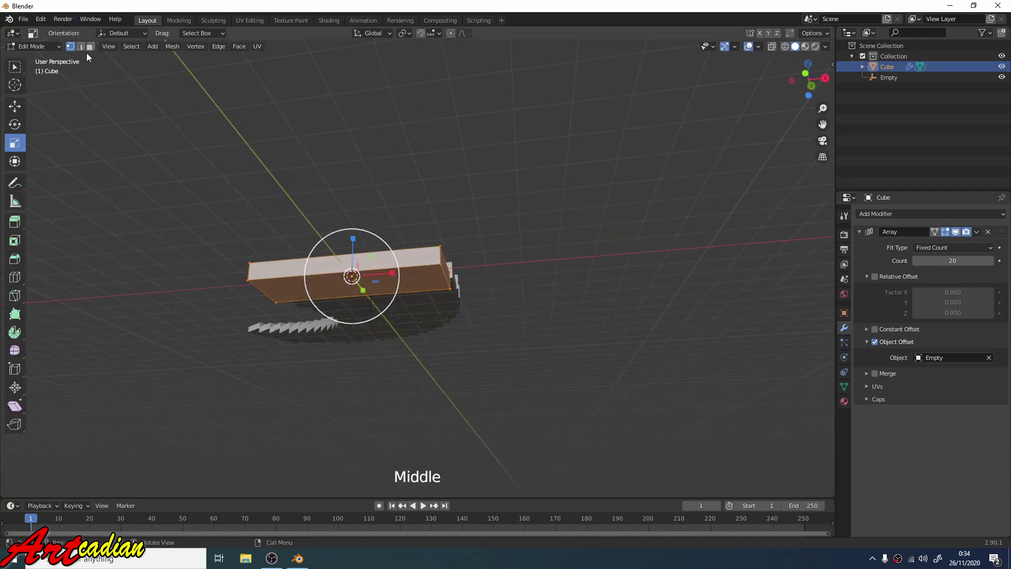
# Scale and move the Cube's mesh in Edit Mode so the arrayed steps become separate thick blocks.
pyautogui.click(93, 51)
pyautogui.middleClick(229, 200)
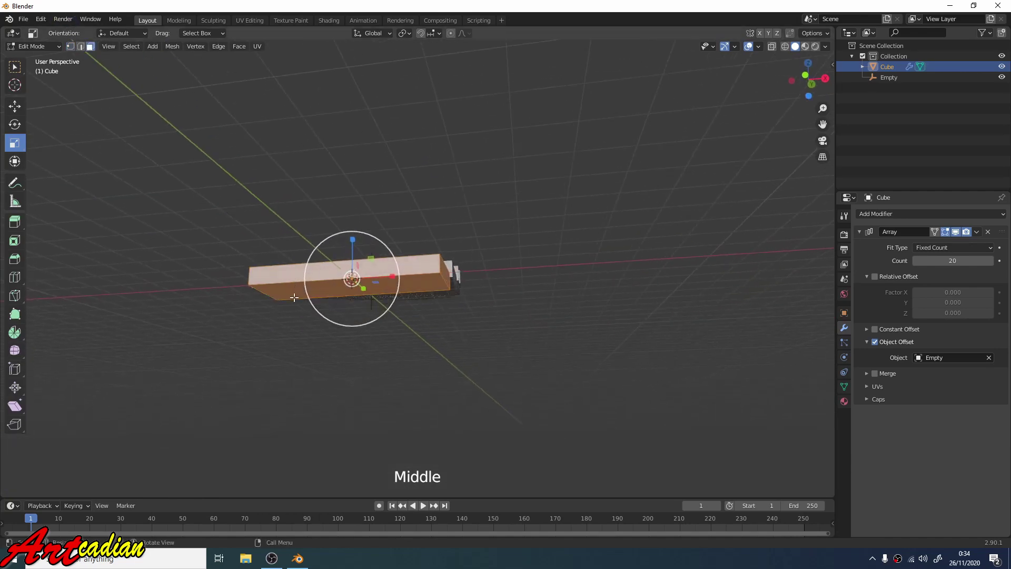
pyautogui.click(292, 291)
pyautogui.middleClick(314, 285)
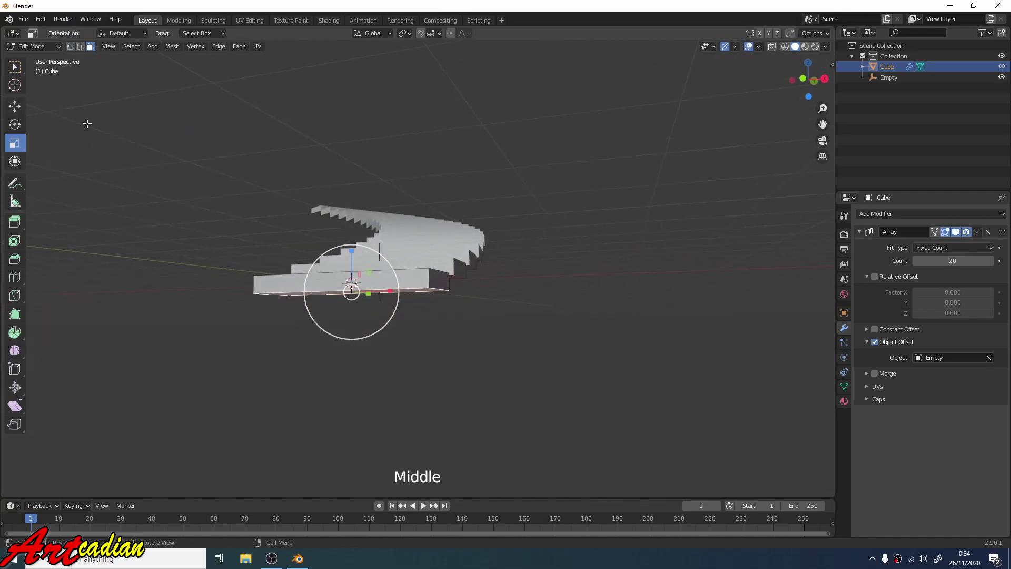
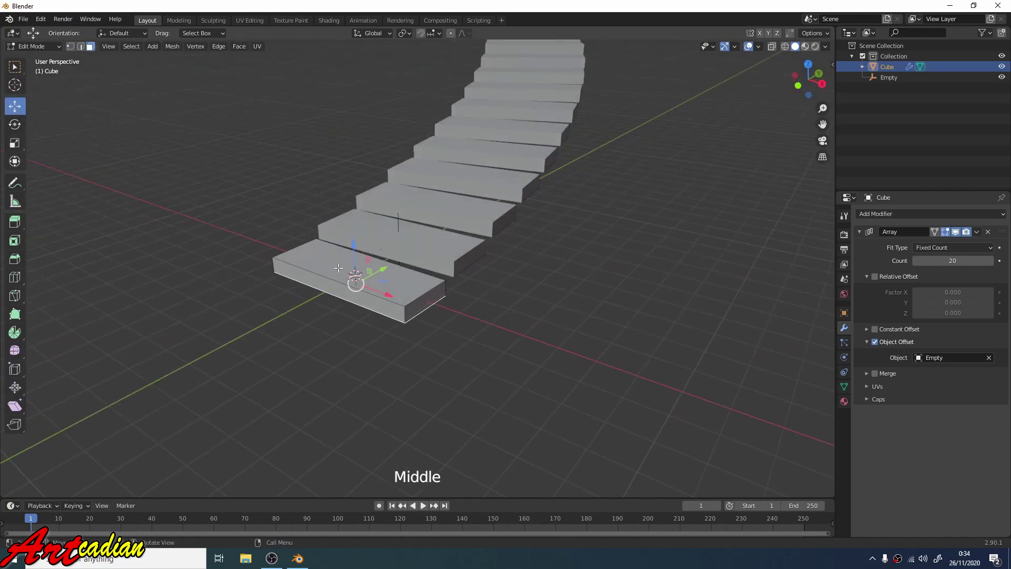
pyautogui.click(352, 244)
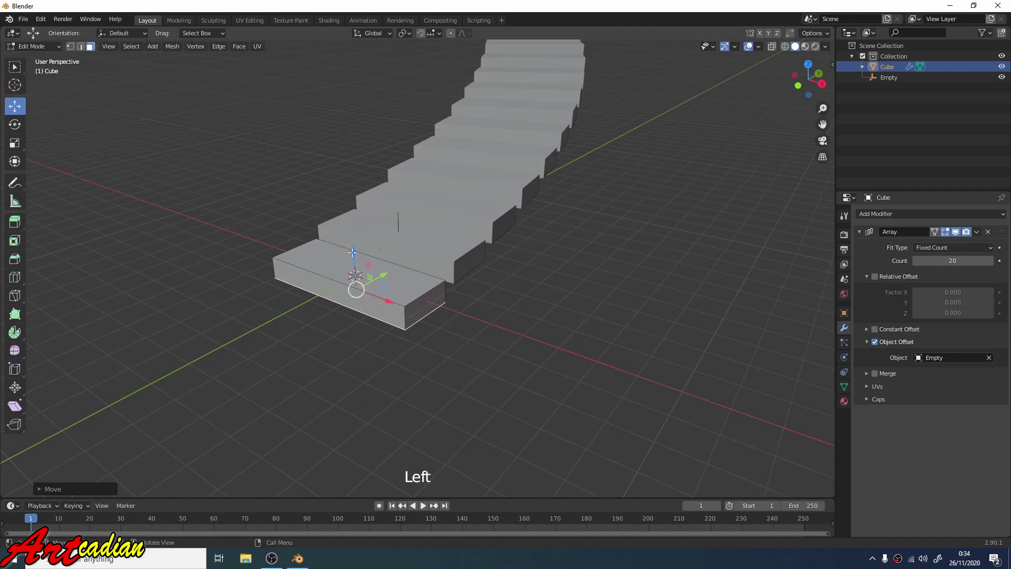
pyautogui.middleClick(375, 233)
pyautogui.scroll(3)
pyautogui.click(328, 297)
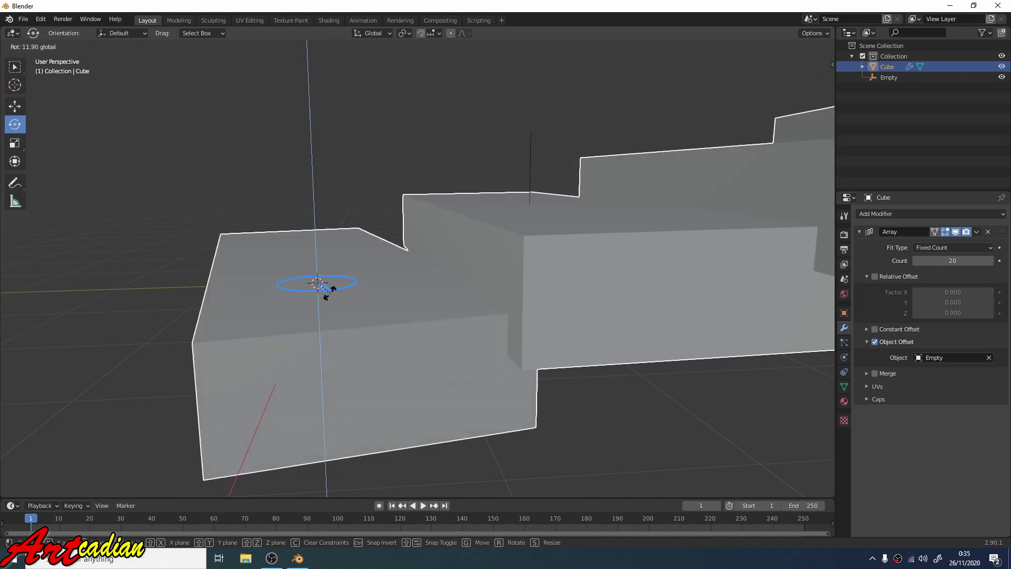
pyautogui.middleClick(396, 294)
pyautogui.scroll(-3)
pyautogui.middleClick(407, 276)
pyautogui.scroll(-3)
pyautogui.scroll(3)
pyautogui.middleClick(401, 261)
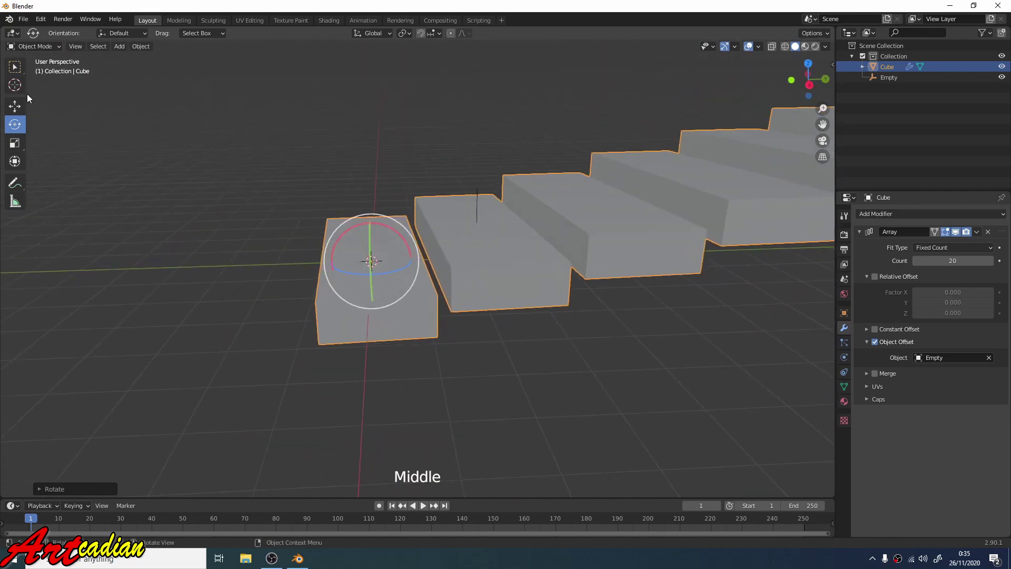
# Rotate and nudge the Cube in Object Mode so the gapped blocks align along the stair.
pyautogui.click(24, 108)
pyautogui.middleClick(338, 222)
pyautogui.click(371, 237)
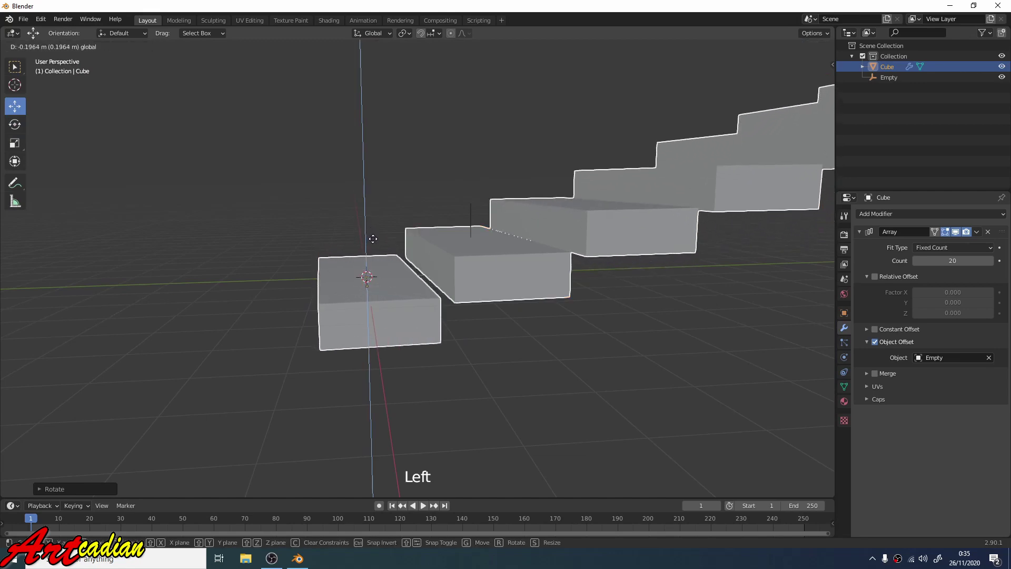
pyautogui.middleClick(398, 247)
pyautogui.scroll(-3)
pyautogui.middleClick(481, 219)
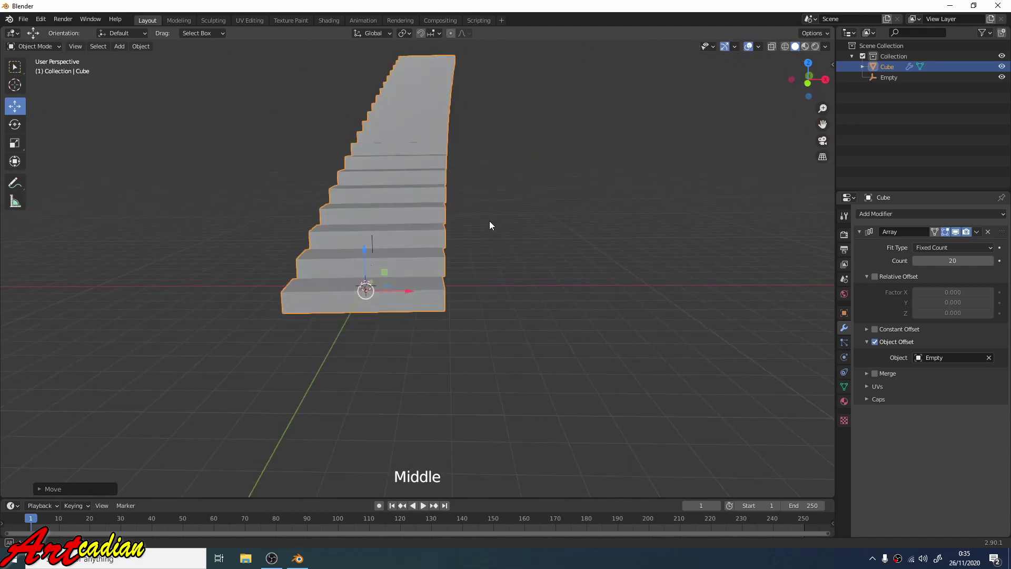
pyautogui.scroll(-3)
pyautogui.middleClick(481, 210)
pyautogui.scroll(3)
pyautogui.click(899, 84)
pyautogui.middleClick(635, 166)
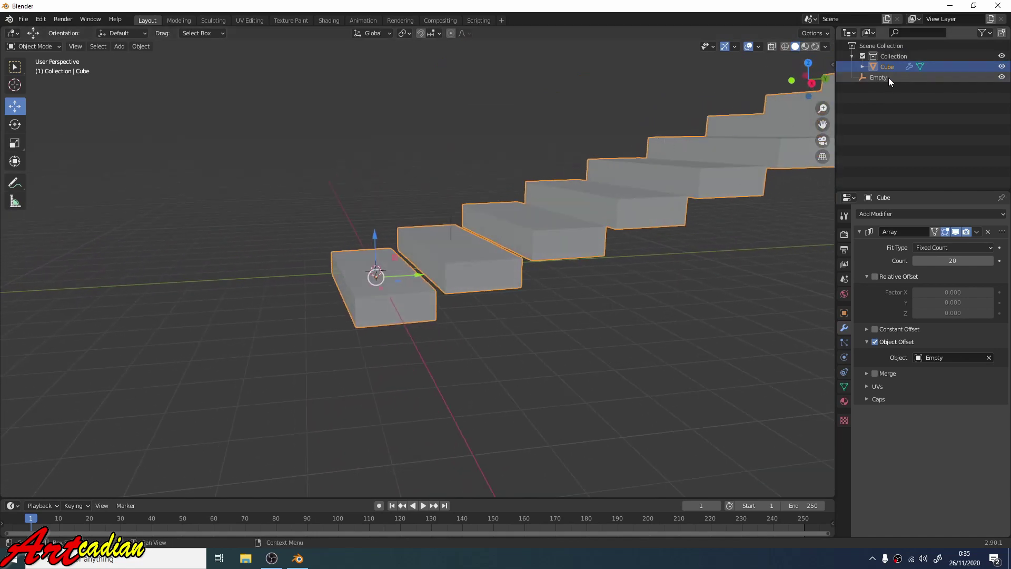
# Rotate the Empty on Z to about 9.23° to tighten the staircase curve.
pyautogui.click(898, 83)
pyautogui.click(884, 85)
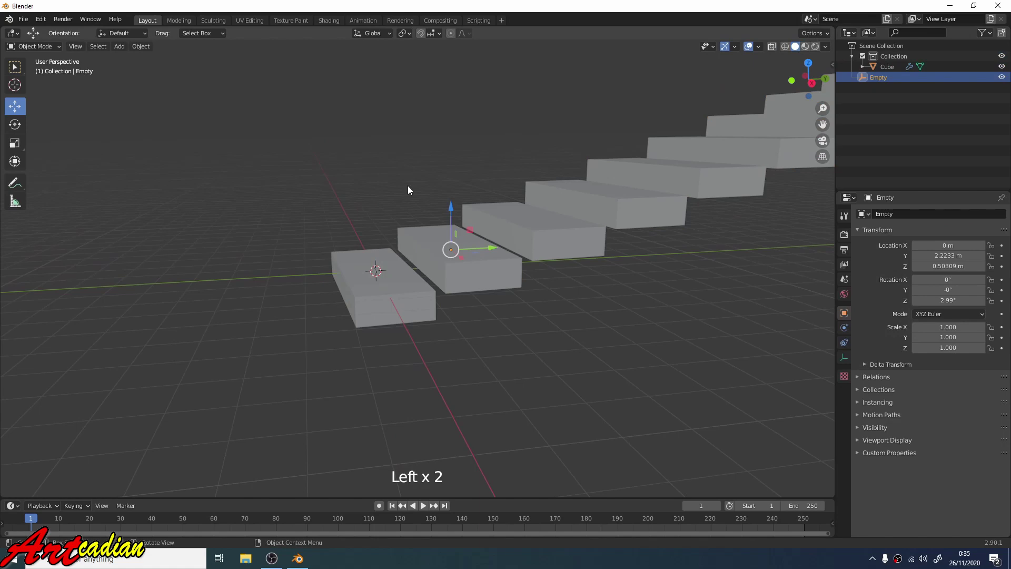
pyautogui.middleClick(362, 194)
pyautogui.scroll(3)
pyautogui.middleClick(352, 188)
pyautogui.scroll(-3)
pyautogui.middleClick(316, 167)
pyautogui.middleClick(373, 142)
pyautogui.click(21, 128)
pyautogui.click(348, 270)
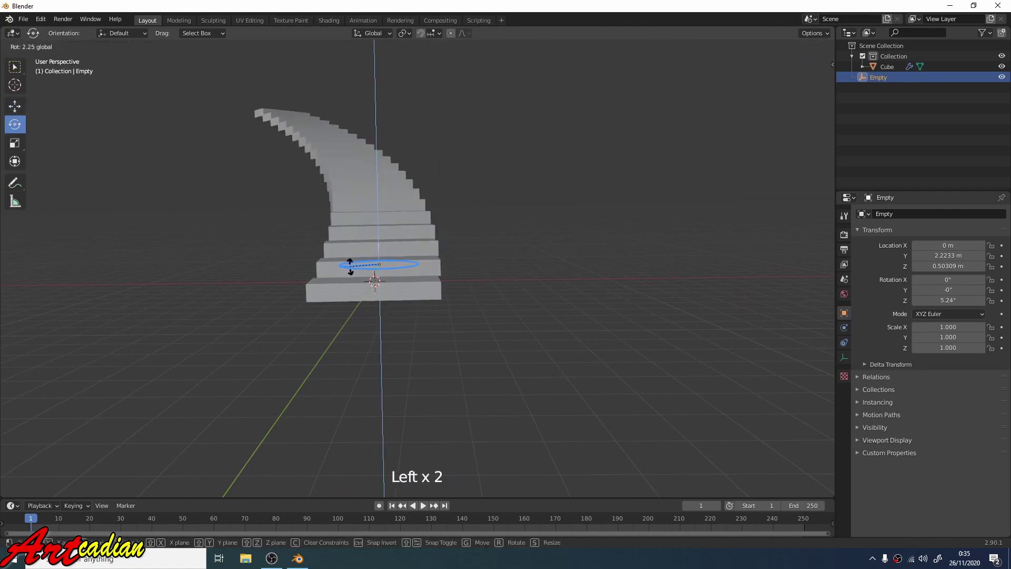
pyautogui.middleClick(386, 252)
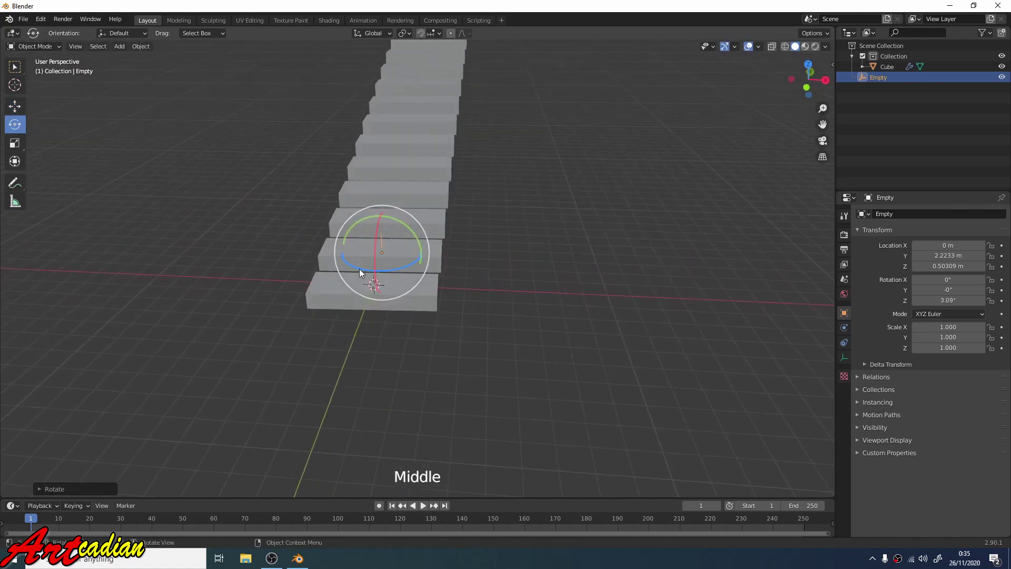
pyautogui.click(369, 270)
pyautogui.middleClick(381, 256)
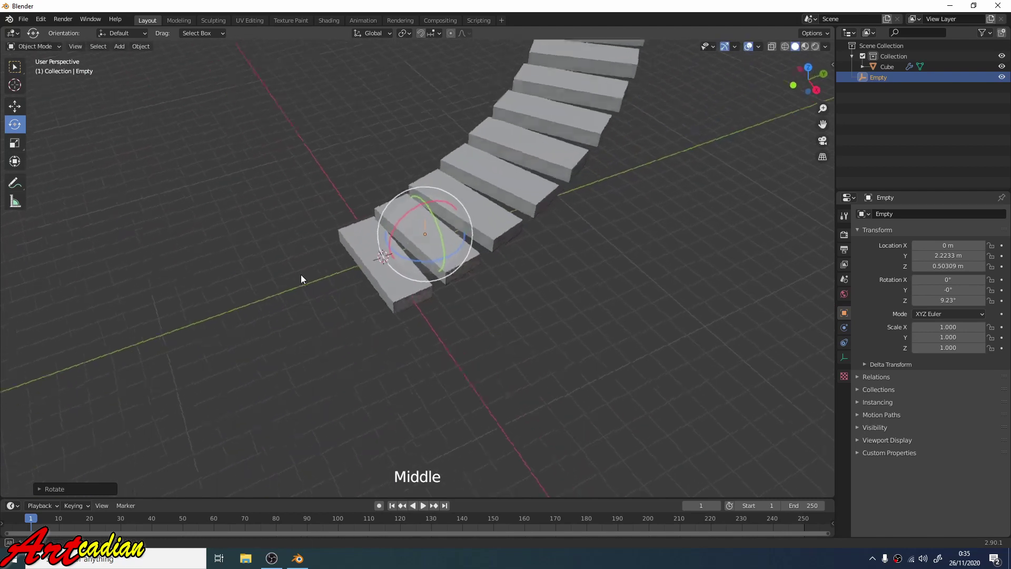
# Move the Empty along Y to about 1.7077 m so the blocks sweep into a smooth spiral.
pyautogui.click(19, 109)
pyautogui.click(469, 229)
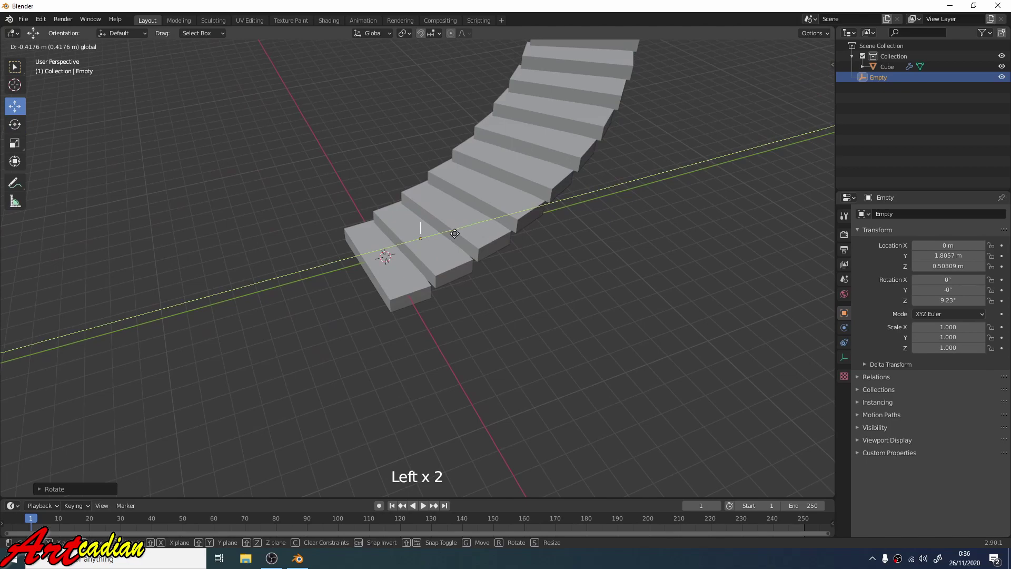
pyautogui.middleClick(472, 230)
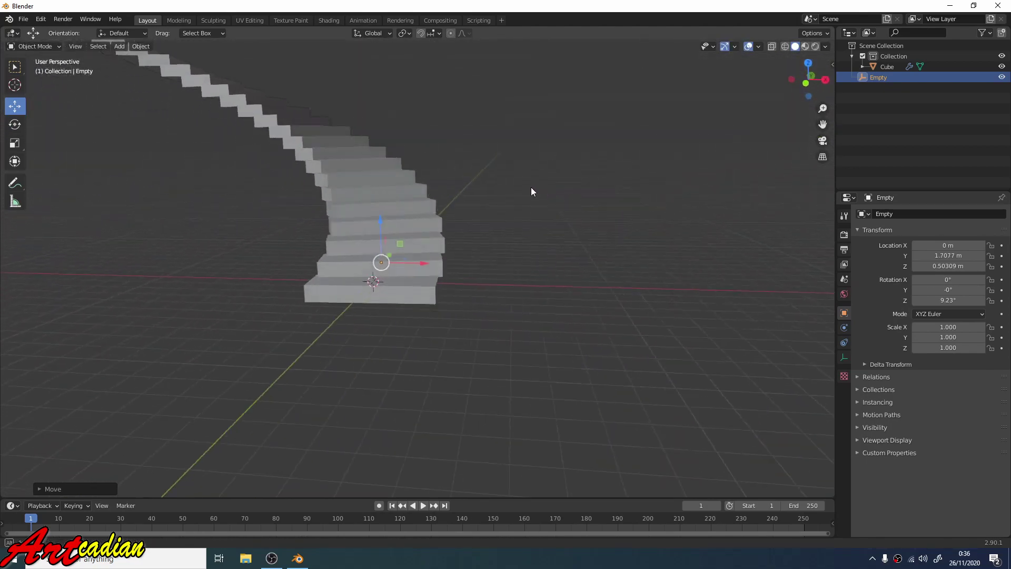
pyautogui.scroll(-3)
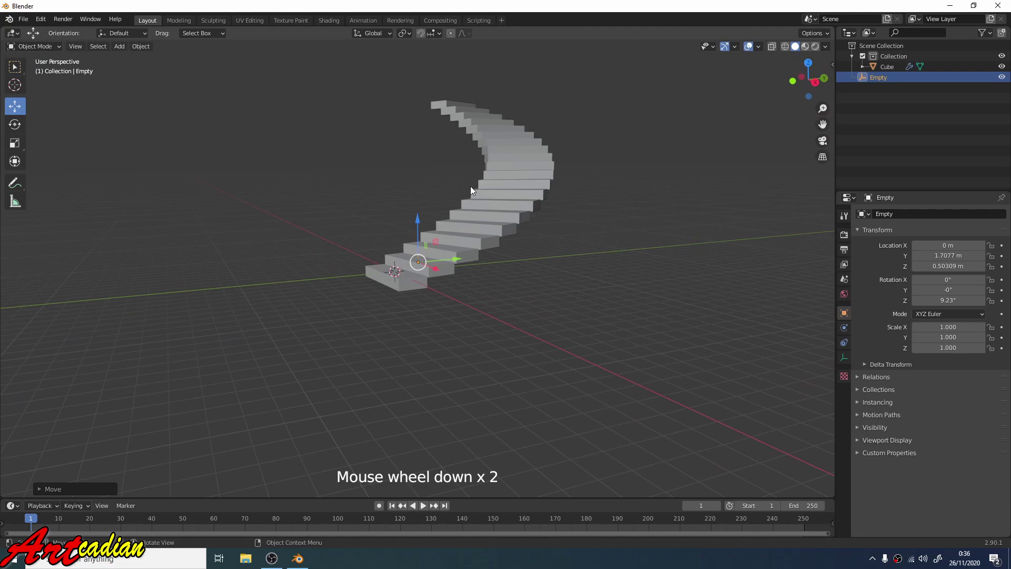
pyautogui.middleClick(464, 213)
pyautogui.scroll(3)
pyautogui.middleClick(435, 273)
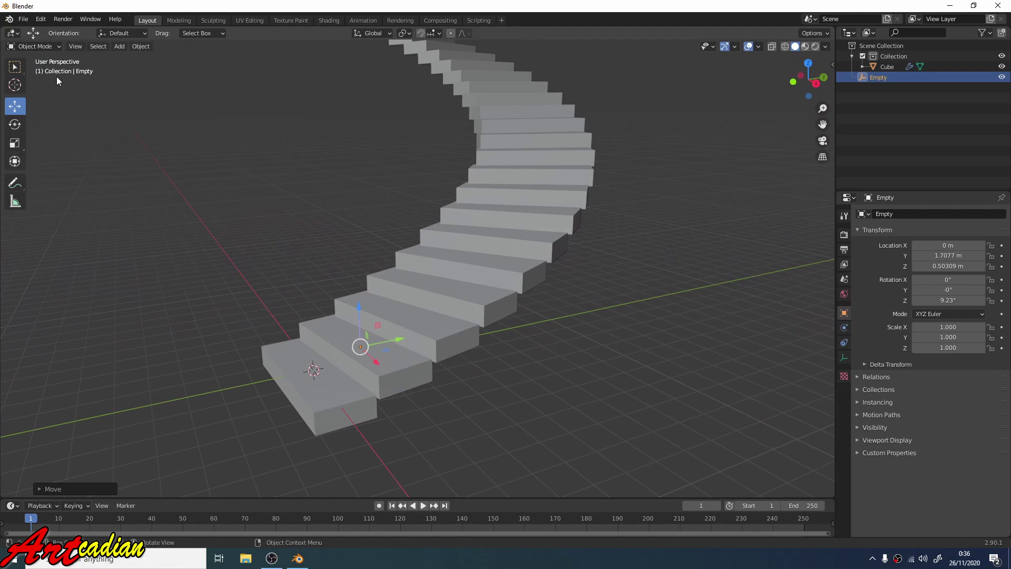
pyautogui.click(46, 47)
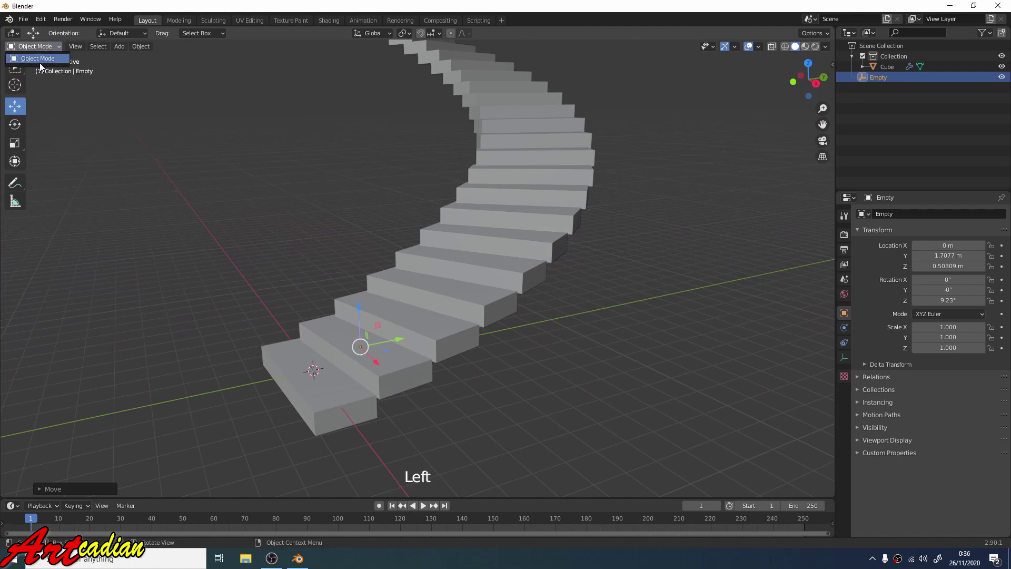
# Add a loop cut near the top of the first step's mesh in Edit Mode.
pyautogui.click(449, 343)
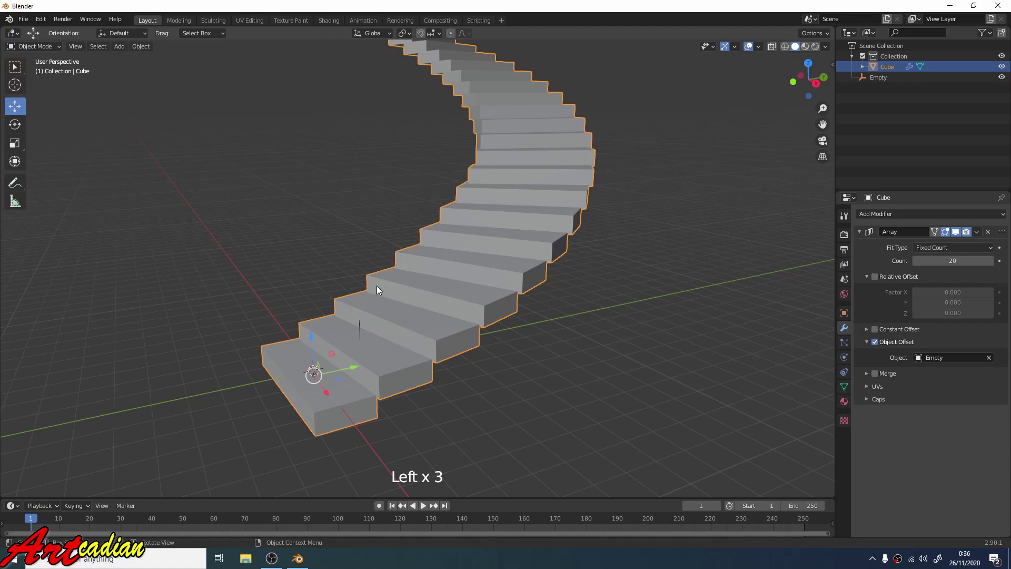
pyautogui.click(49, 47)
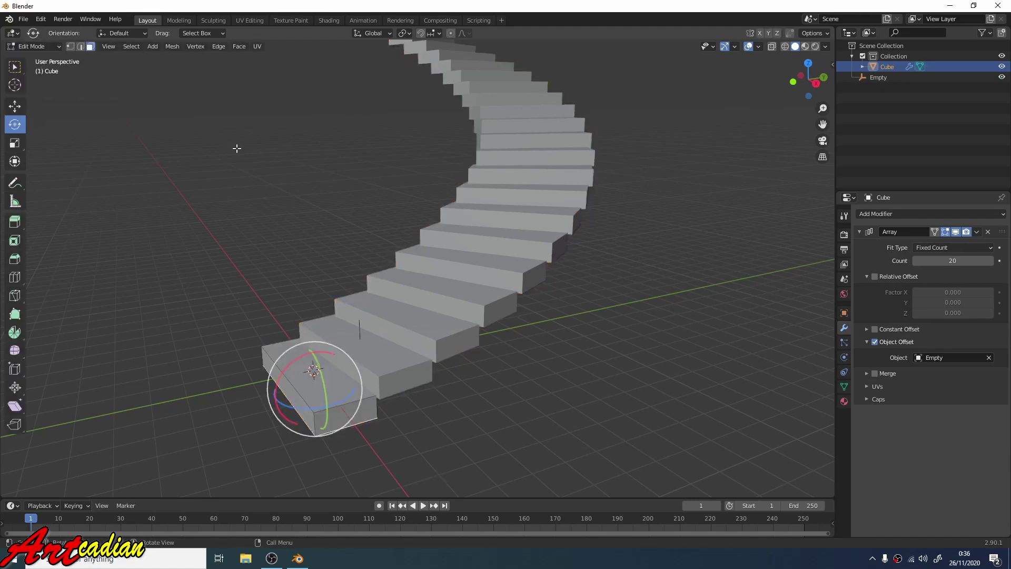
pyautogui.middleClick(244, 179)
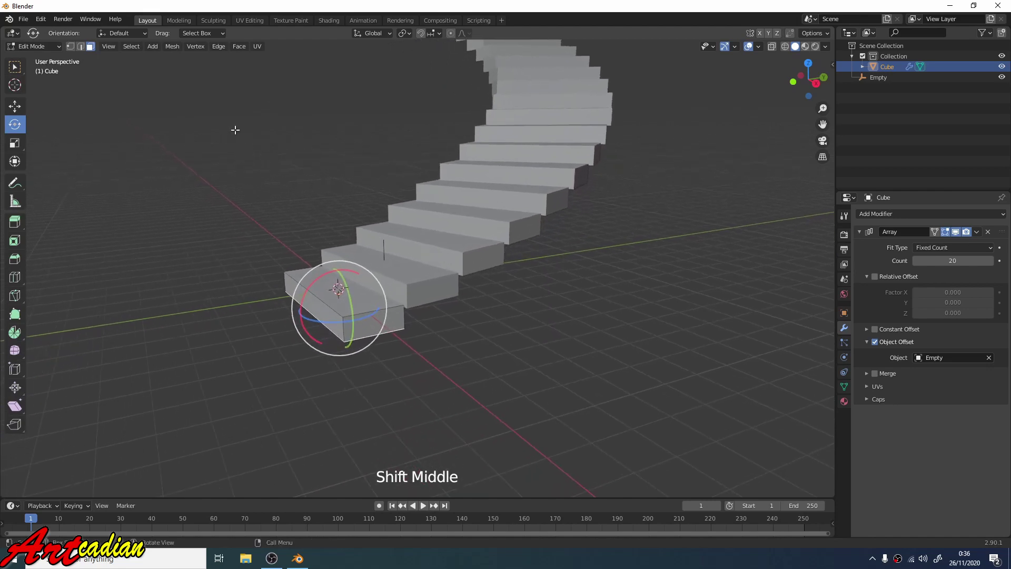
pyautogui.scroll(3)
pyautogui.scroll(3)
pyautogui.middleClick(254, 157)
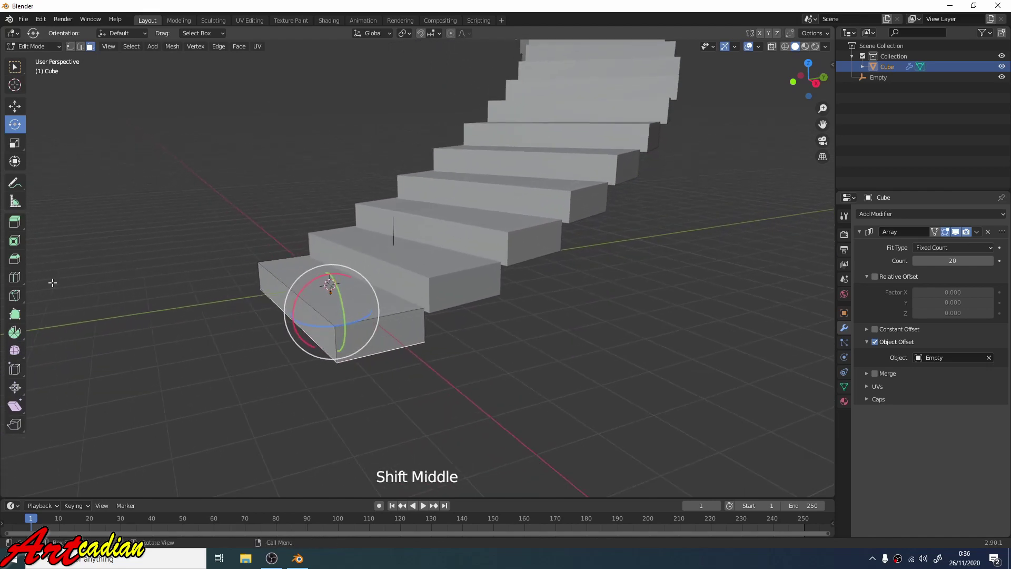
pyautogui.click(22, 284)
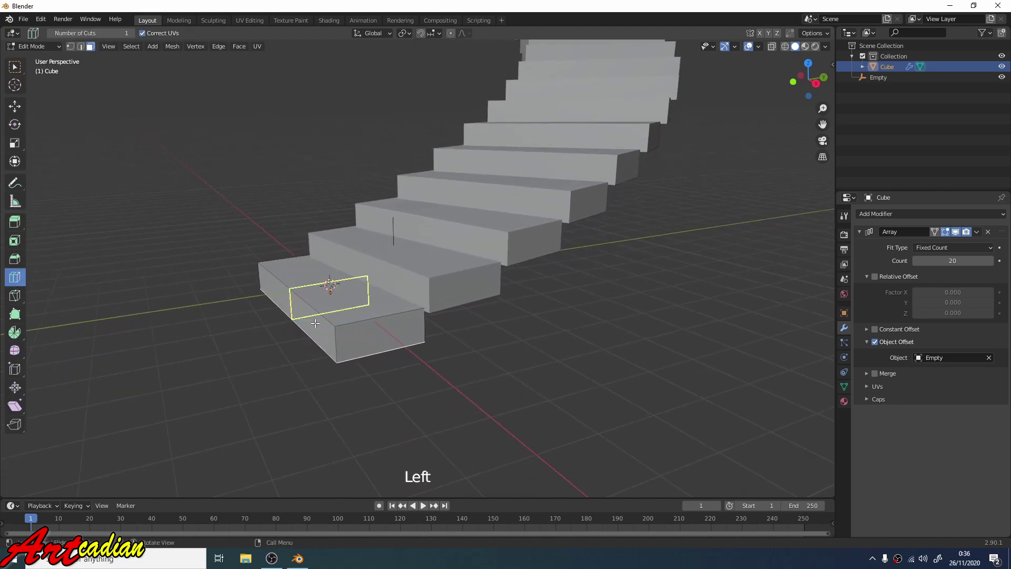
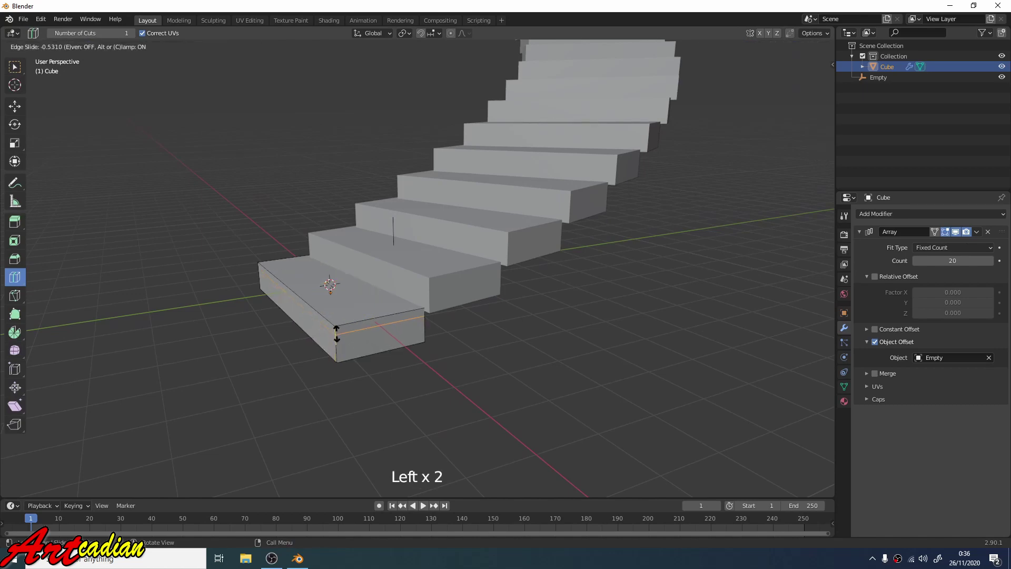
pyautogui.scroll(3)
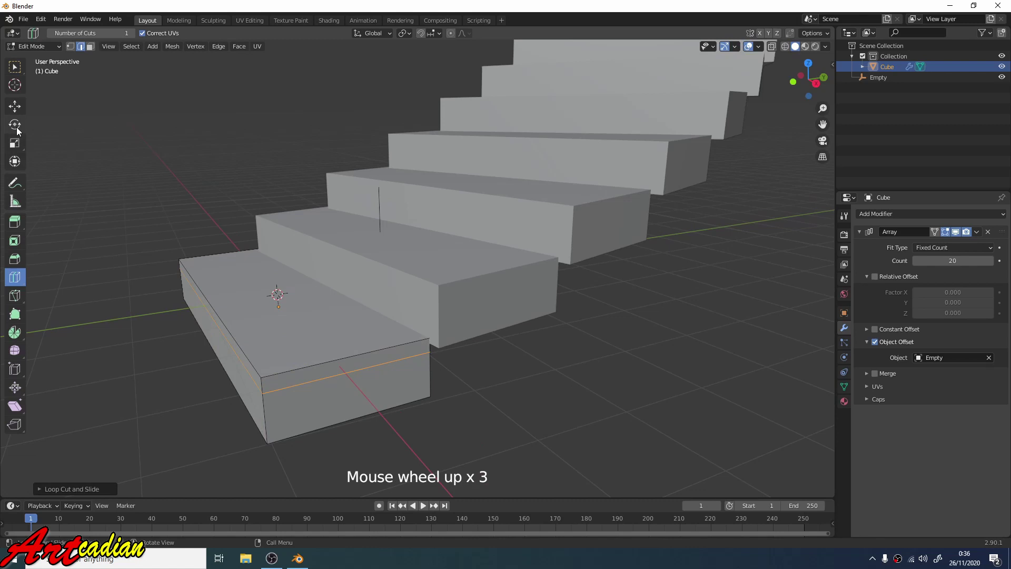
# Extrude the step's top side and front edges outward into an overhanging lip.
pyautogui.click(20, 114)
pyautogui.click(237, 345)
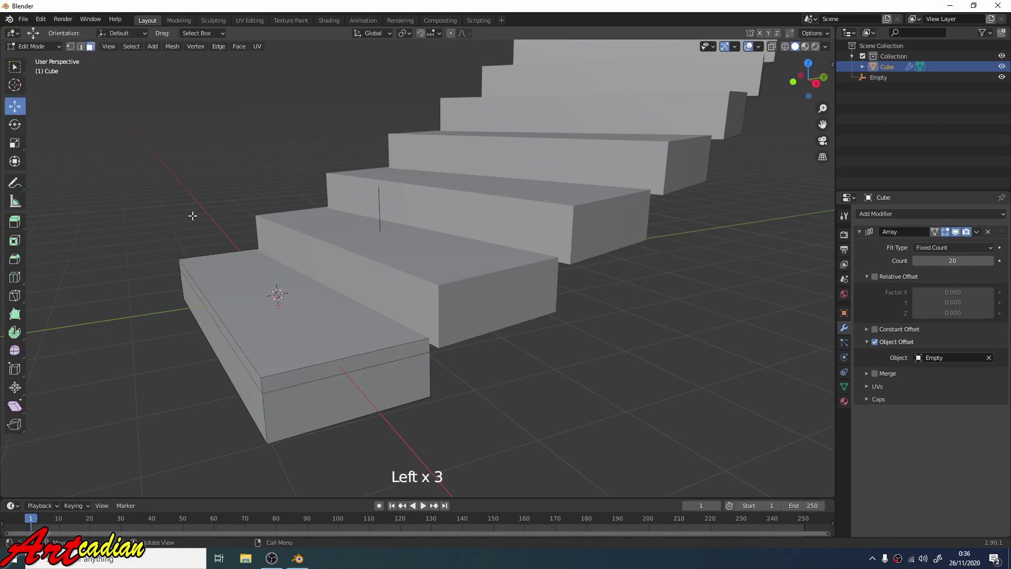
pyautogui.click(250, 365)
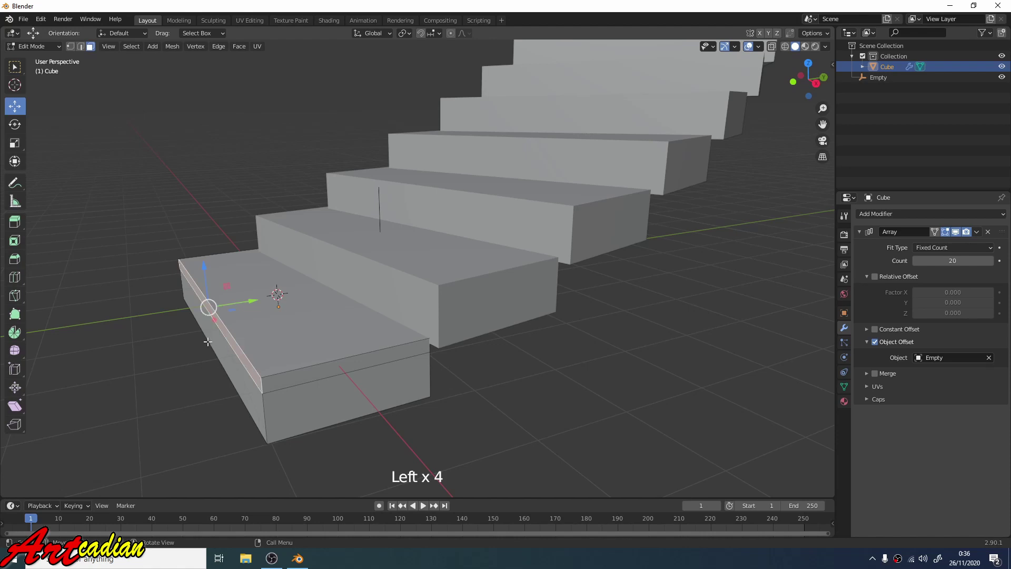
pyautogui.press('e')
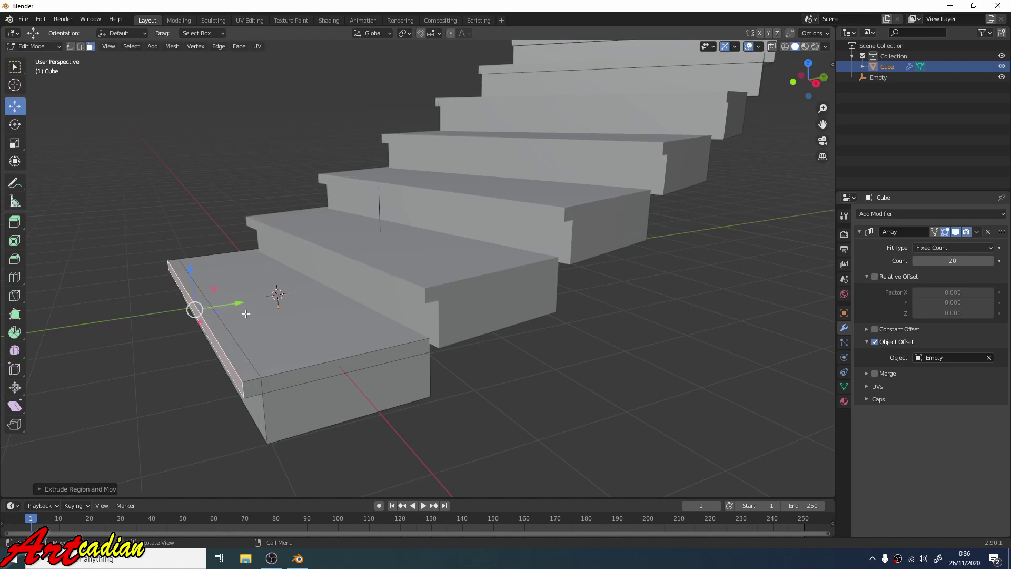
pyautogui.middleClick(247, 311)
pyautogui.scroll(-3)
pyautogui.middleClick(364, 318)
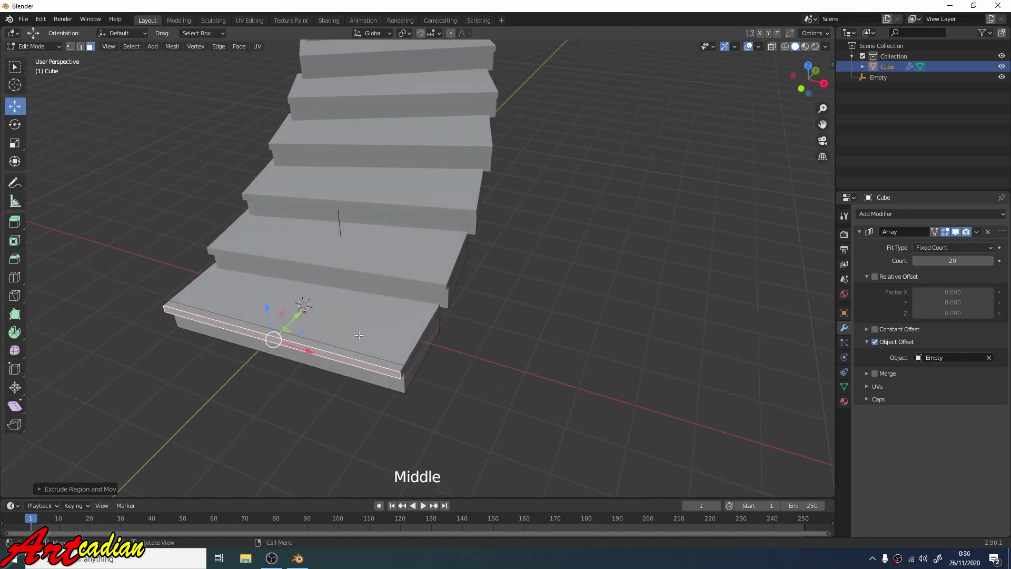
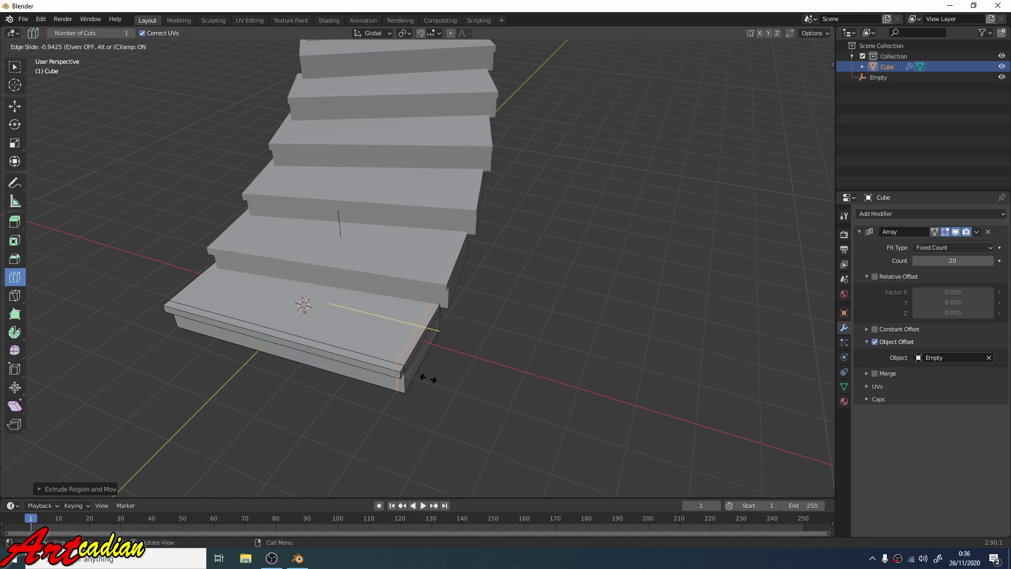
# Add two loop cuts near the step's side and front edges and select the small corner face.
pyautogui.middleClick(355, 334)
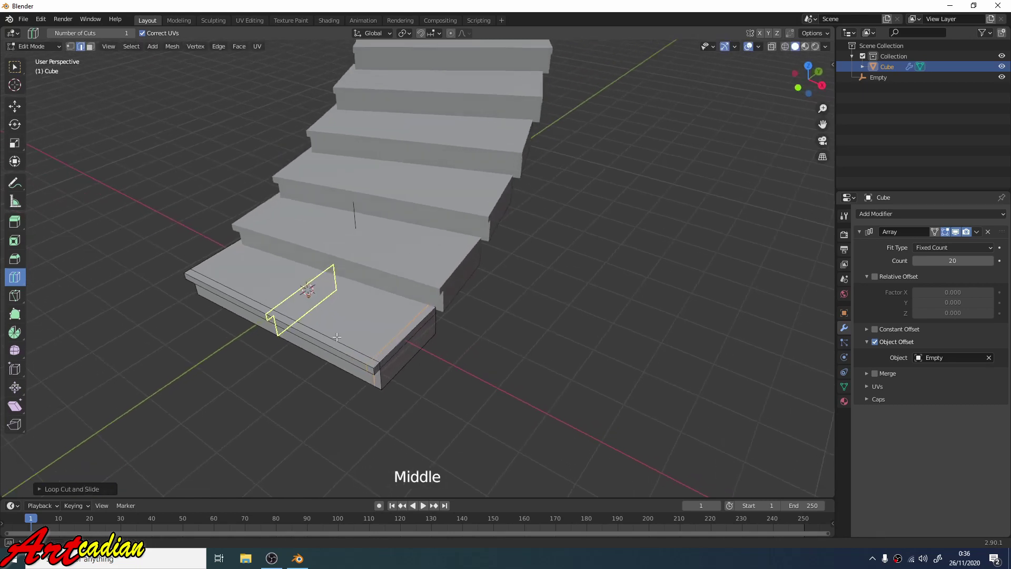
pyautogui.click(365, 329)
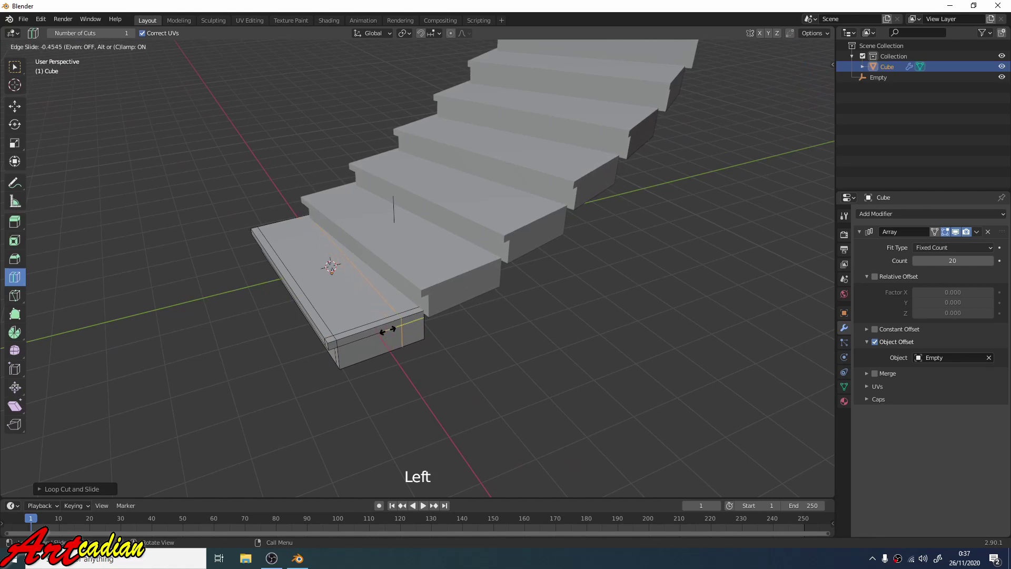
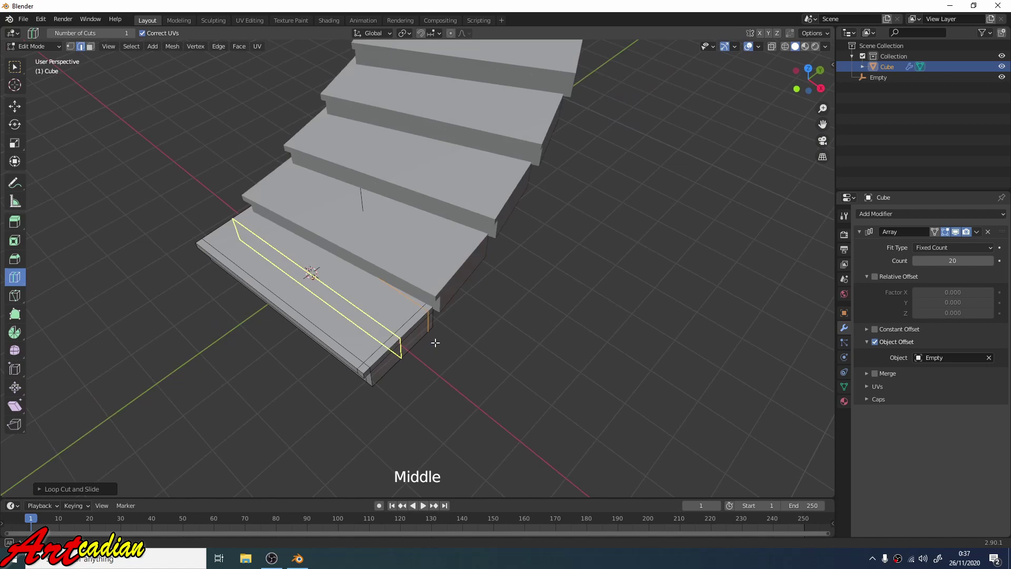
pyautogui.click(268, 243)
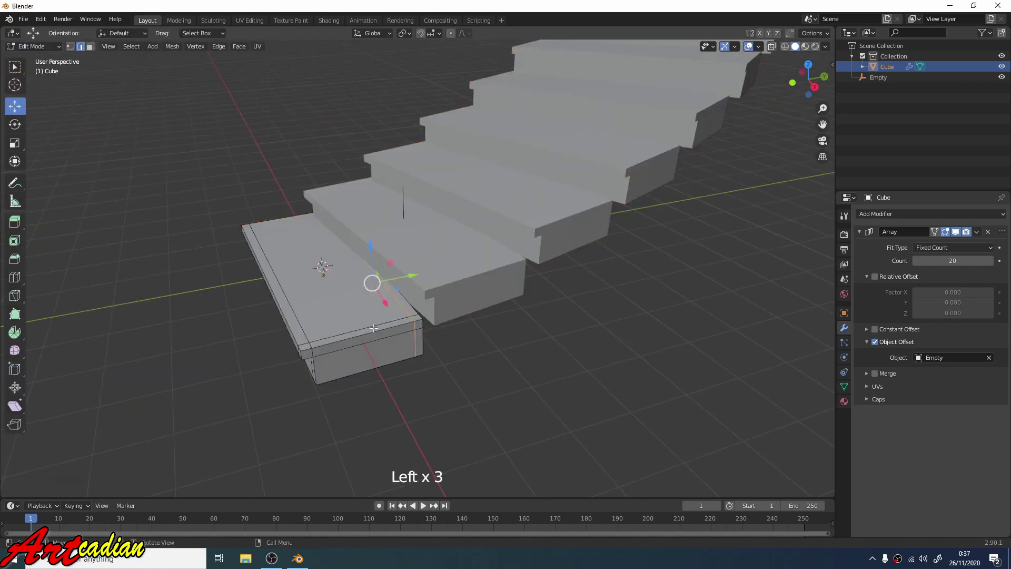
pyautogui.click(93, 53)
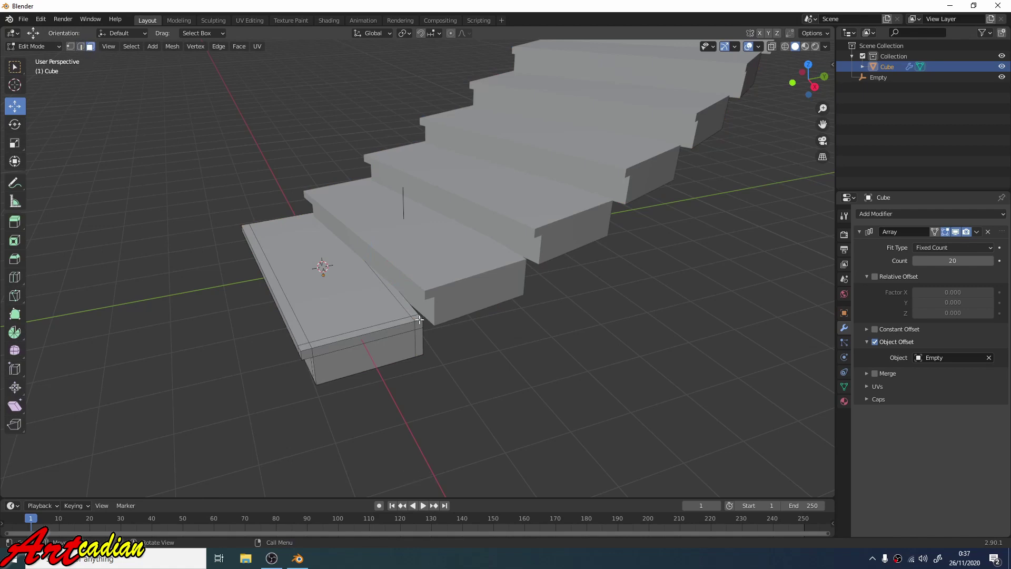
pyautogui.click(419, 314)
# Extrude the corner face upward into a tall thin post on every step.
pyautogui.click(415, 316)
pyautogui.scroll(3)
pyautogui.press('e')
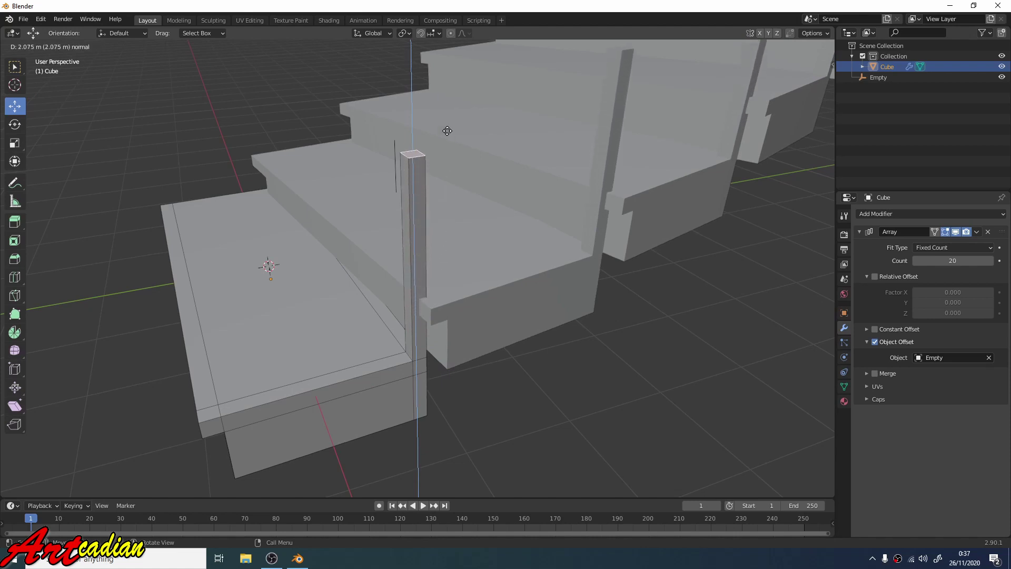
pyautogui.scroll(-3)
pyautogui.middleClick(476, 189)
pyautogui.click(880, 82)
pyautogui.scroll(-3)
pyautogui.scroll(3)
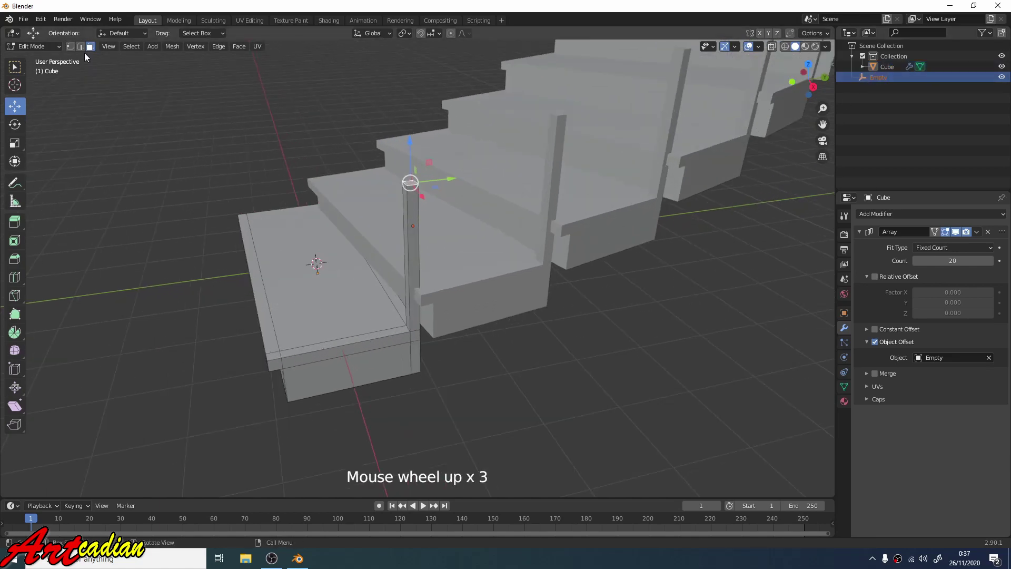
# In Object Mode move the Empty along Y to spread the curving staircase, then reselect the Cube.
pyautogui.click(57, 51)
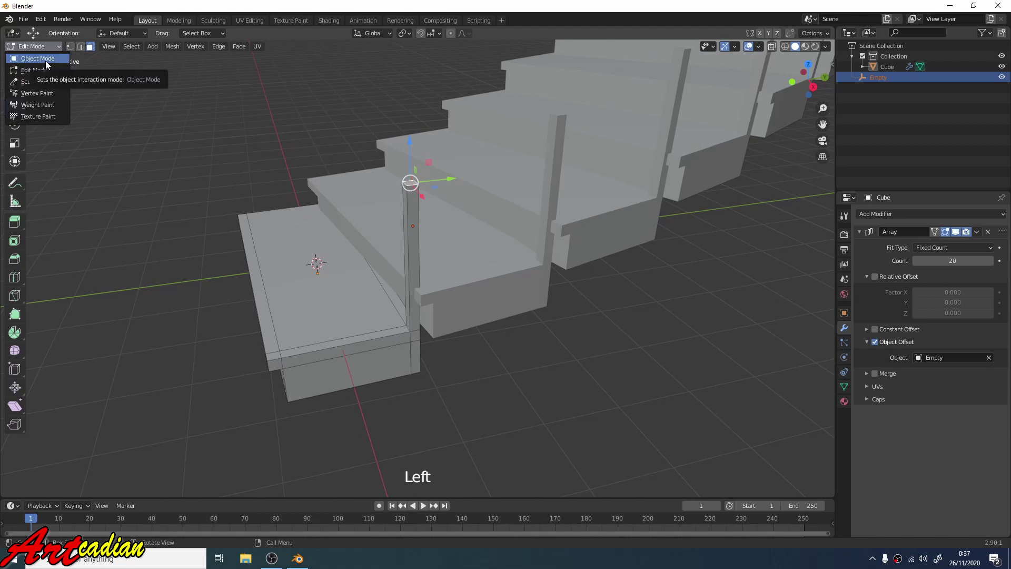
pyautogui.click(884, 81)
pyautogui.click(454, 211)
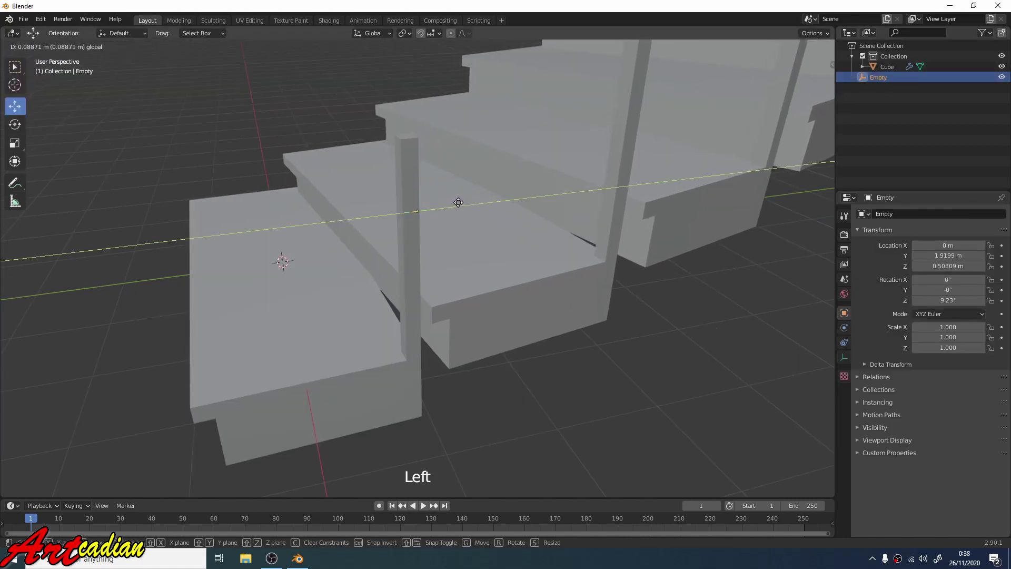
pyautogui.middleClick(508, 226)
pyautogui.scroll(-3)
pyautogui.middleClick(570, 242)
pyautogui.scroll(-3)
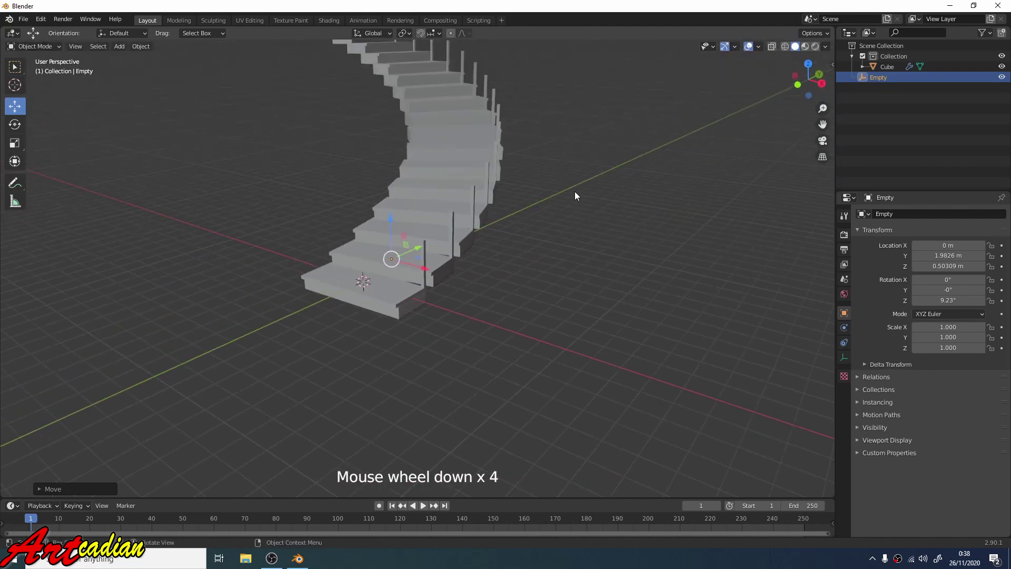
pyautogui.middleClick(585, 193)
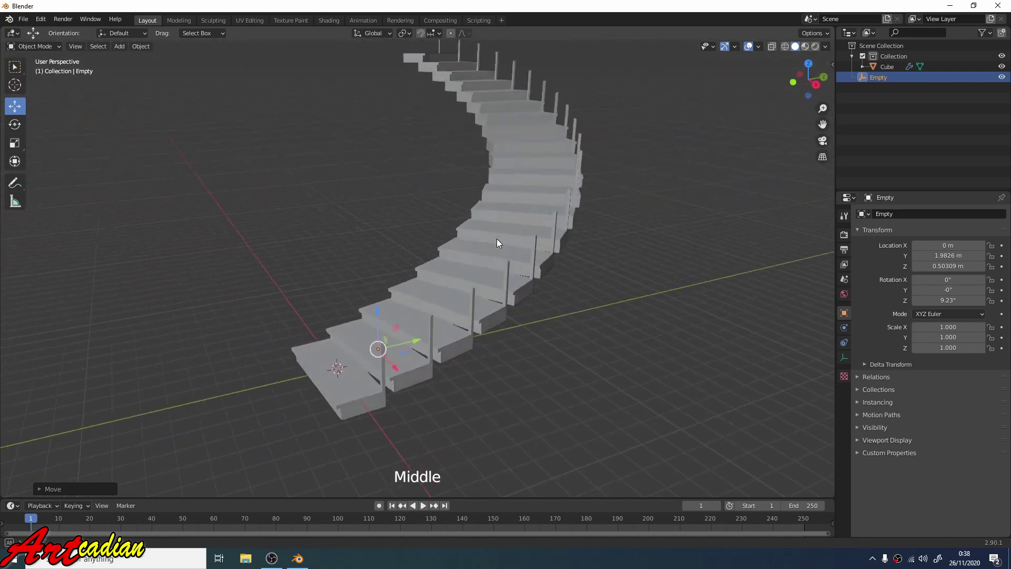
pyautogui.click(209, 343)
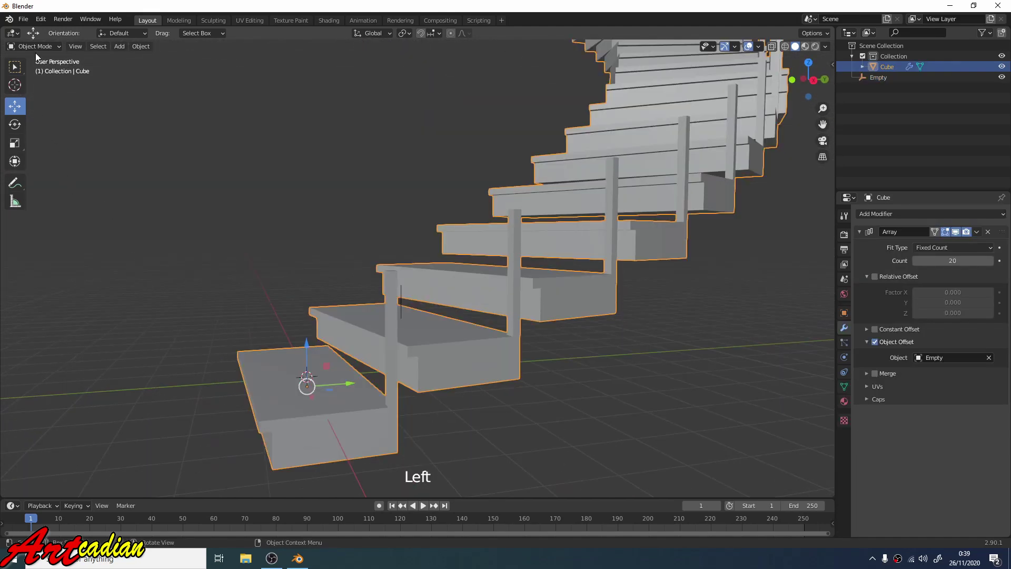
# In Edit Mode, add a loop cut near the top of the first step's post.
pyautogui.click(42, 49)
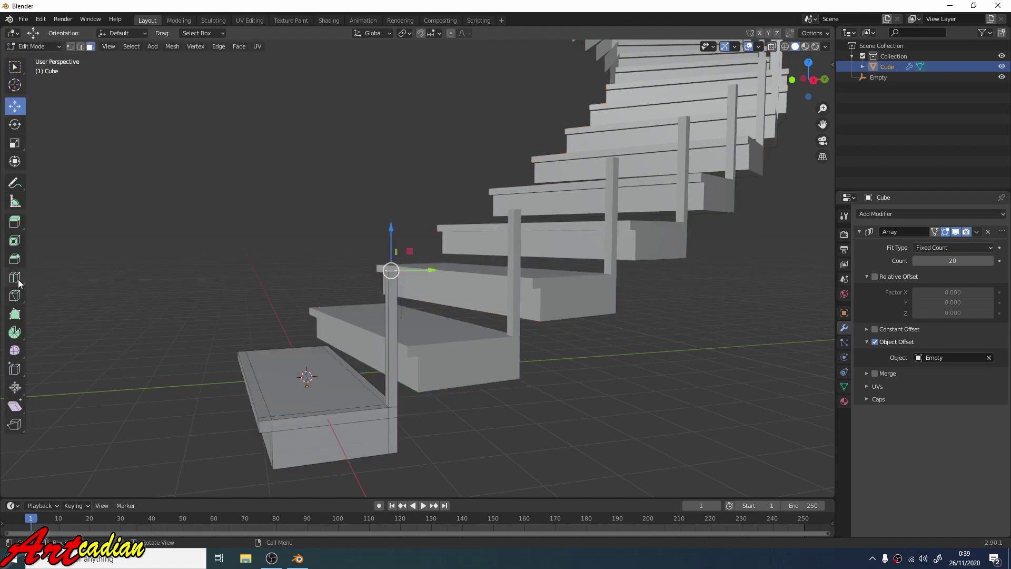
pyautogui.click(17, 282)
pyautogui.scroll(3)
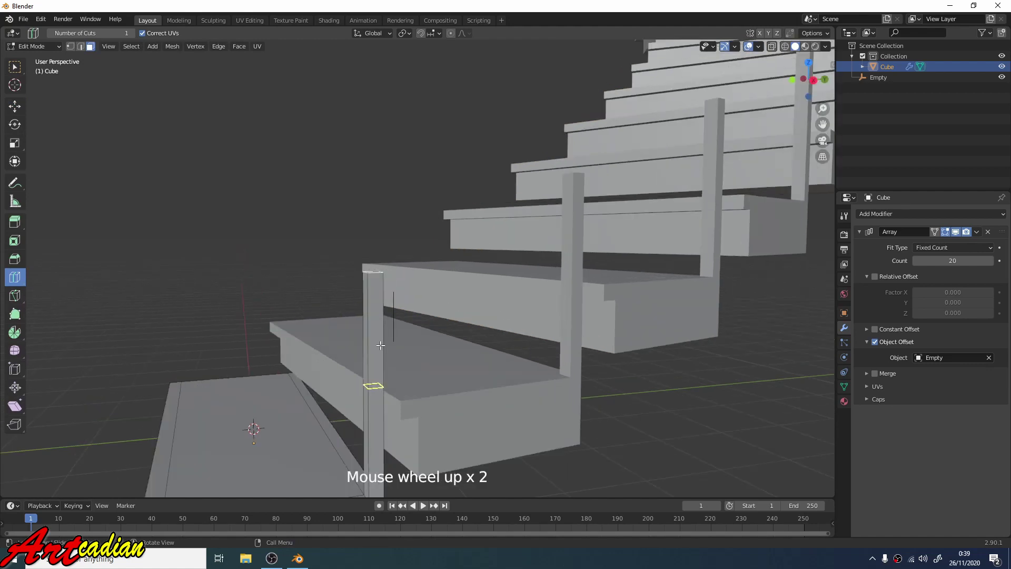
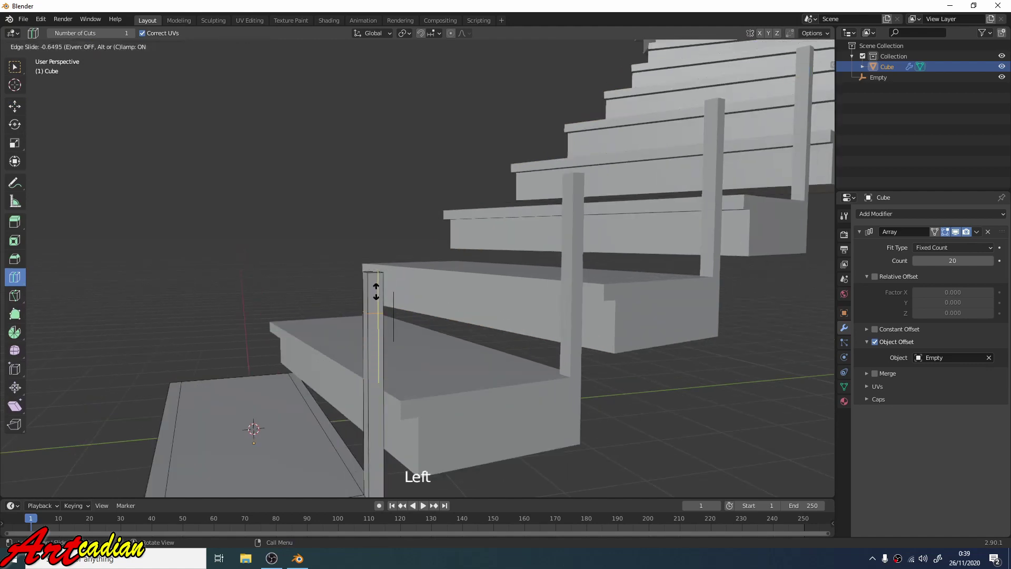
pyautogui.middleClick(85, 73)
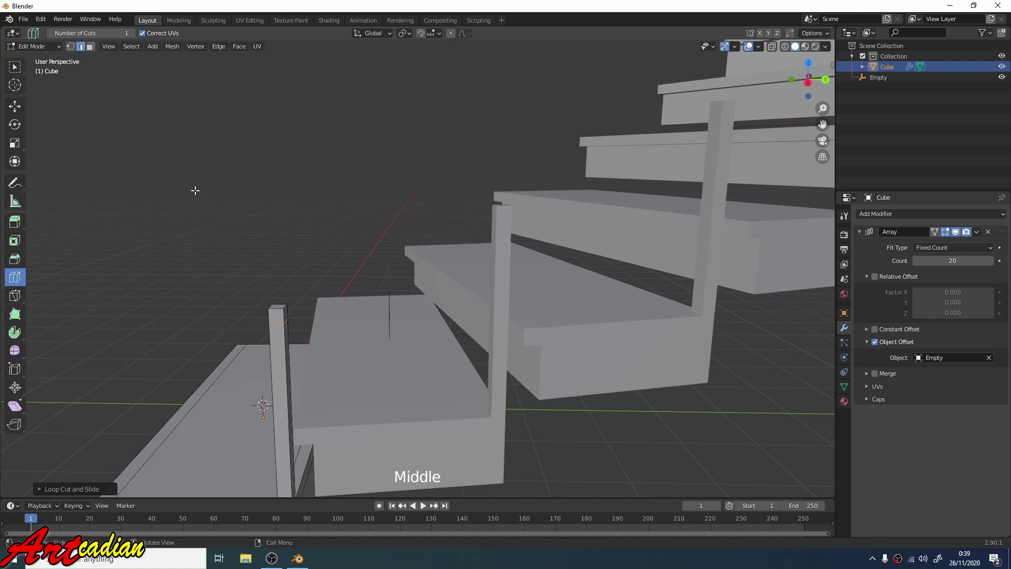
pyautogui.click(76, 50)
# Grab the post's top vertices and begin shifting them into a slant.
pyautogui.scroll(3)
pyautogui.scroll(3)
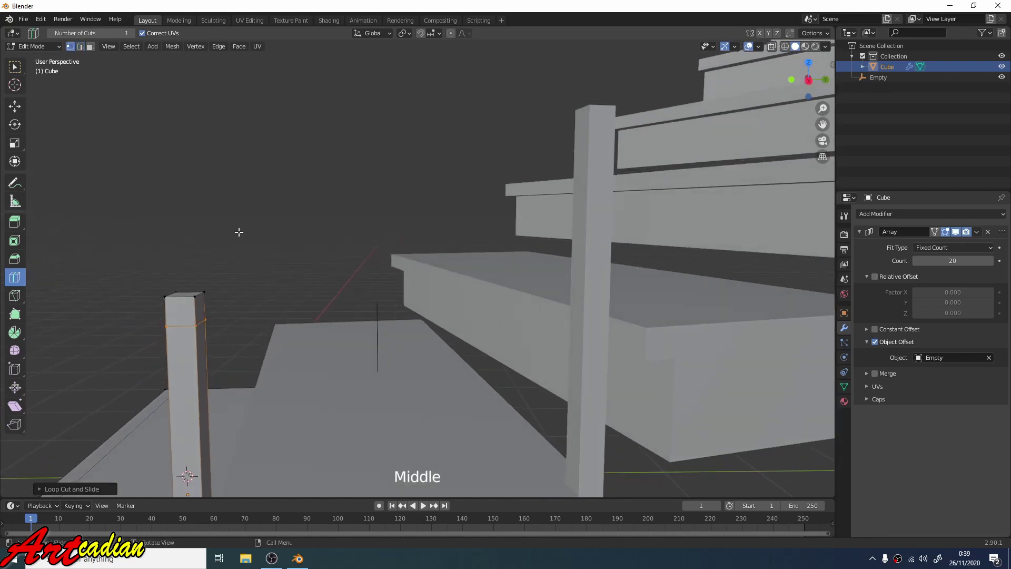
pyautogui.middleClick(243, 240)
# Move the post's top corners so its top end leans at a slant.
pyautogui.click(330, 298)
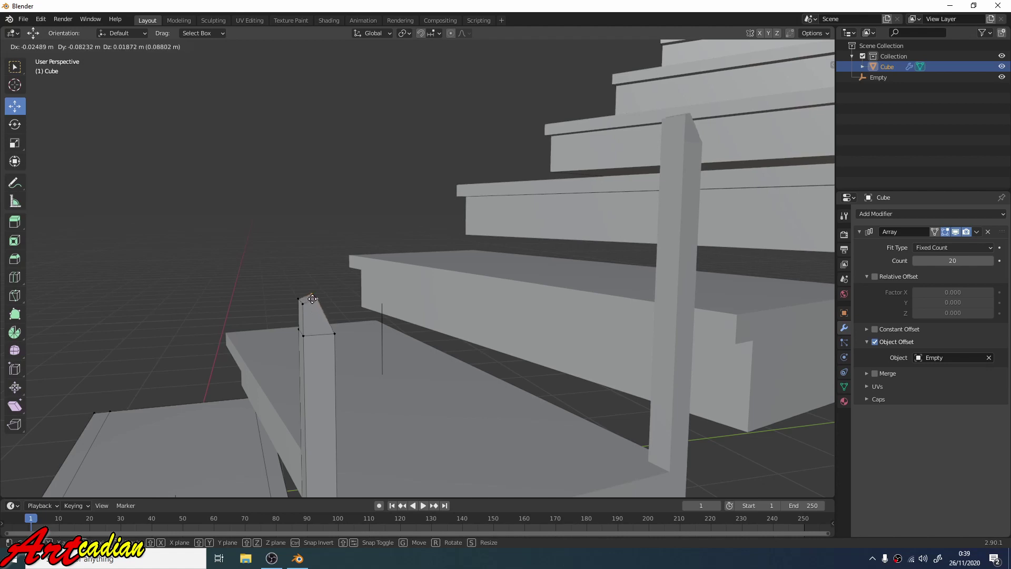
pyautogui.middleClick(314, 296)
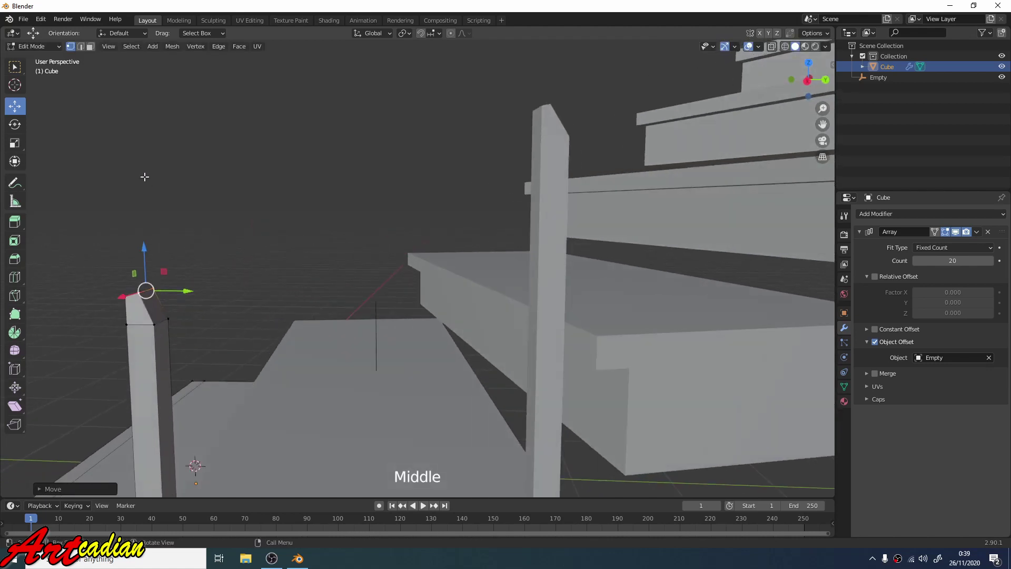
pyautogui.click(88, 53)
pyautogui.scroll(3)
pyautogui.scroll(-3)
pyautogui.middleClick(241, 213)
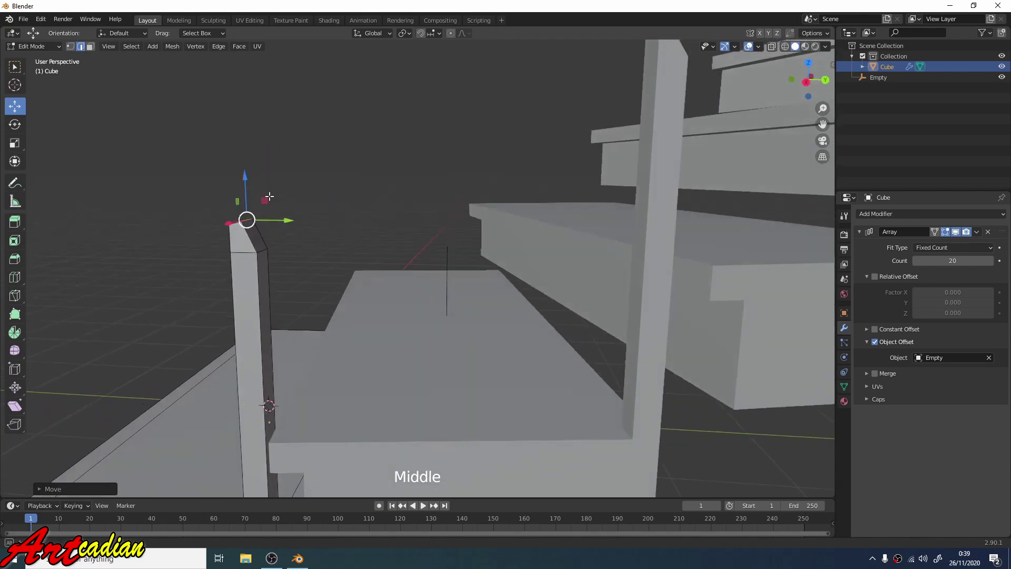
# Adjust the slant to follow the stairs' climb and select the slanted top face.
pyautogui.click(244, 262)
pyautogui.click(246, 217)
pyautogui.middleClick(255, 220)
pyautogui.click(292, 218)
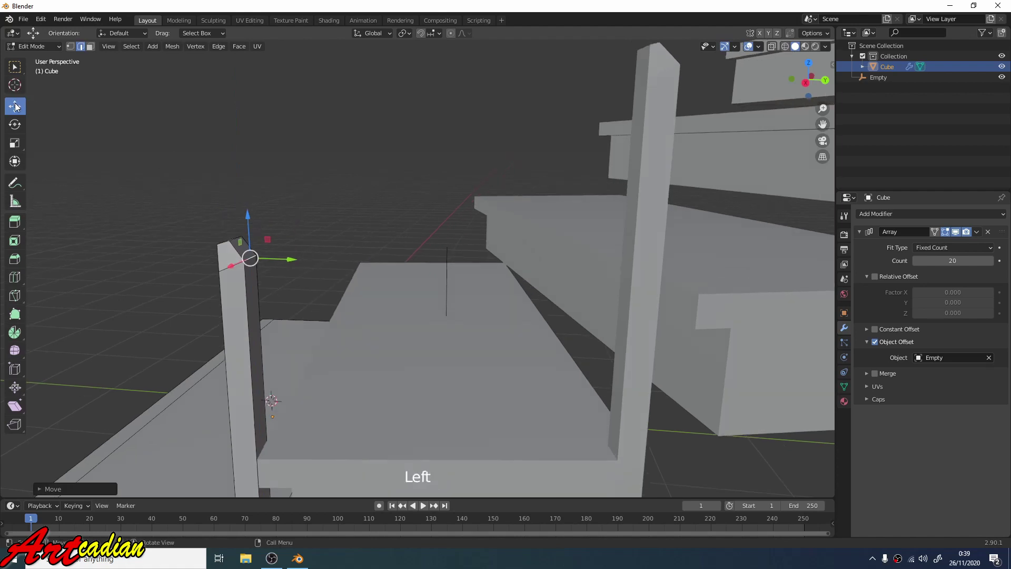
pyautogui.click(95, 50)
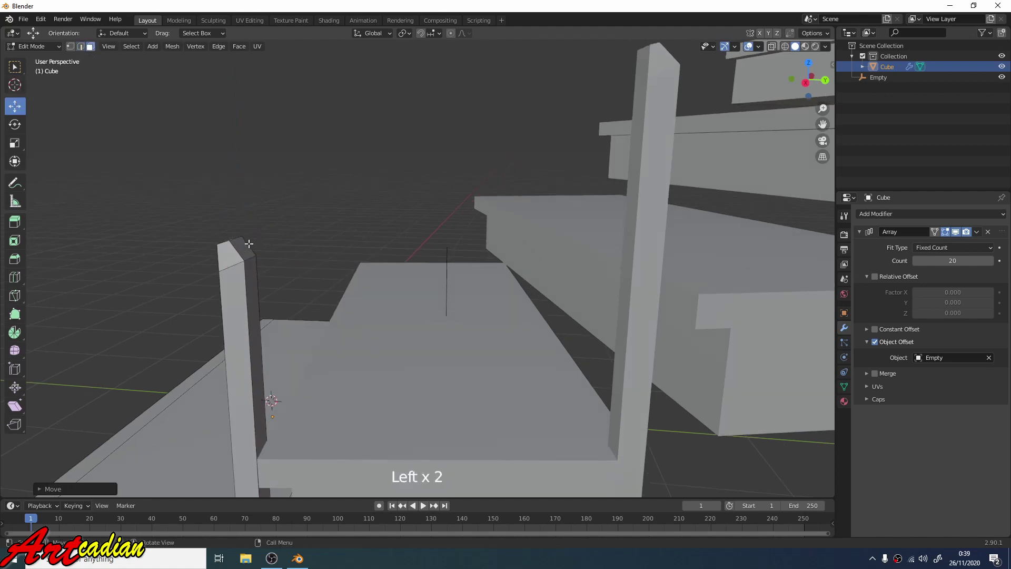
pyautogui.click(245, 245)
pyautogui.middleClick(291, 217)
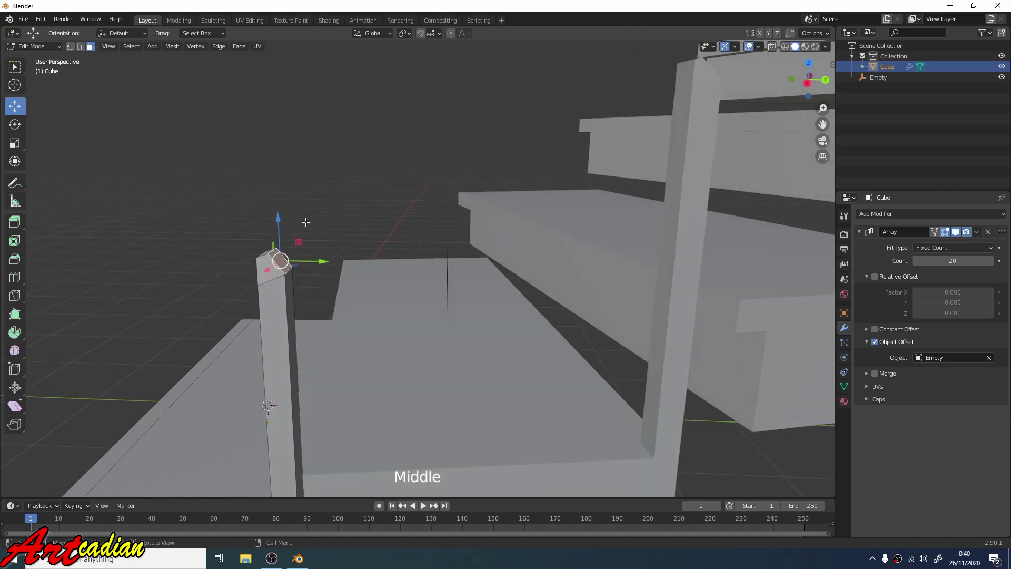
# Extrude the slanted top face into a sloping handrail bar toward the next post.
pyautogui.press('e')
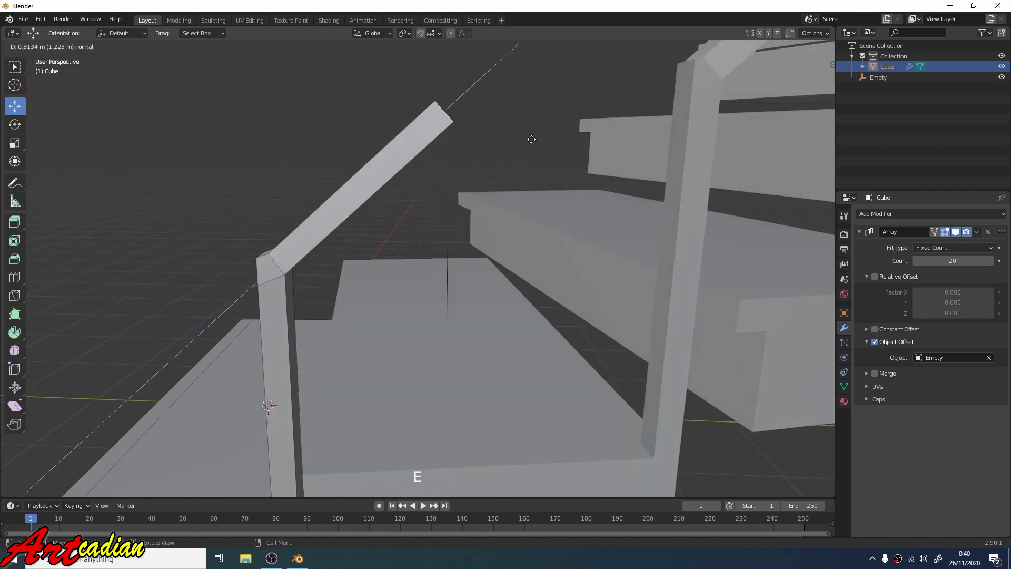
pyautogui.scroll(-3)
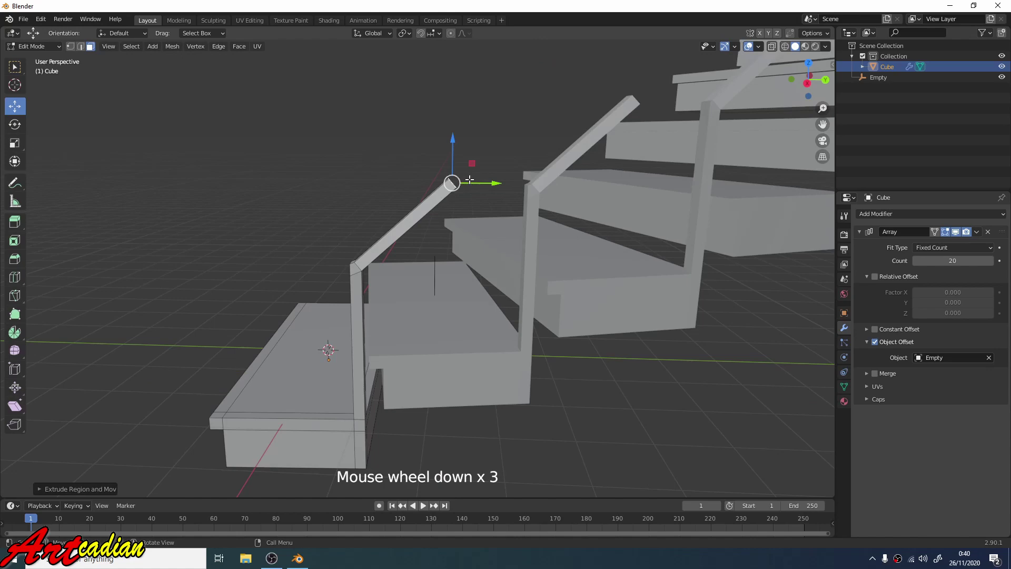
pyautogui.click(454, 178)
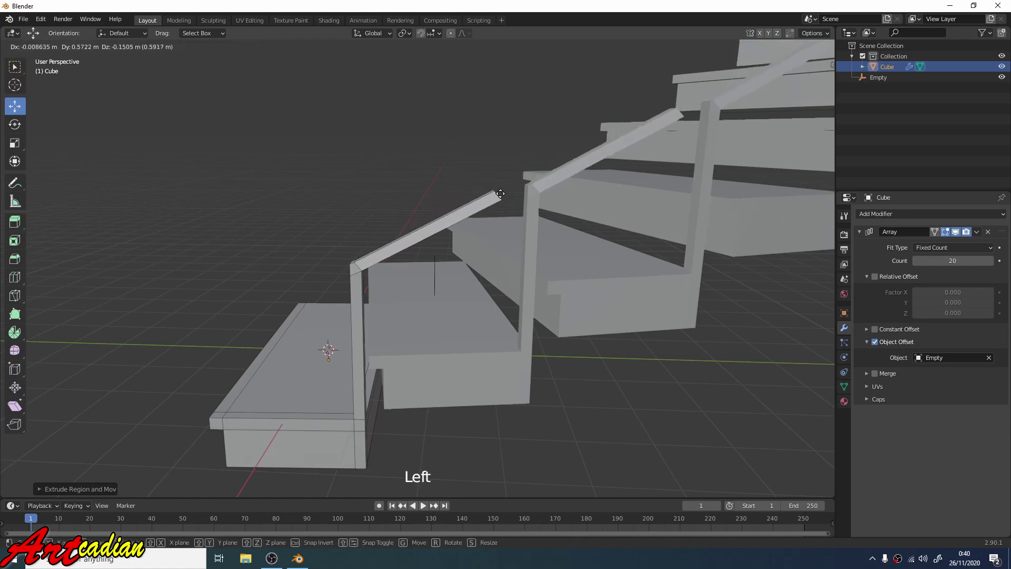
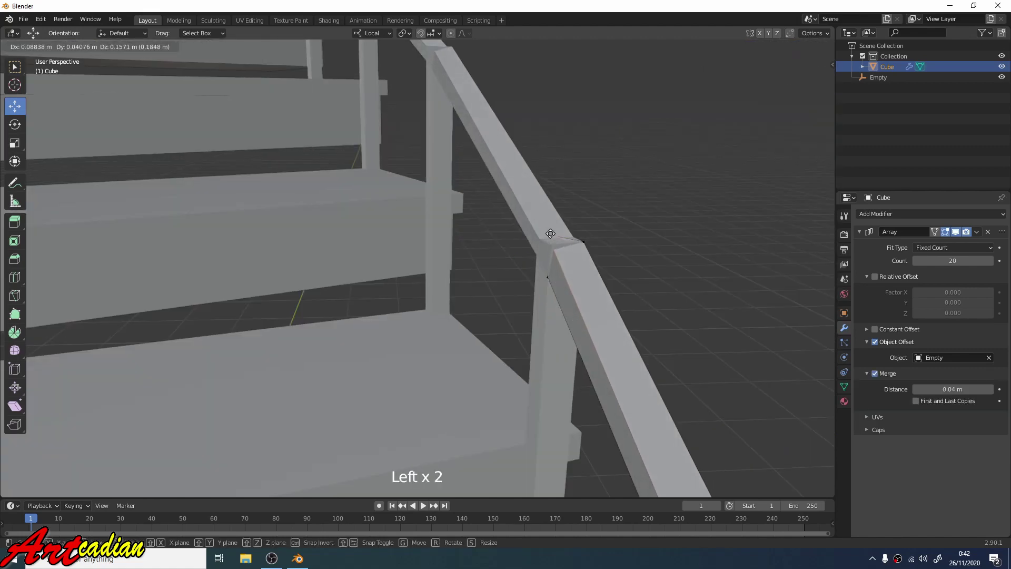
# Set the rail end position and inspect the rail-to-post joints from all sides.
pyautogui.scroll(-3)
pyautogui.middleClick(570, 261)
pyautogui.click(462, 223)
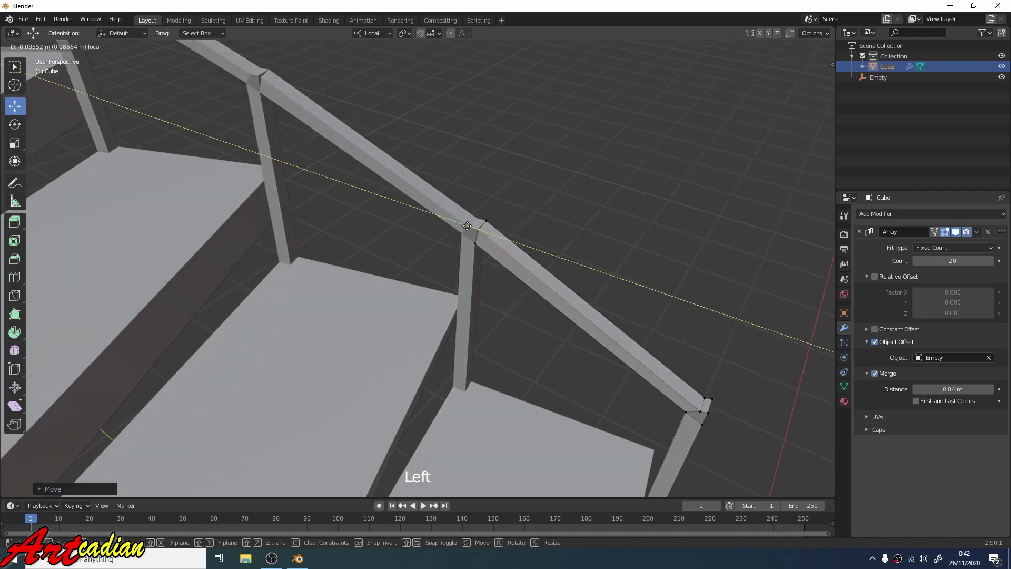
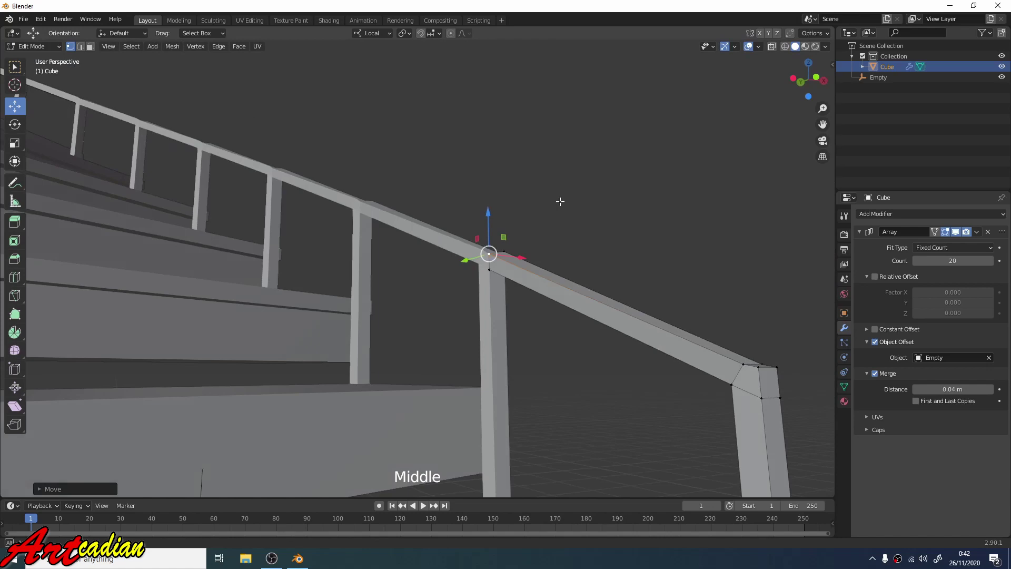
pyautogui.scroll(3)
pyautogui.middleClick(552, 230)
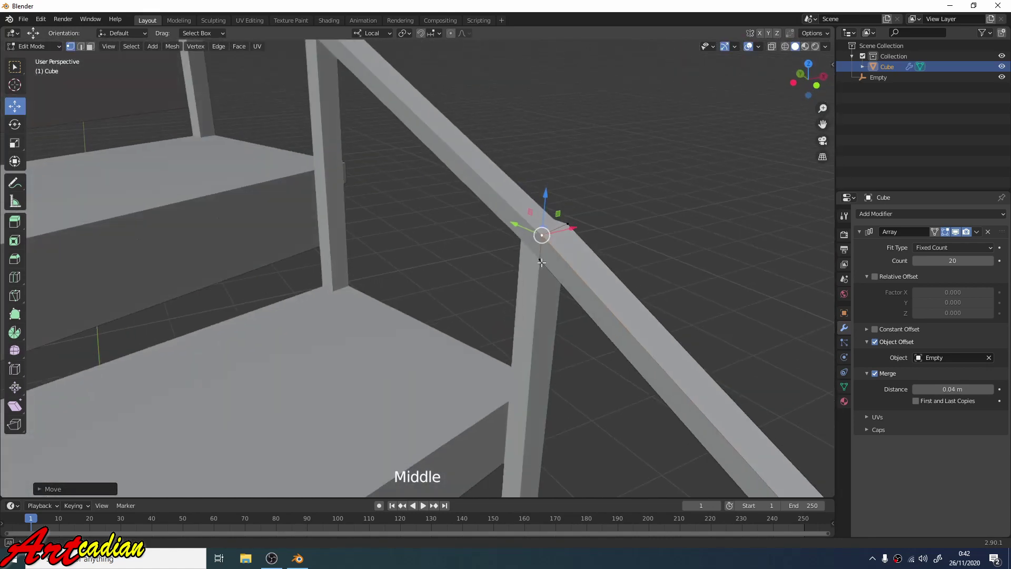
pyautogui.scroll(3)
pyautogui.middleClick(640, 222)
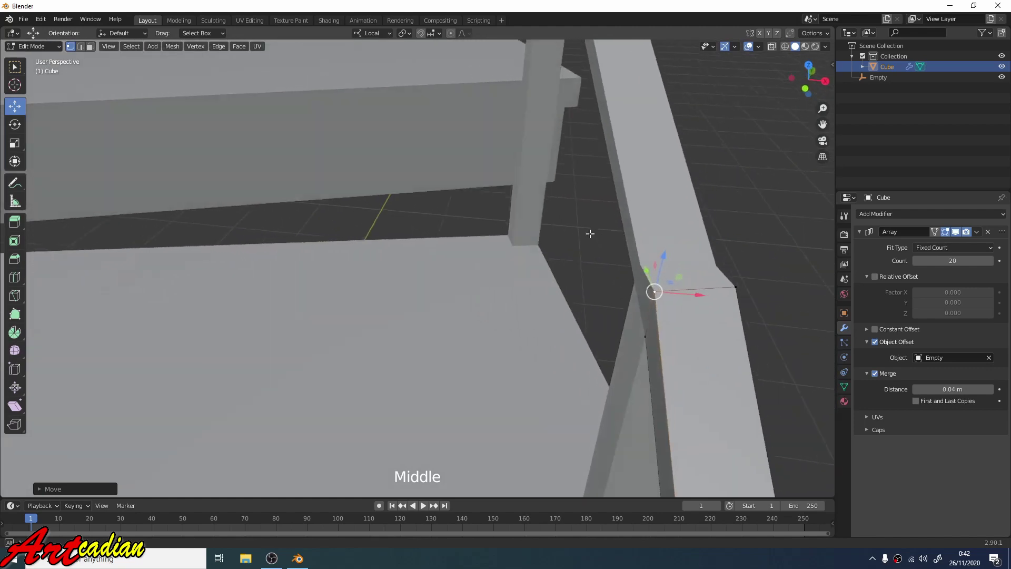
pyautogui.middleClick(512, 211)
pyautogui.scroll(-3)
pyautogui.middleClick(429, 210)
pyautogui.scroll(3)
pyautogui.middleClick(327, 234)
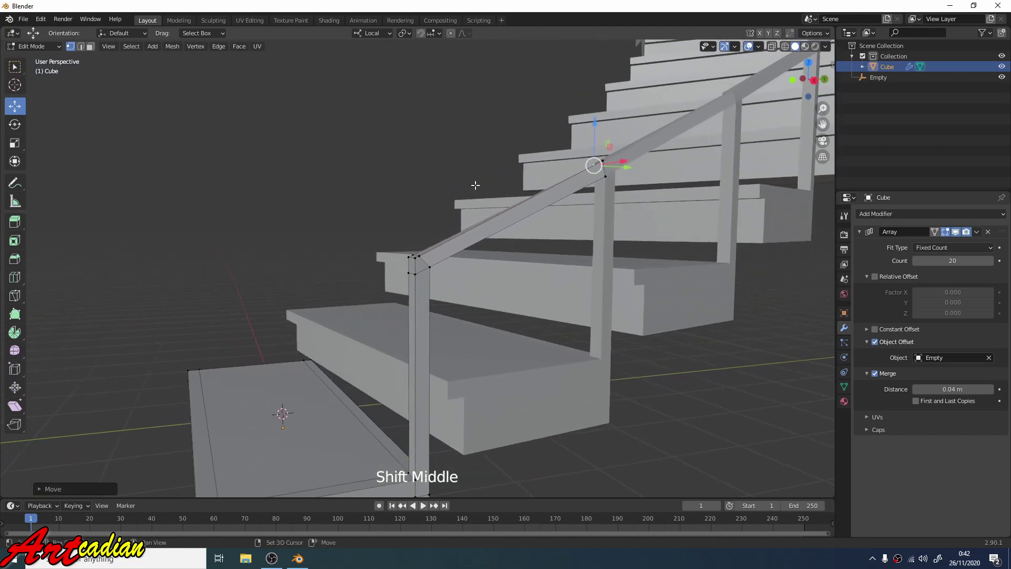
# Fuse the rail corner vertices above a post, then select the vertices at the lower rail-post joint.
pyautogui.click(414, 256)
pyautogui.middleClick(440, 272)
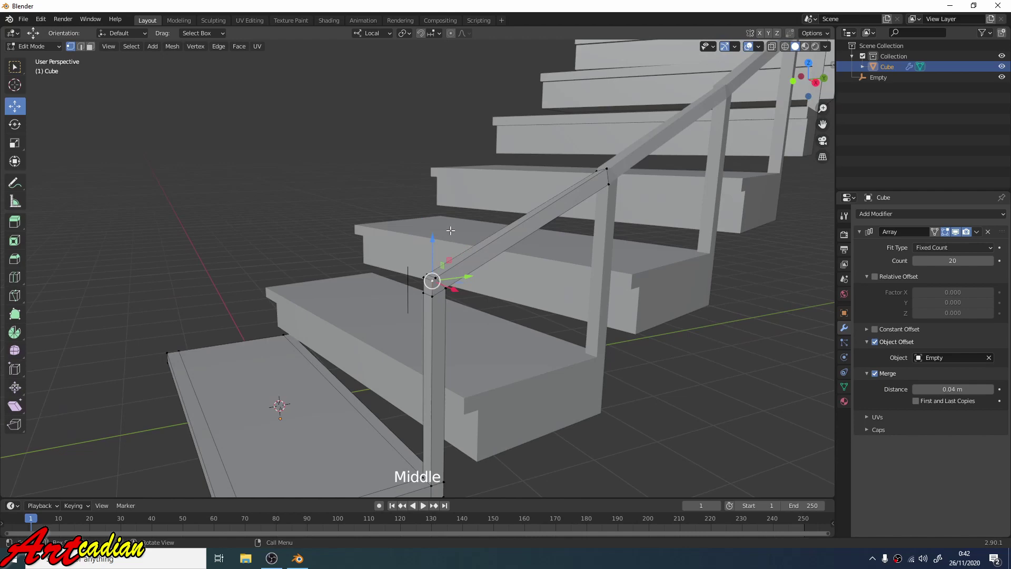
pyautogui.press('Delete')
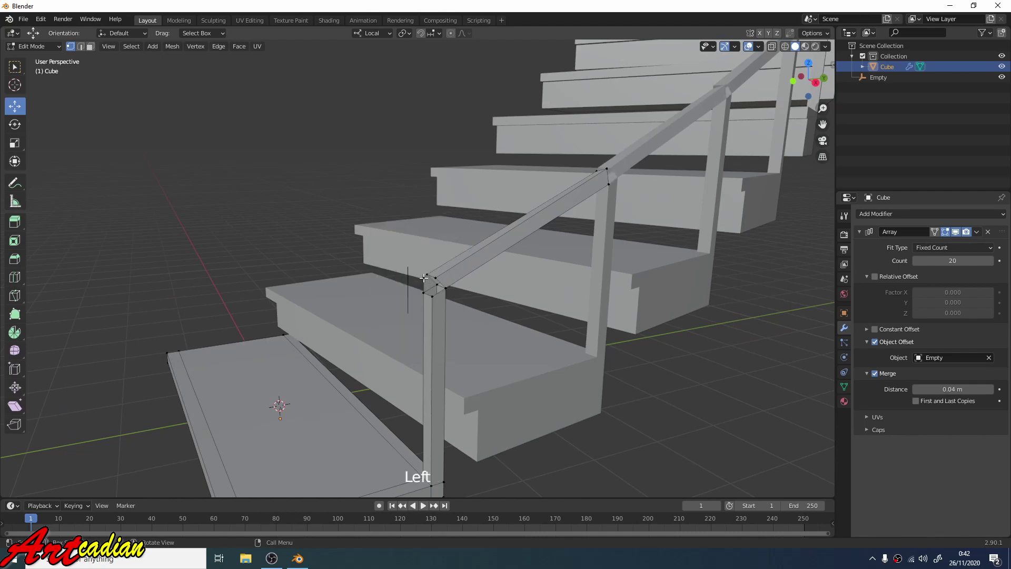
pyautogui.press('Delete')
pyautogui.scroll(3)
pyautogui.middleClick(508, 275)
pyautogui.click(510, 279)
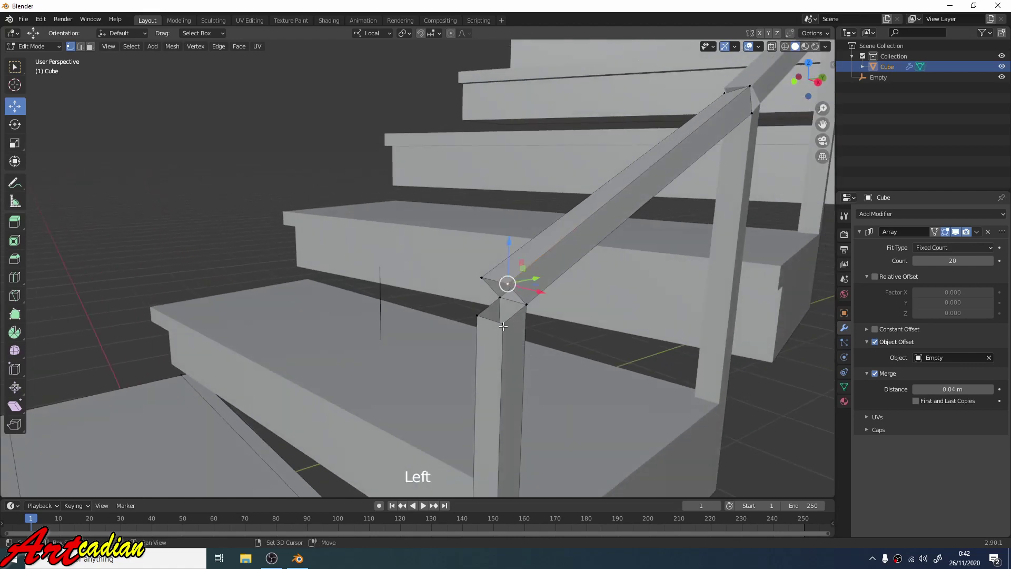
# Merge the joint vertices at center into single points.
pyautogui.press('m')
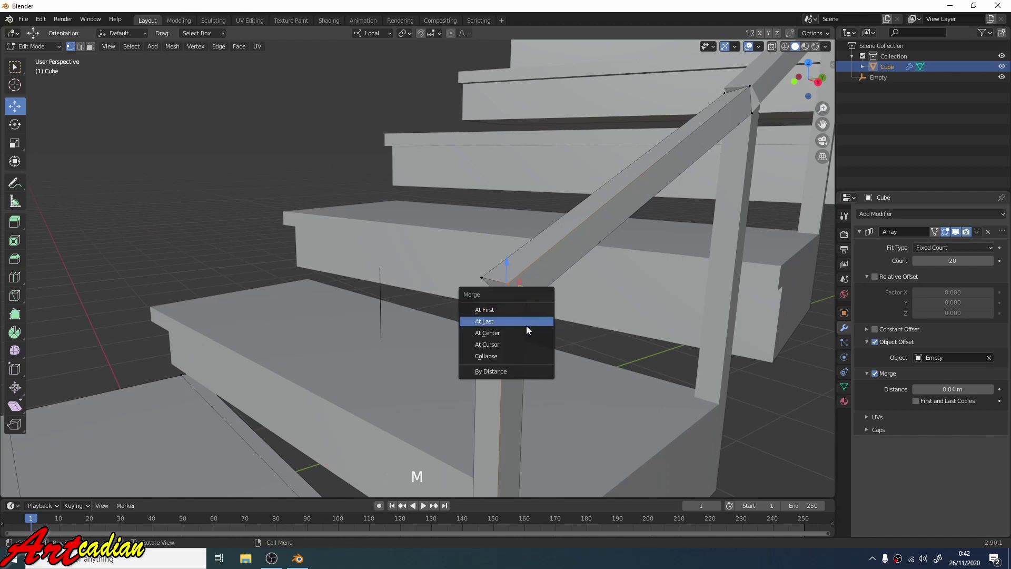
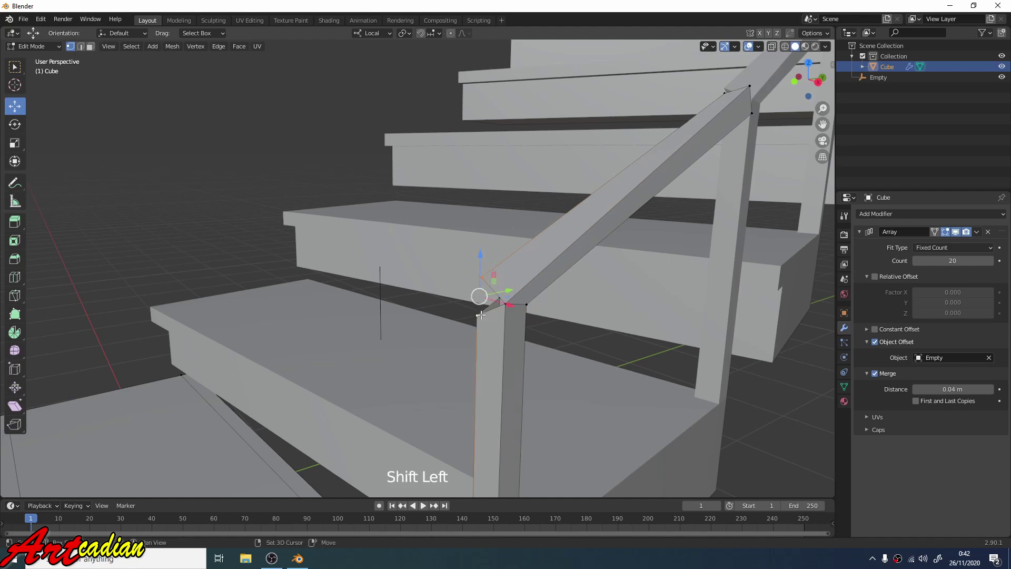
pyautogui.press('m')
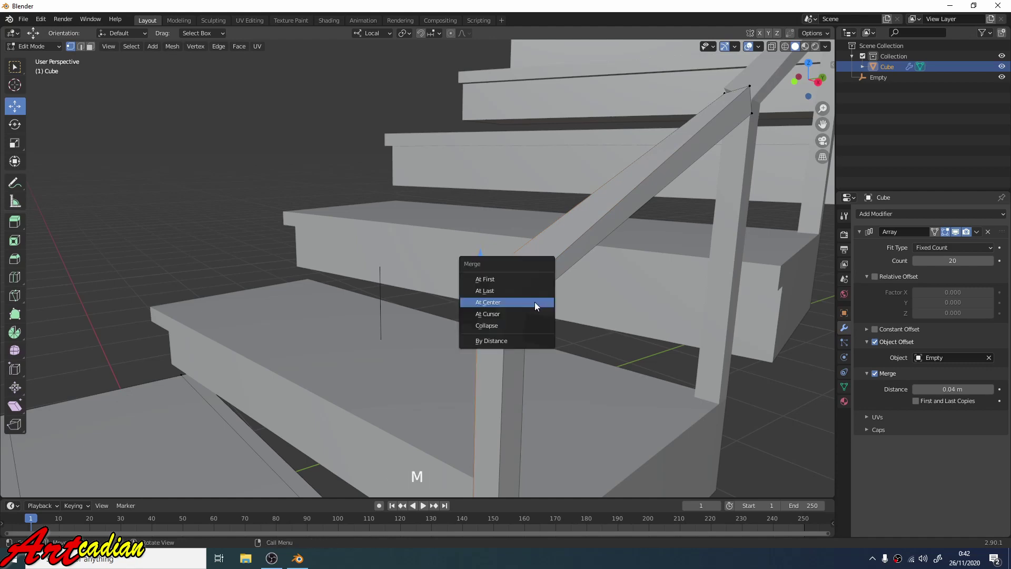
pyautogui.middleClick(569, 268)
pyautogui.scroll(-3)
pyautogui.middleClick(588, 246)
pyautogui.middleClick(532, 276)
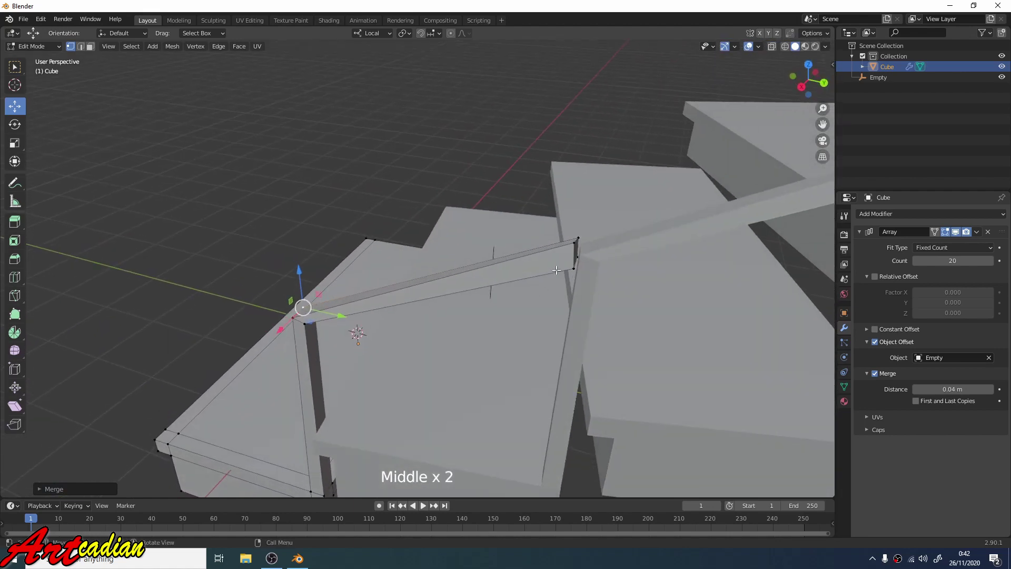
pyautogui.middleClick(596, 257)
pyautogui.scroll(3)
# Select the rail end vertices and lower them along Z onto the bottom post's top.
pyautogui.click(603, 239)
pyautogui.middleClick(602, 260)
pyautogui.middleClick(654, 265)
pyautogui.click(639, 252)
pyautogui.middleClick(657, 288)
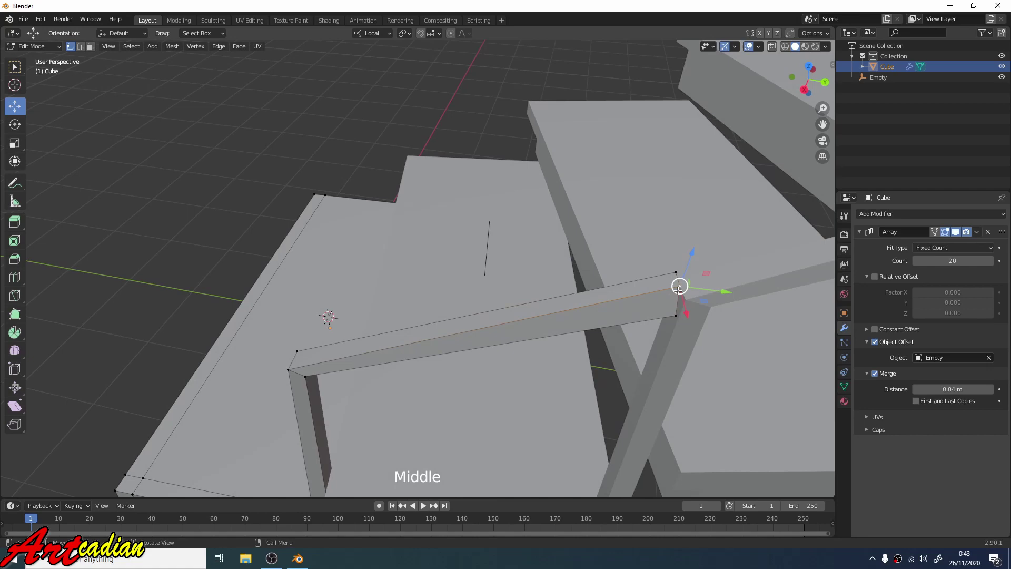
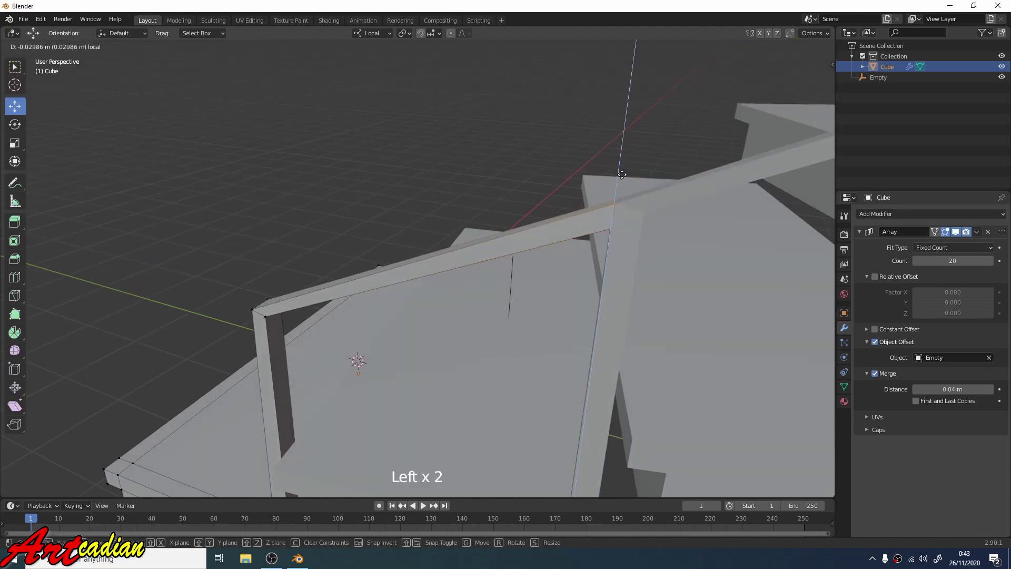
pyautogui.middleClick(652, 195)
pyautogui.click(634, 186)
pyautogui.scroll(-3)
pyautogui.scroll(3)
pyautogui.middleClick(591, 205)
pyautogui.middleClick(600, 212)
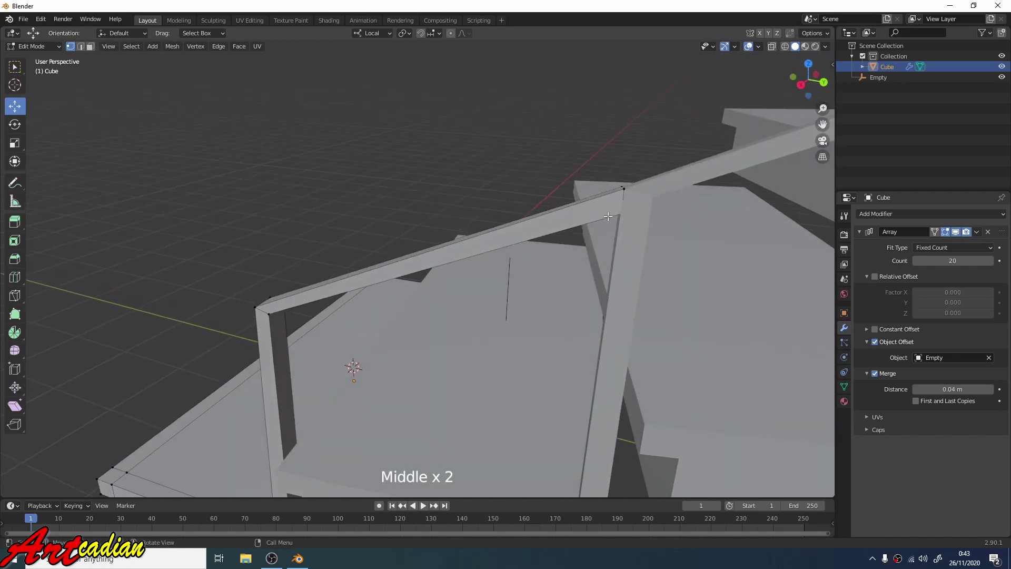
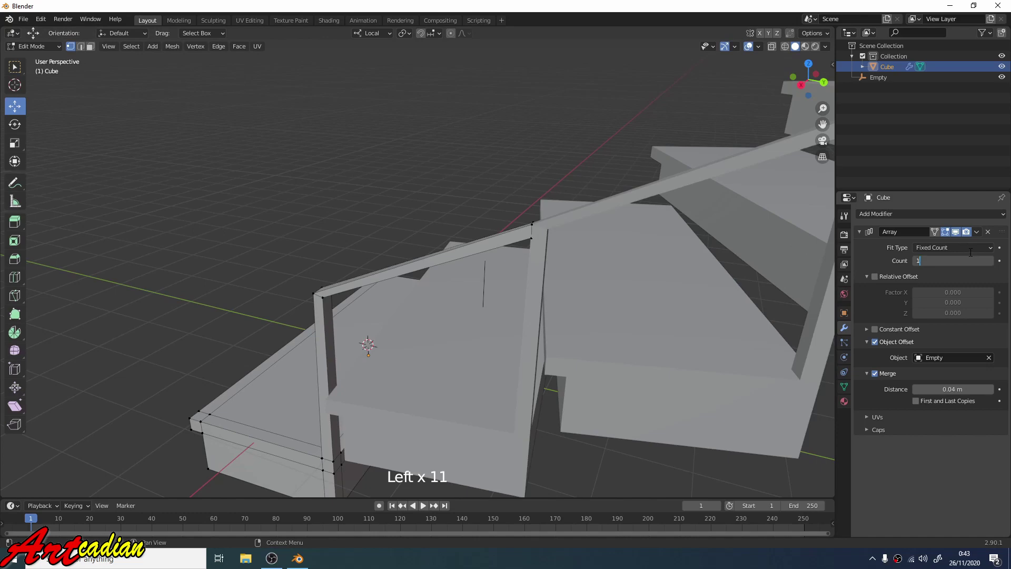
# With a single step shown, raise the rail's upper end vertices vertically.
pyautogui.middleClick(465, 222)
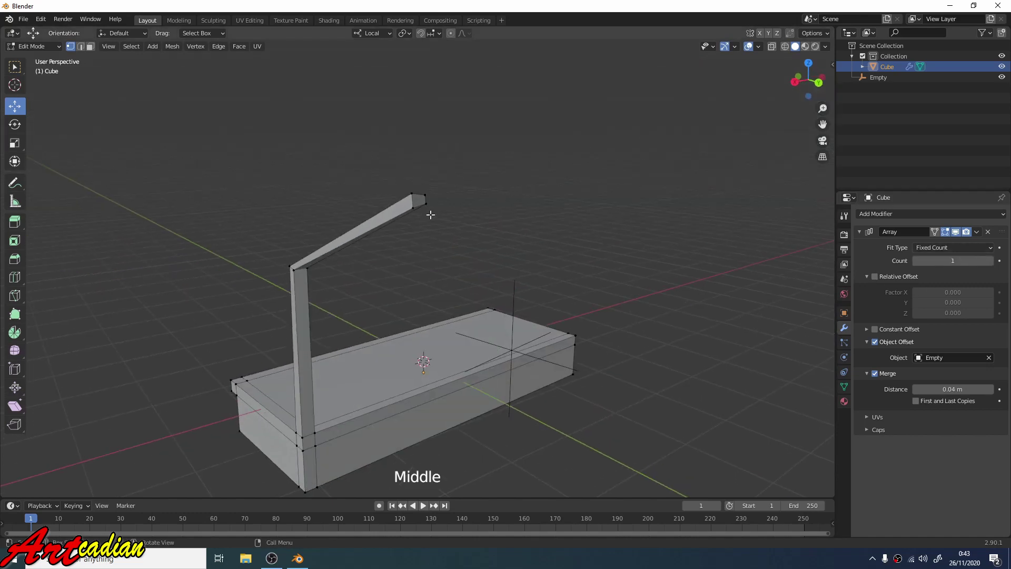
pyautogui.scroll(3)
pyautogui.middleClick(393, 238)
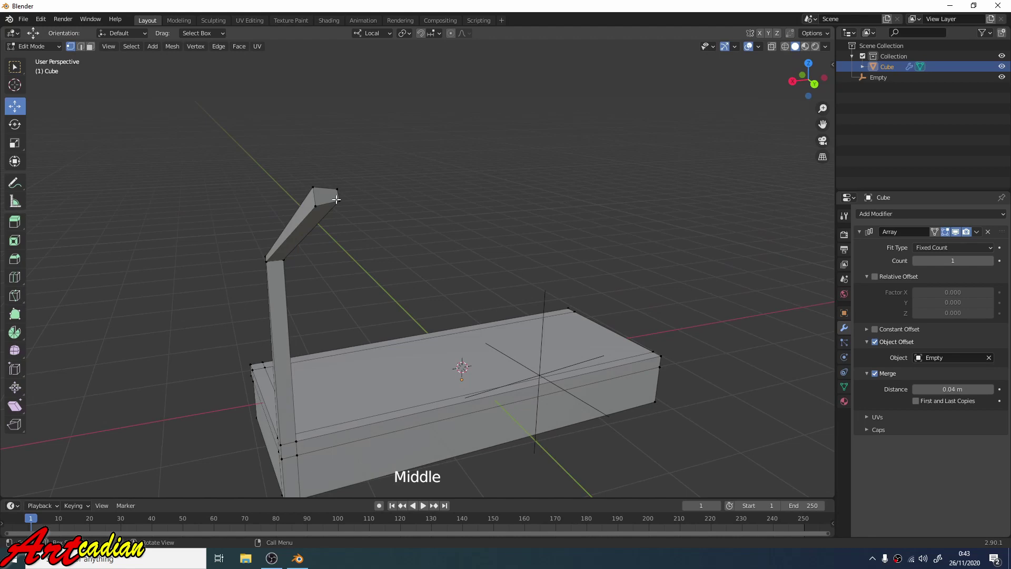
pyautogui.click(336, 197)
pyautogui.click(341, 166)
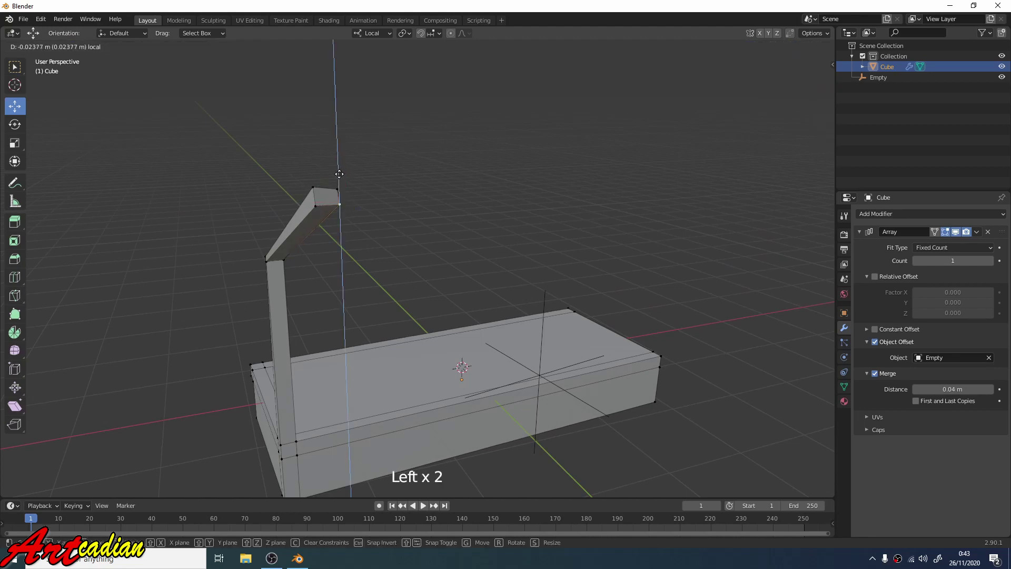
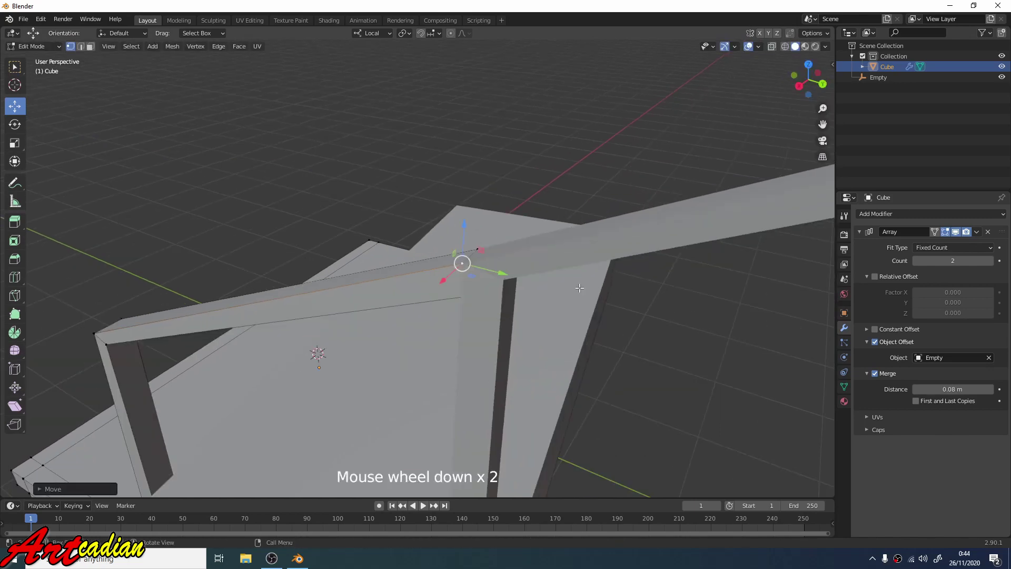
# Check where two rail copies meet using a 0.08 m merge distance, then restore 20 steps.
pyautogui.middleClick(581, 273)
pyautogui.scroll(-3)
pyautogui.middleClick(595, 269)
pyautogui.scroll(-3)
pyautogui.middleClick(622, 284)
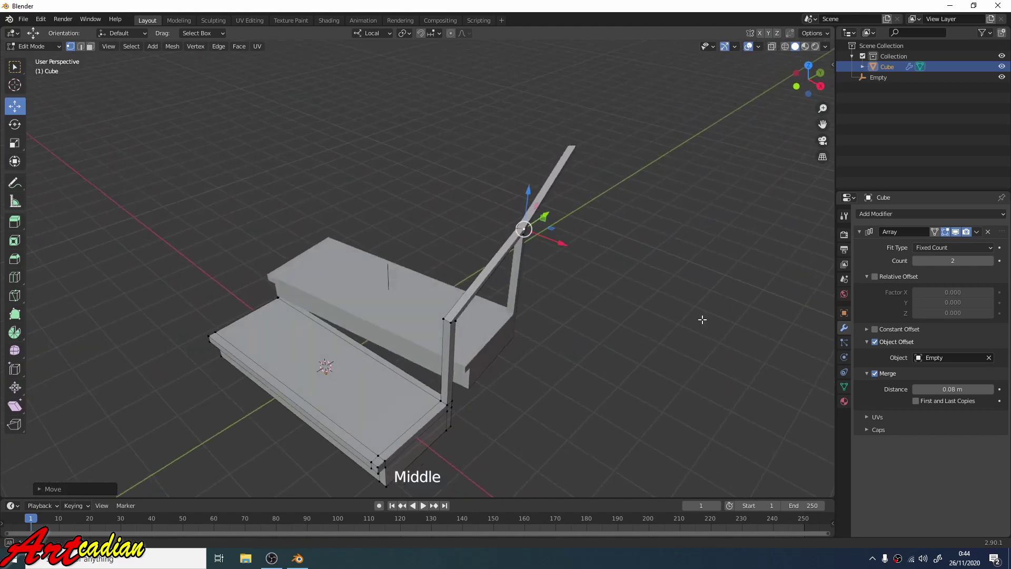
pyautogui.middleClick(668, 316)
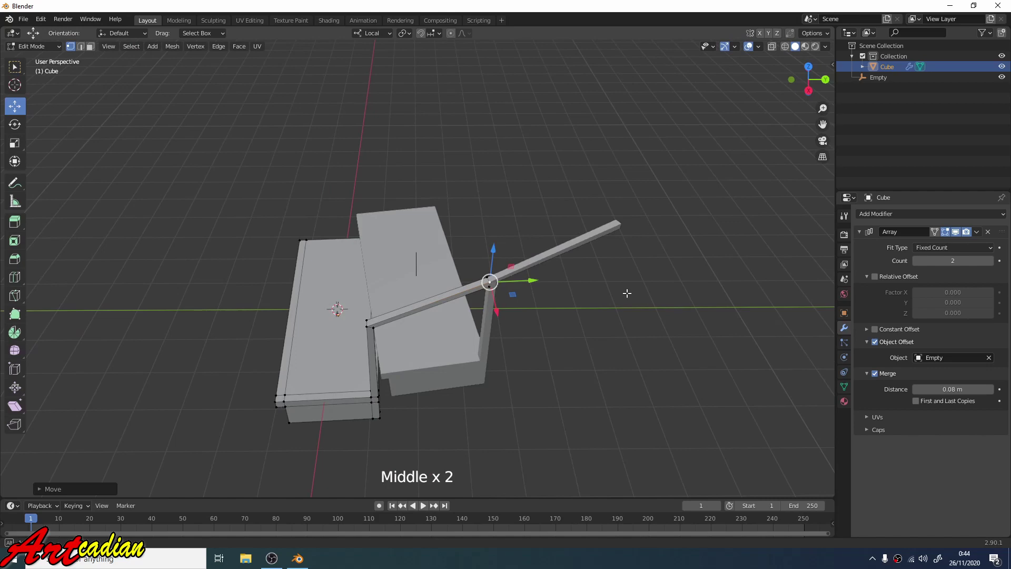
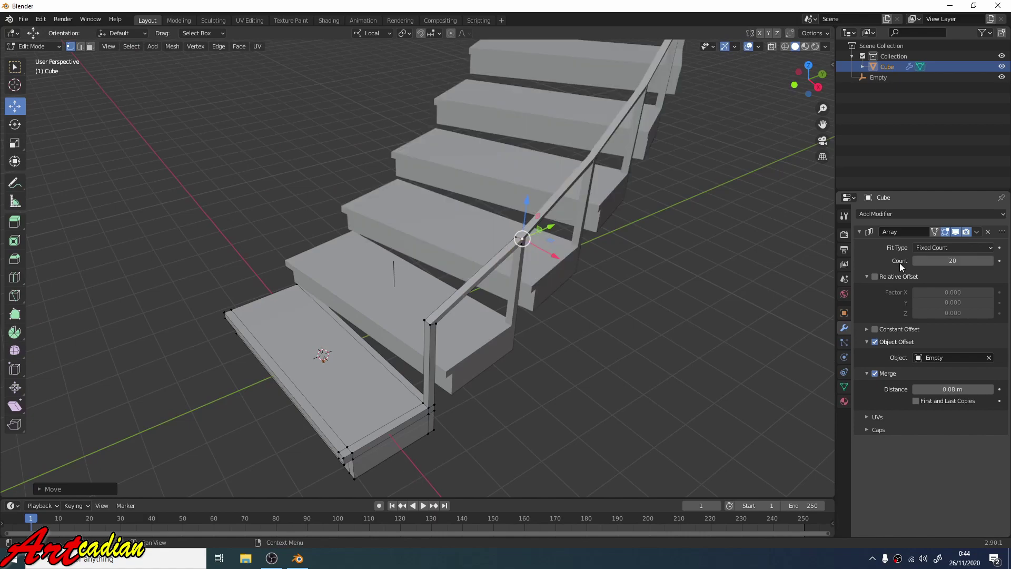
pyautogui.scroll(-3)
pyautogui.middleClick(671, 312)
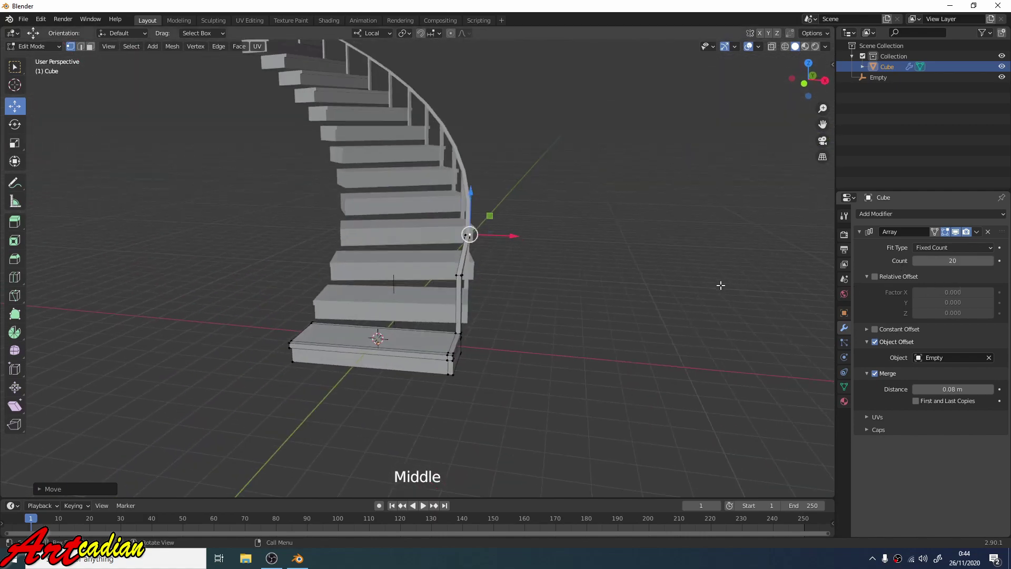
pyautogui.click(700, 283)
pyautogui.middleClick(678, 272)
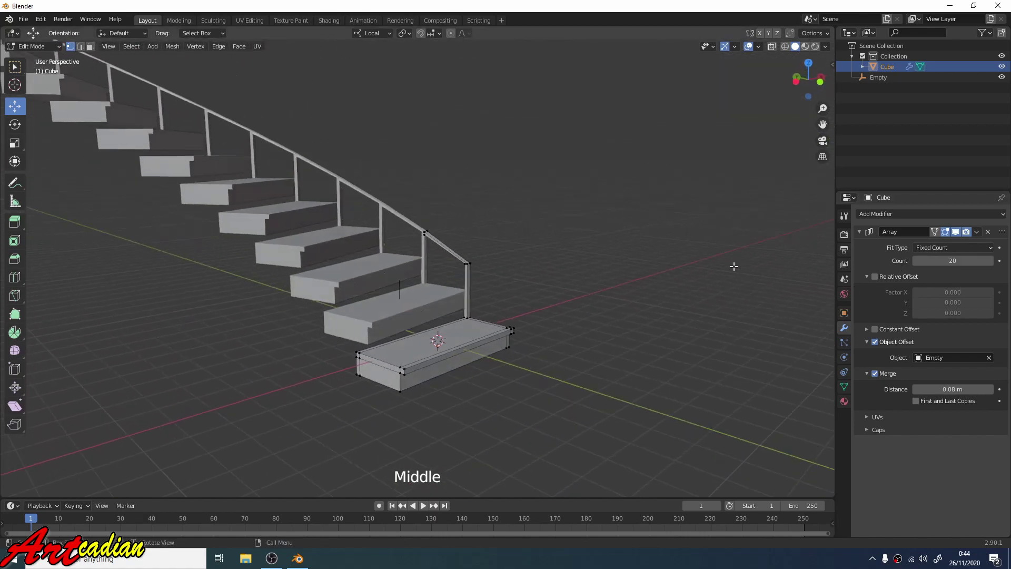
pyautogui.scroll(3)
pyautogui.click(628, 217)
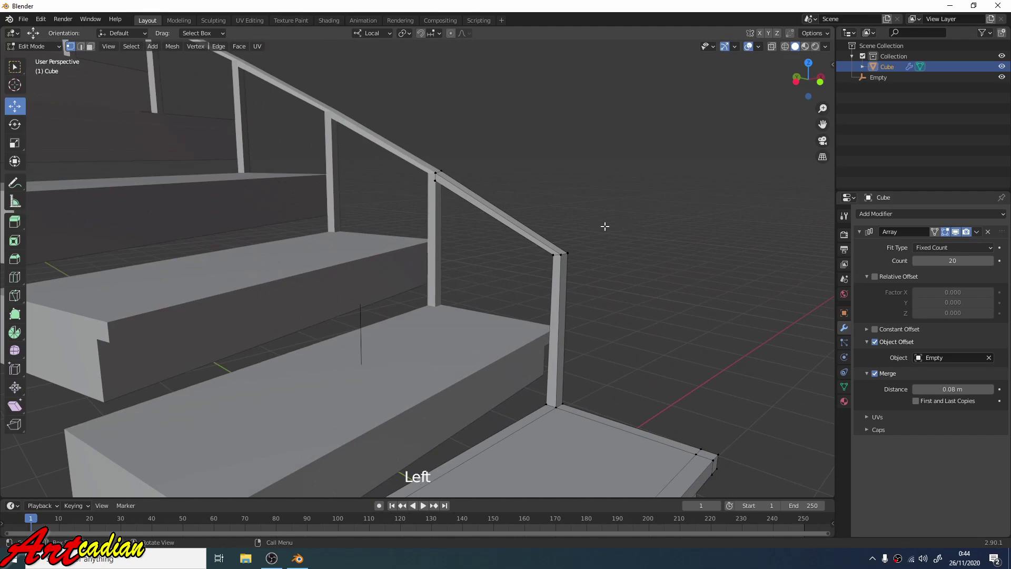
pyautogui.middleClick(603, 219)
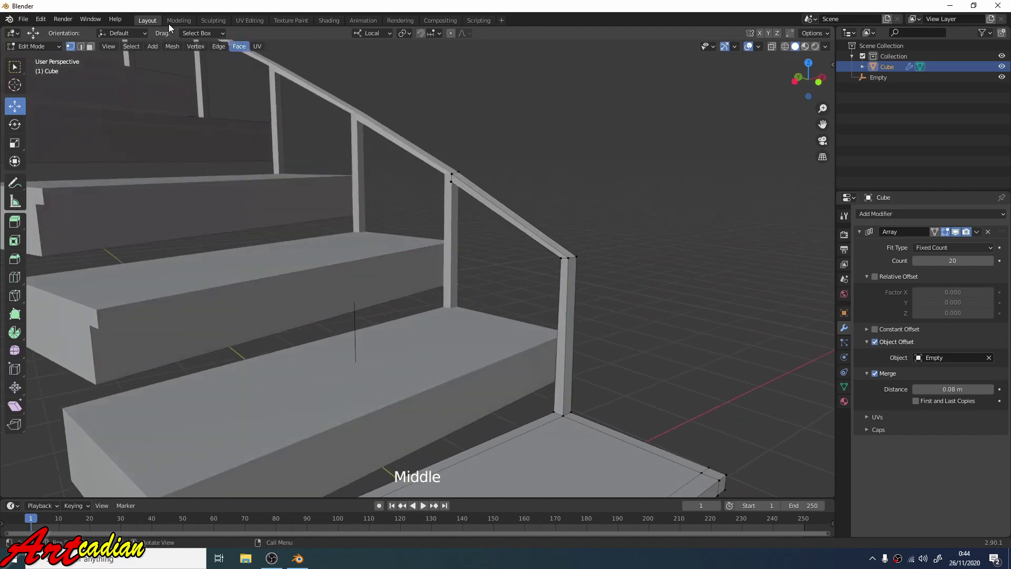
pyautogui.click(50, 50)
pyautogui.click(471, 198)
pyautogui.middleClick(500, 188)
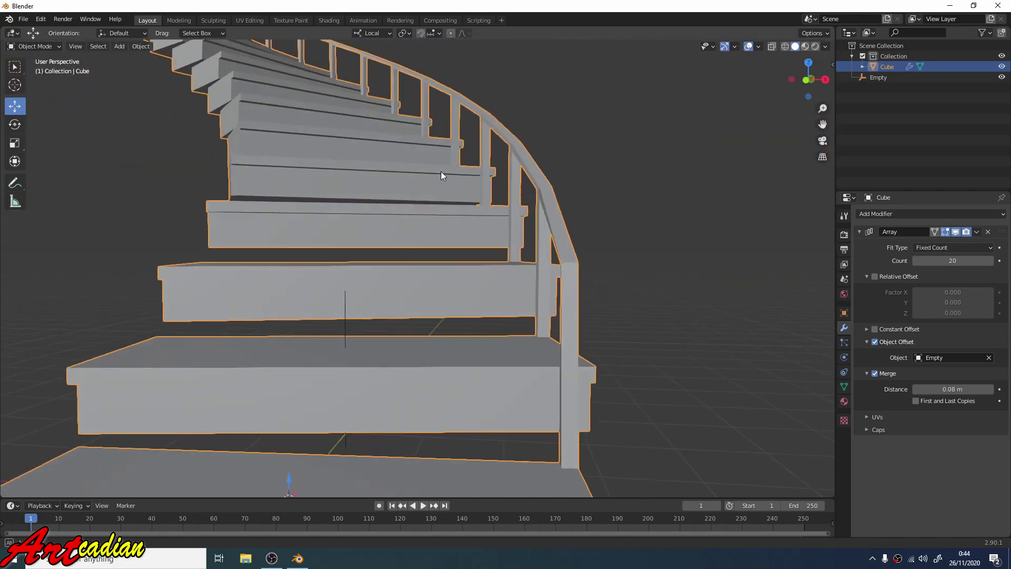
pyautogui.scroll(-3)
pyautogui.middleClick(486, 207)
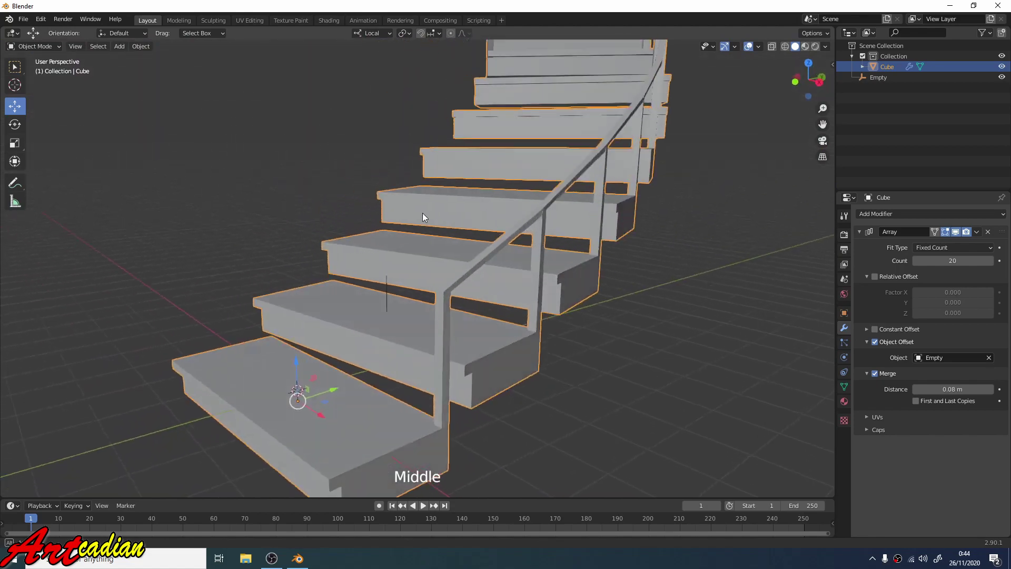
pyautogui.scroll(-3)
pyautogui.middleClick(463, 203)
pyautogui.middleClick(470, 161)
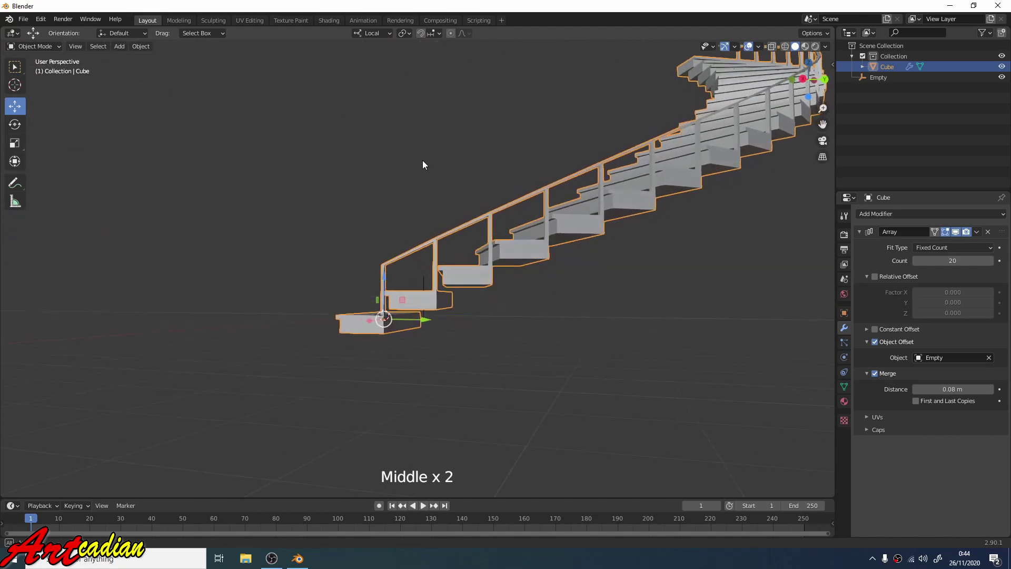
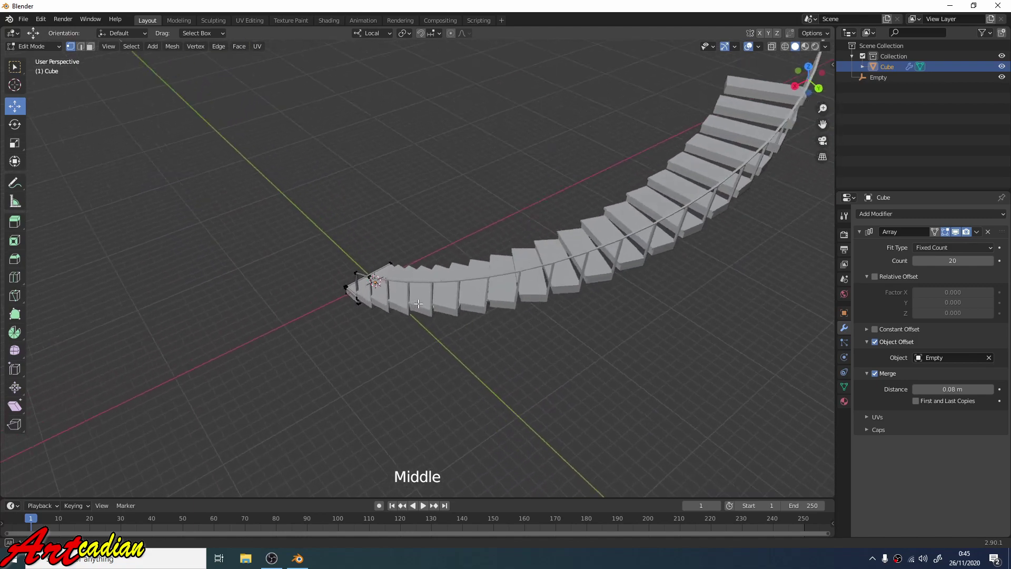
pyautogui.click(524, 248)
pyautogui.click(50, 52)
pyautogui.middleClick(380, 234)
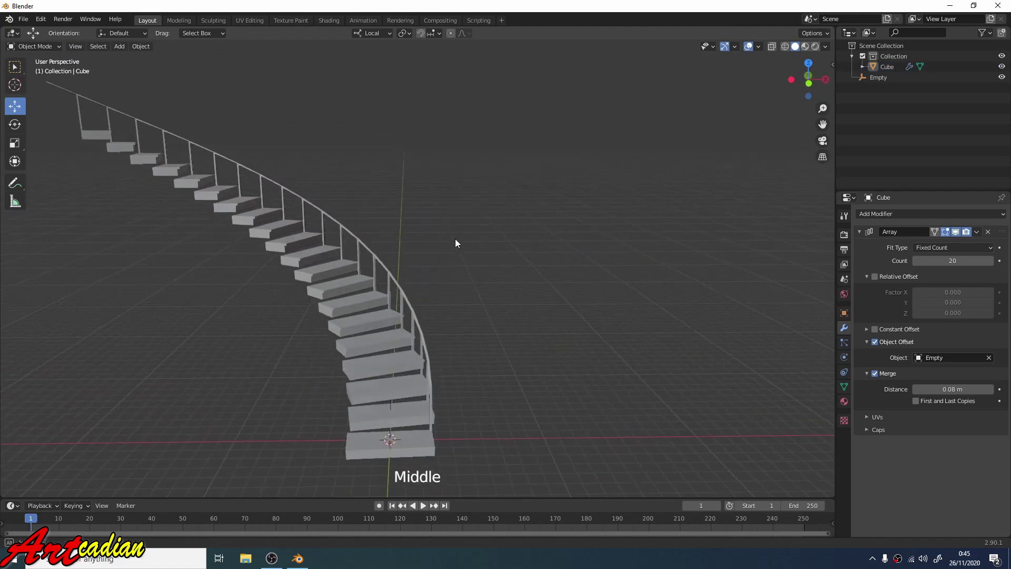
pyautogui.scroll(-3)
pyautogui.scroll(3)
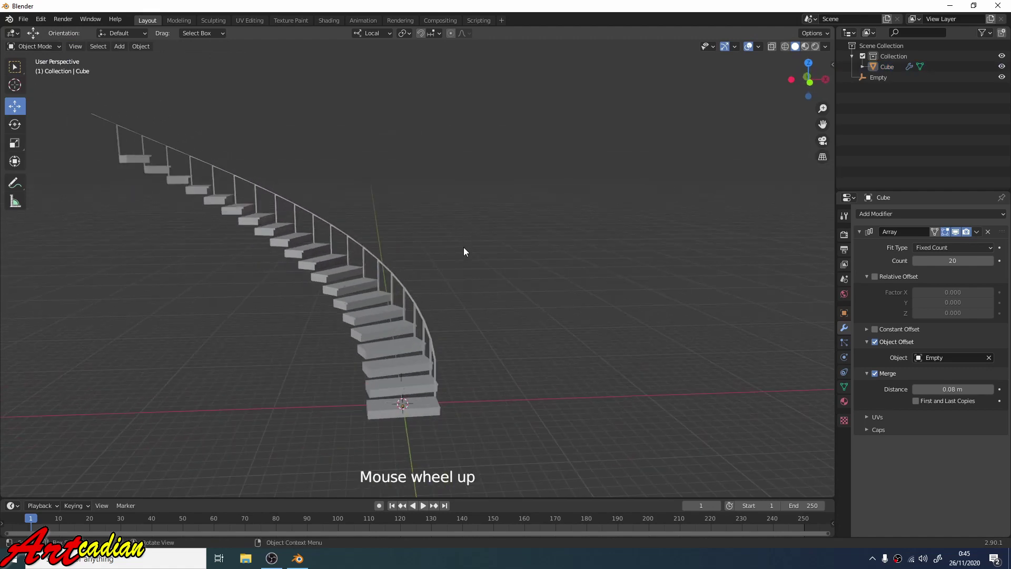
pyautogui.middleClick(436, 267)
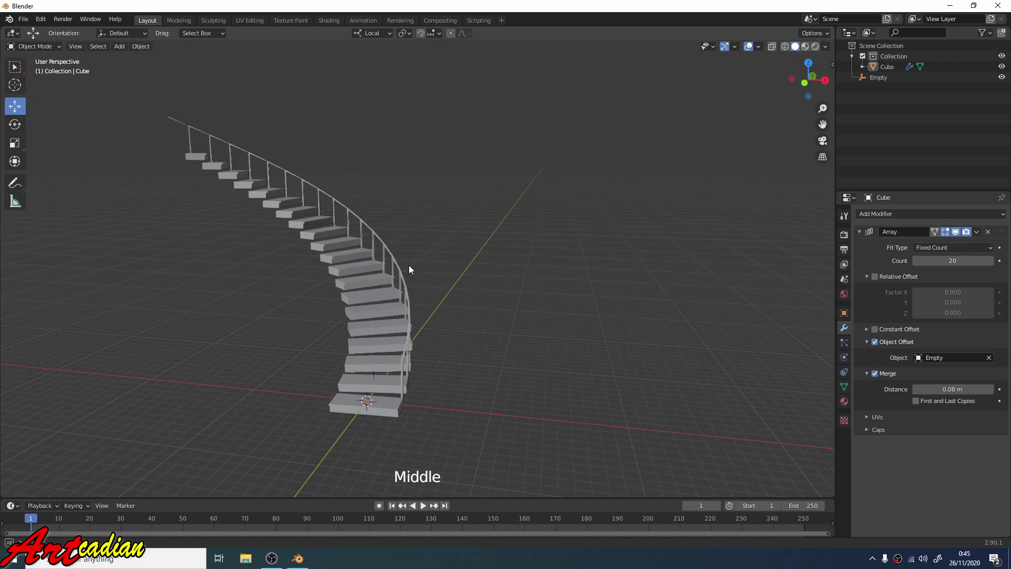
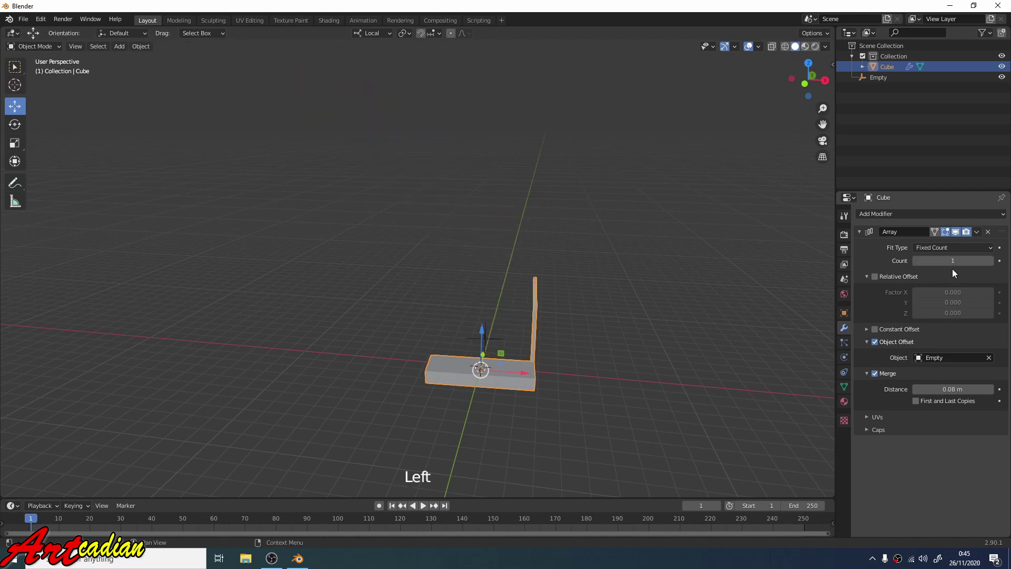
# Reduce the array to one step and delete the outer half of the step along X.
pyautogui.scroll(3)
pyautogui.scroll(-3)
pyautogui.middleClick(442, 411)
pyautogui.click(56, 63)
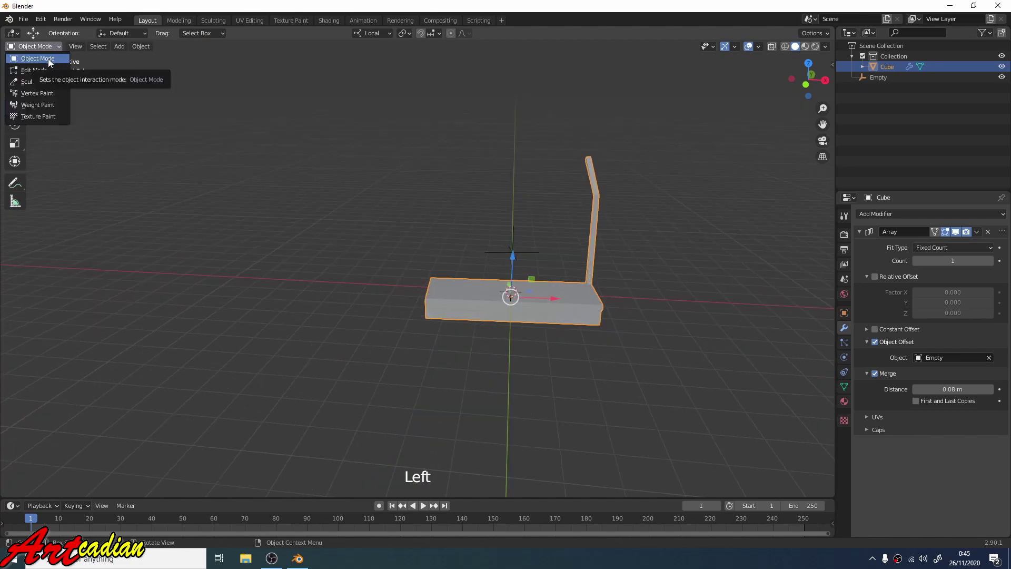
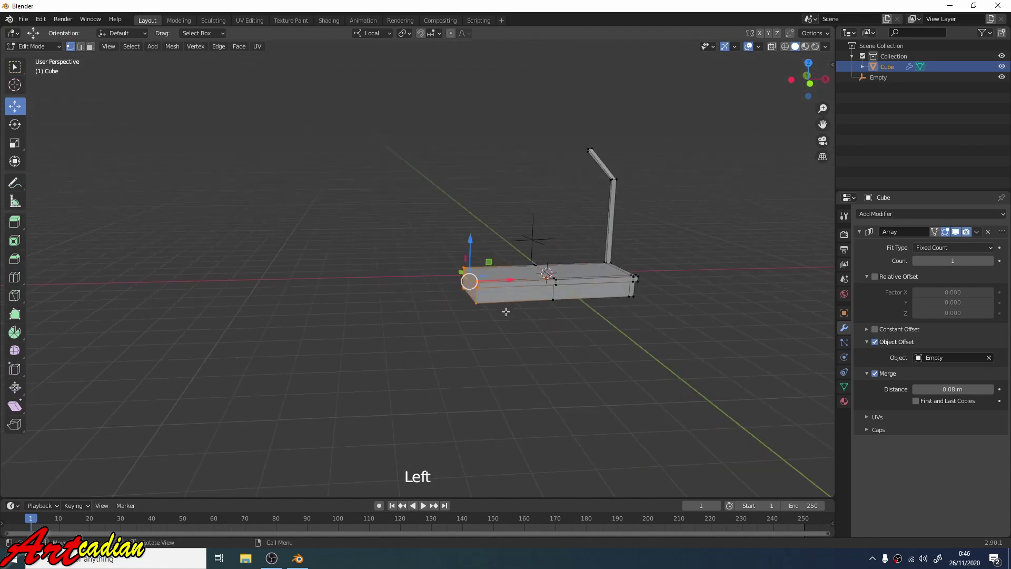
pyautogui.press('x')
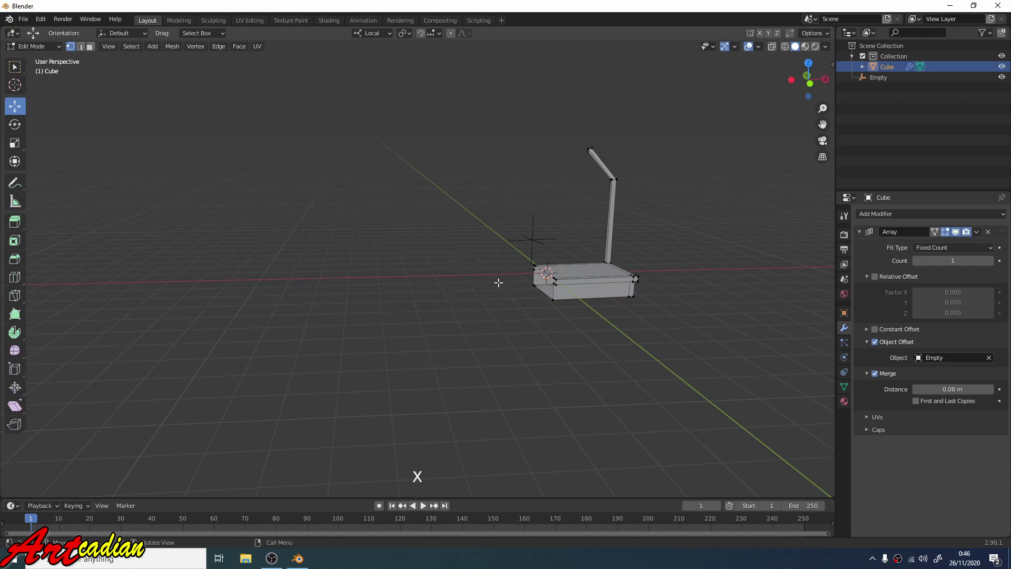
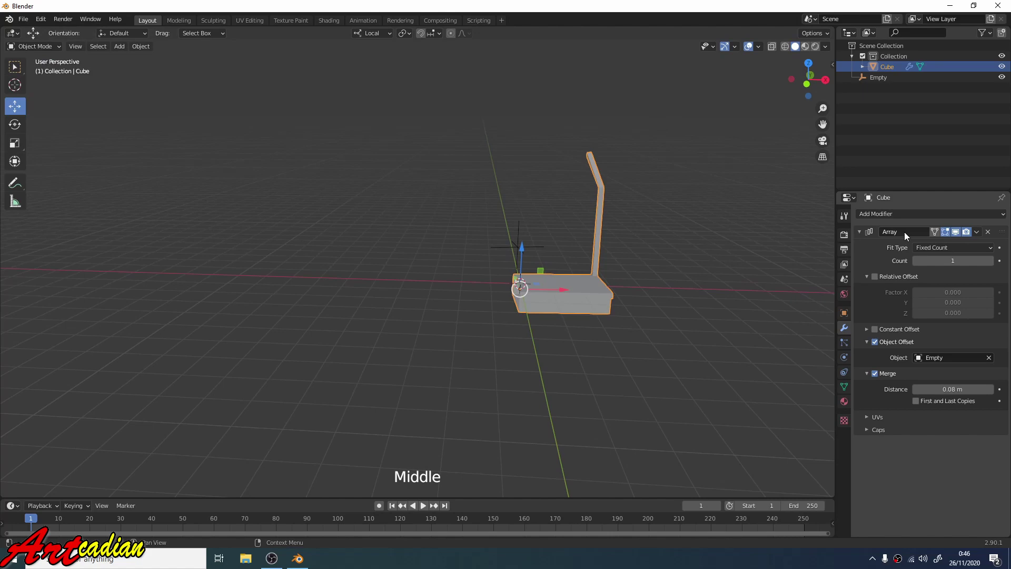
# Add a Mirror modifier on X so the step has a post and rail on both sides.
pyautogui.click(914, 217)
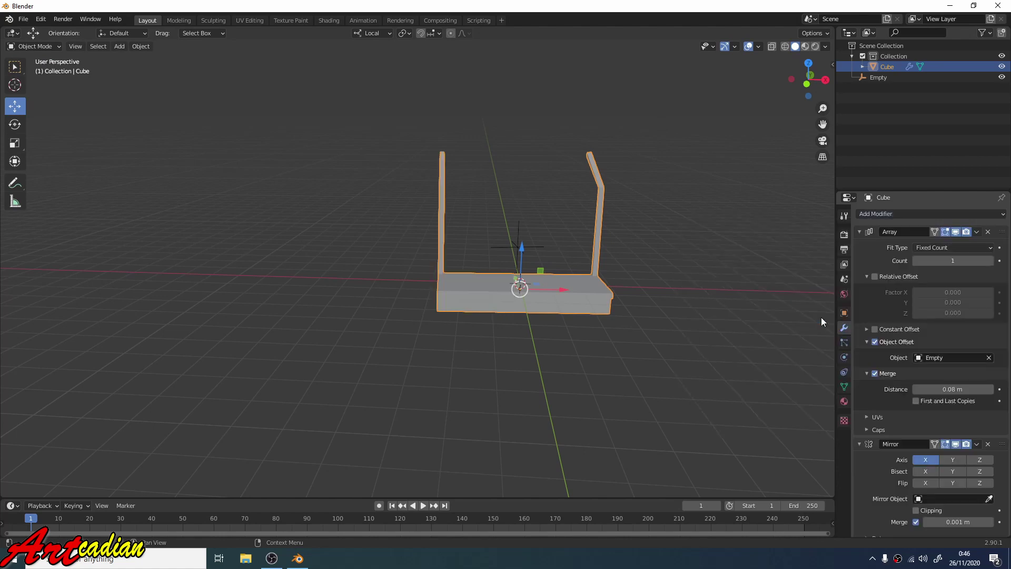
pyautogui.middleClick(637, 300)
pyautogui.scroll(3)
pyautogui.middleClick(555, 322)
pyautogui.scroll(-3)
pyautogui.middleClick(558, 316)
pyautogui.scroll(-3)
# Move the Mirror modifier above the Array in the modifier stack.
pyautogui.middleClick(563, 307)
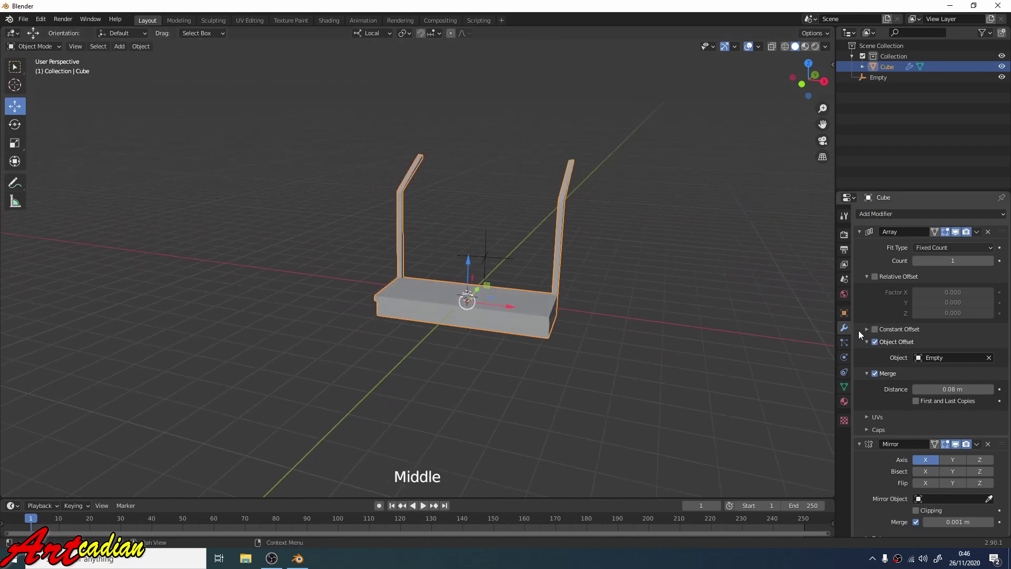
pyautogui.scroll(-3)
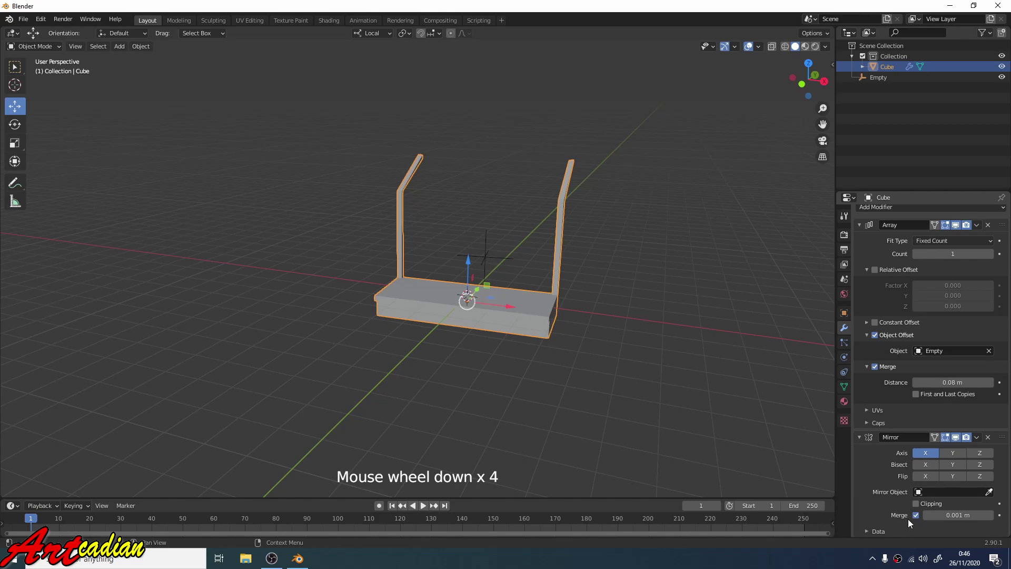
pyautogui.middleClick(657, 319)
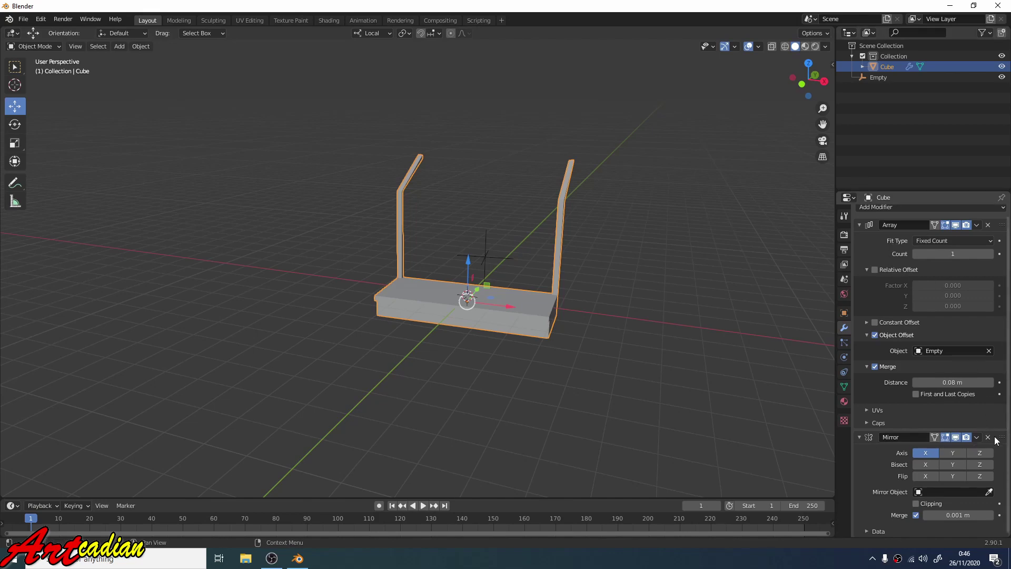
pyautogui.click(998, 440)
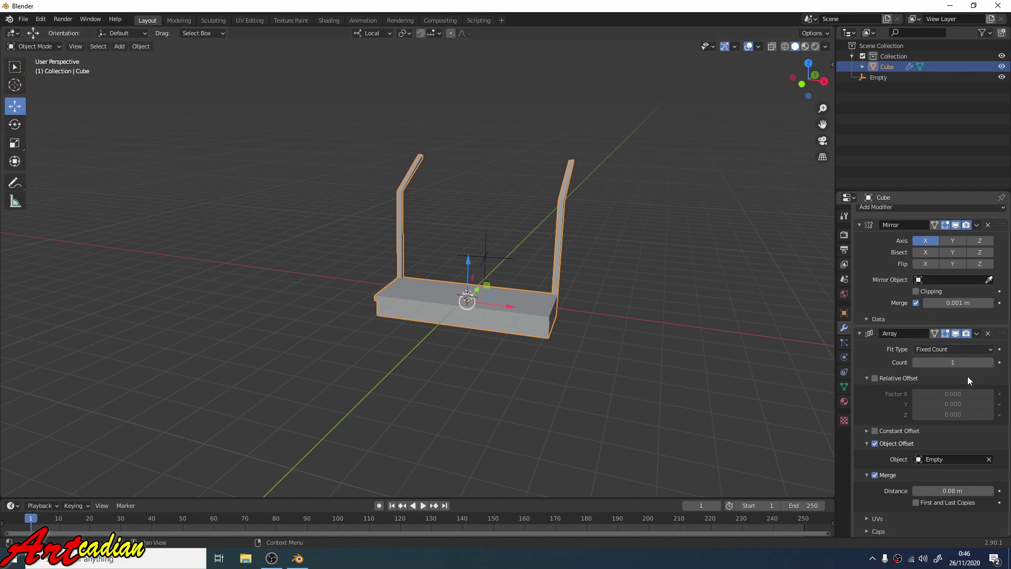
# Set the Array Count to 2 and apply the Mirror modifier into the step mesh.
pyautogui.click(994, 367)
pyautogui.click(995, 368)
pyautogui.click(998, 368)
pyautogui.doubleClick(998, 368)
pyautogui.scroll(-3)
pyautogui.middleClick(683, 293)
pyautogui.scroll(3)
pyautogui.middleClick(677, 272)
pyautogui.middleClick(676, 258)
pyautogui.scroll(3)
pyautogui.middleClick(648, 265)
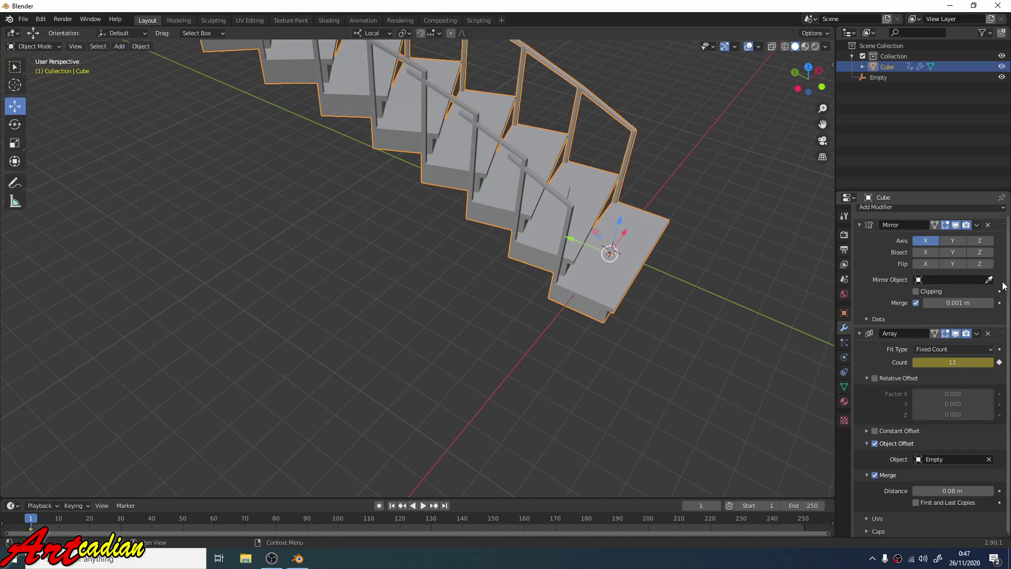
pyautogui.click(967, 263)
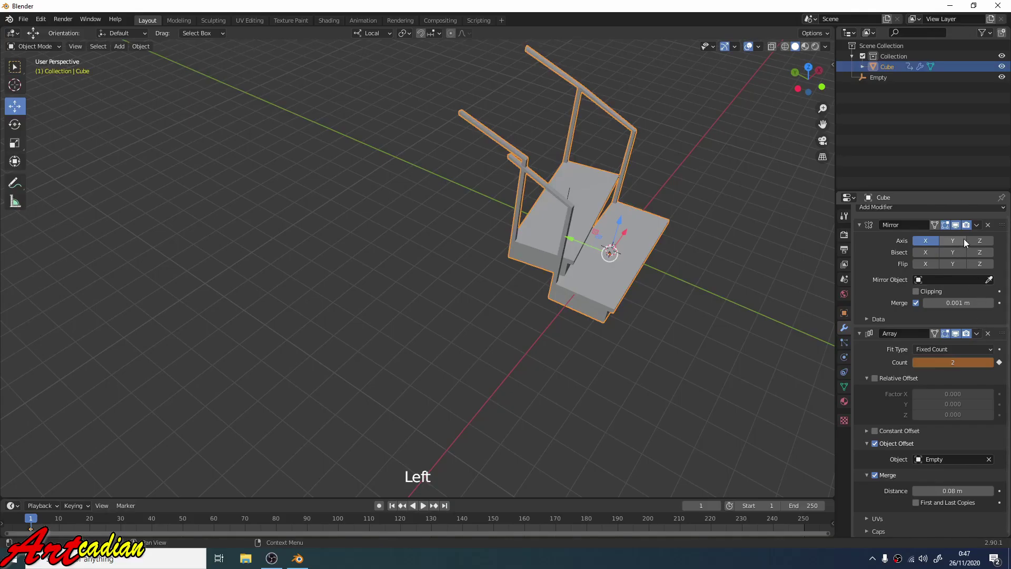
pyautogui.click(982, 231)
# Inspect the two steps and return to Edit Mode on the step's vertices.
pyautogui.scroll(3)
pyautogui.middleClick(695, 222)
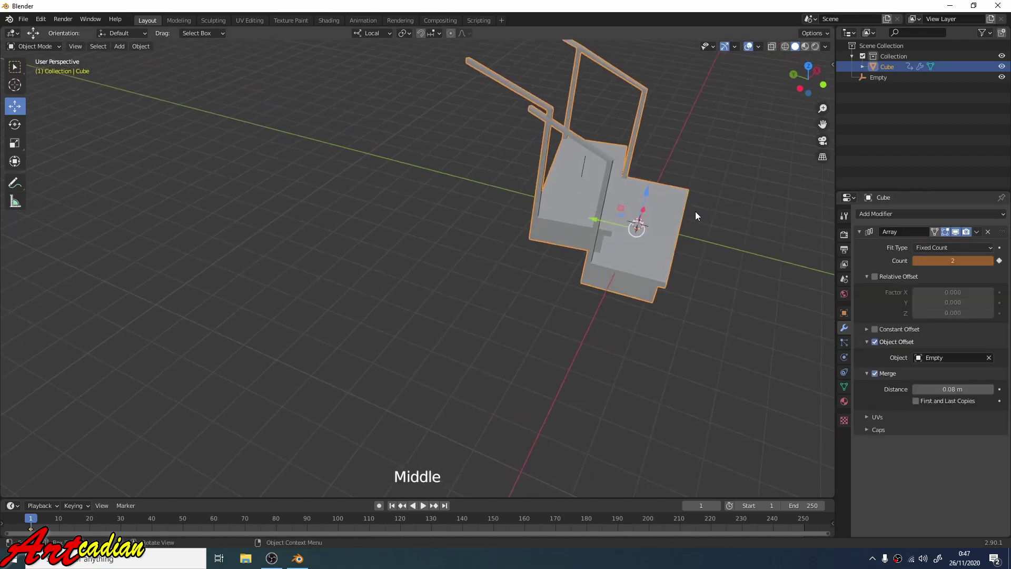
pyautogui.scroll(3)
pyautogui.middleClick(661, 258)
pyautogui.click(600, 185)
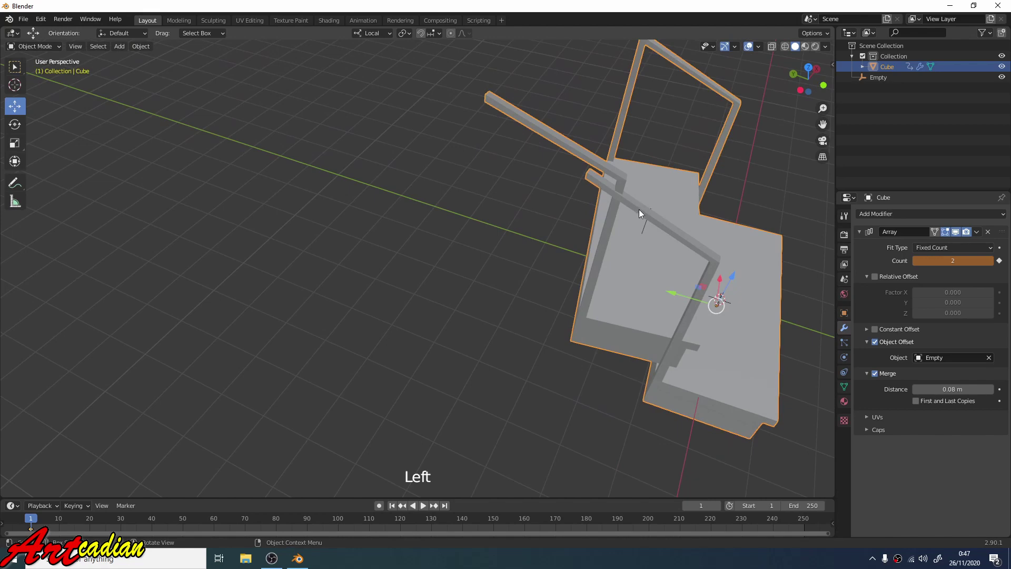
pyautogui.middleClick(642, 211)
pyautogui.middleClick(644, 195)
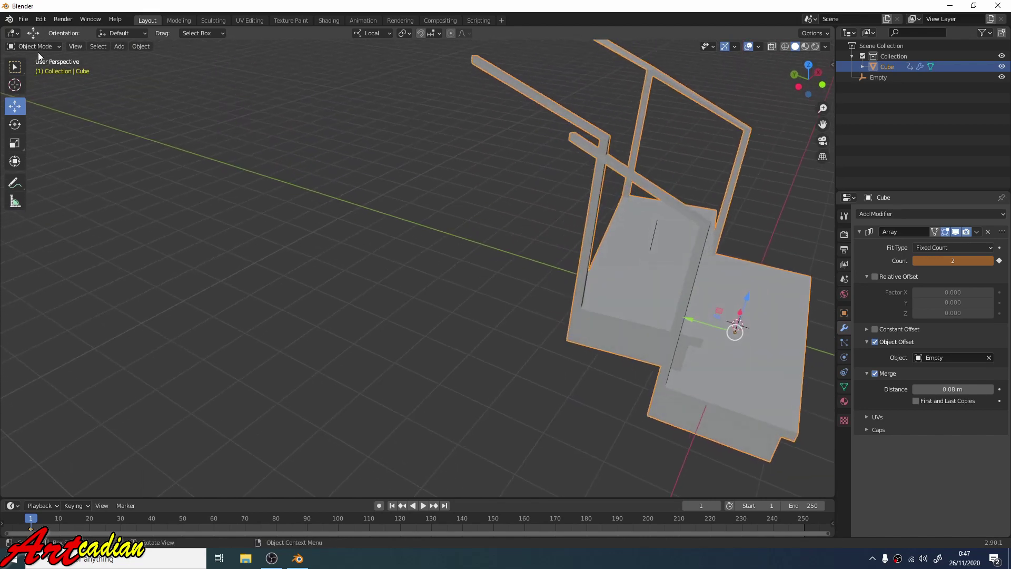
pyautogui.click(41, 55)
pyautogui.middleClick(496, 165)
pyautogui.middleClick(548, 142)
pyautogui.click(573, 106)
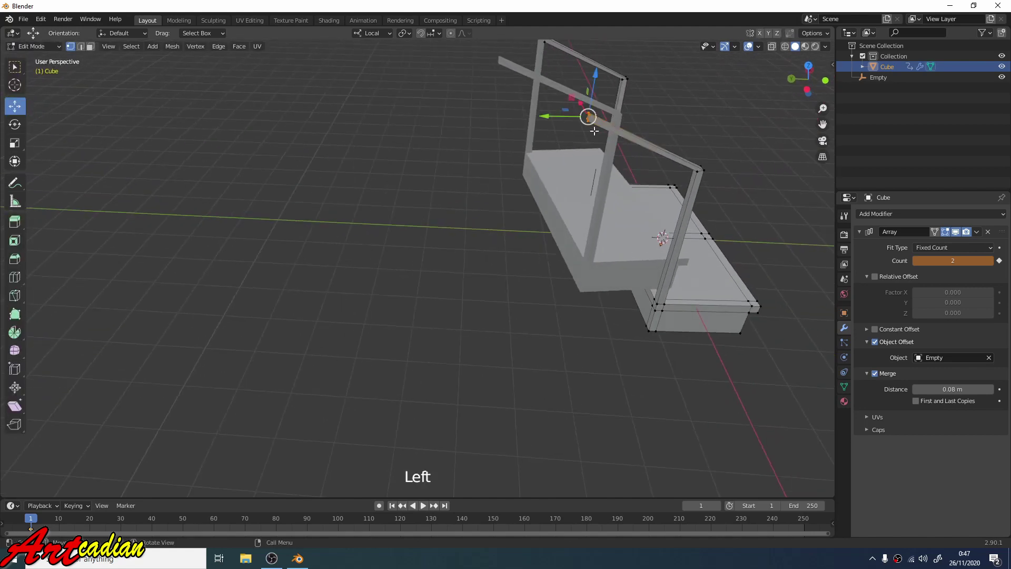
# Subdivide the selected step edges and move the new vertices into place.
pyautogui.rightClick(586, 133)
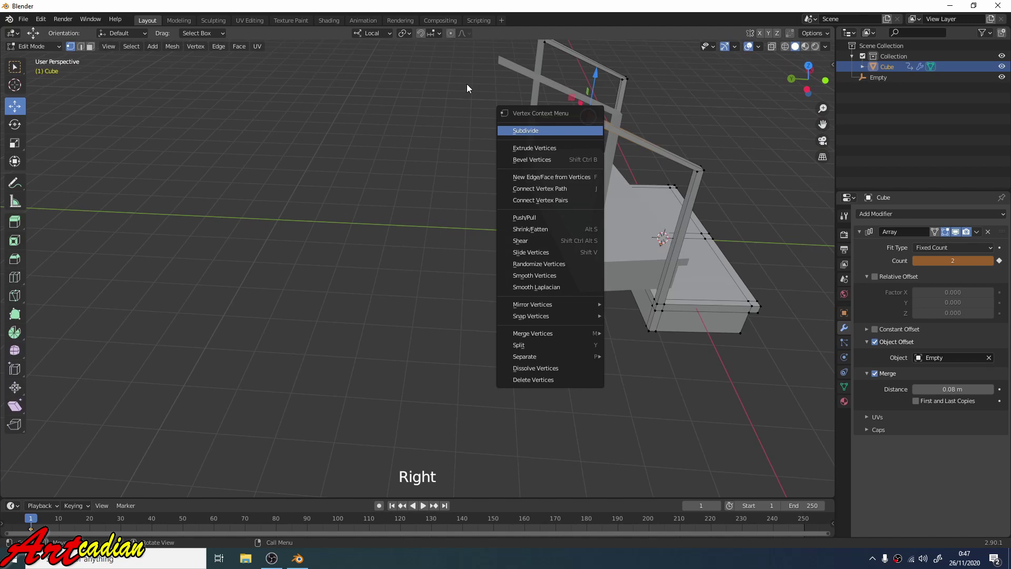
pyautogui.click(457, 68)
pyautogui.click(575, 106)
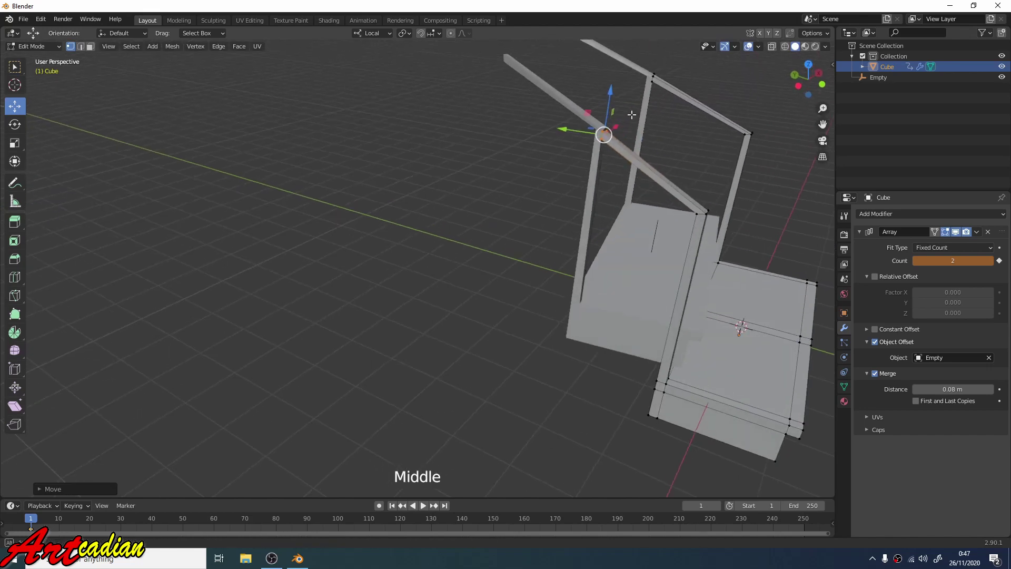
pyautogui.scroll(3)
pyautogui.middleClick(491, 156)
# Reposition rail and post vertices to reshape the step.
pyautogui.click(444, 160)
pyautogui.scroll(-3)
pyautogui.middleClick(498, 166)
pyautogui.click(463, 189)
pyautogui.middleClick(488, 183)
pyautogui.scroll(-3)
pyautogui.middleClick(561, 195)
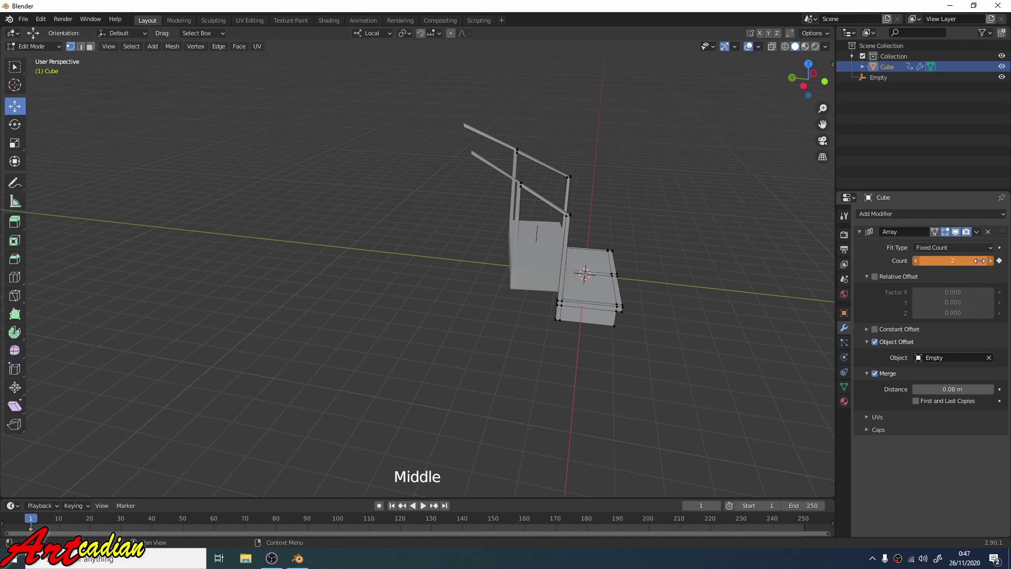
# Raise the Array modifier count to 34 so the mirrored step becomes a long curving staircase.
pyautogui.click(995, 265)
pyautogui.click(995, 265)
pyautogui.click(995, 265)
pyautogui.click(995, 265)
pyautogui.click(995, 265)
pyautogui.click(995, 265)
pyautogui.doubleClick(995, 264)
pyautogui.scroll(-3)
pyautogui.click(994, 262)
pyautogui.click(995, 262)
pyautogui.click(995, 262)
pyautogui.click(994, 261)
pyautogui.click(994, 262)
pyautogui.doubleClick(994, 262)
pyautogui.press('Left')
pyautogui.click(995, 261)
pyautogui.click(994, 262)
pyautogui.click(995, 262)
pyautogui.click(994, 262)
pyautogui.click(995, 262)
pyautogui.click(995, 262)
pyautogui.click(995, 261)
pyautogui.click(995, 262)
pyautogui.click(994, 261)
pyautogui.click(994, 261)
pyautogui.doubleClick(995, 262)
pyautogui.scroll(-3)
pyautogui.middleClick(593, 283)
pyautogui.scroll(3)
pyautogui.middleClick(439, 268)
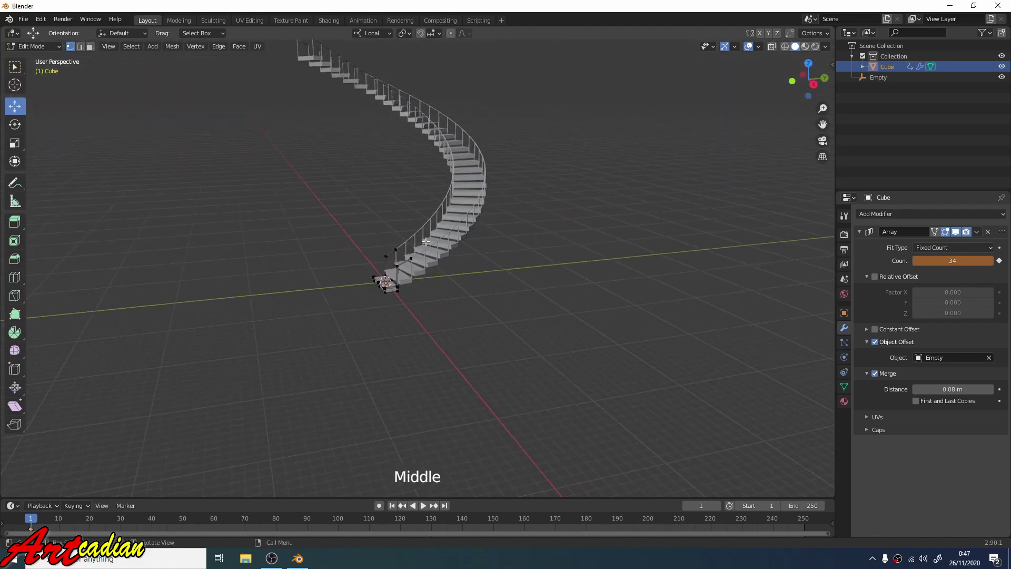